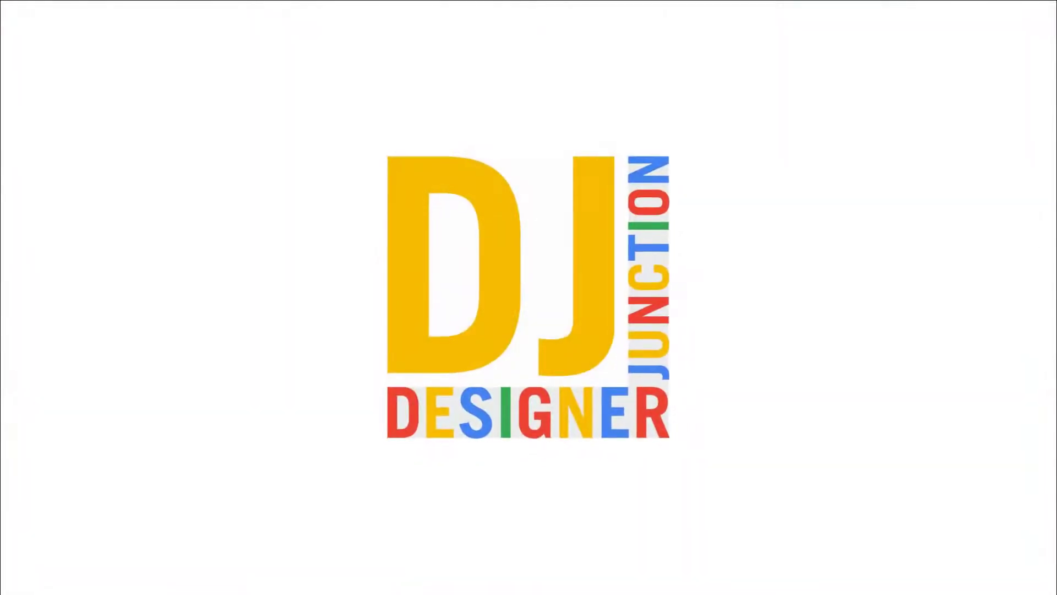
Reset the workspace to its default state from the Workspaces list
click(230, 128)
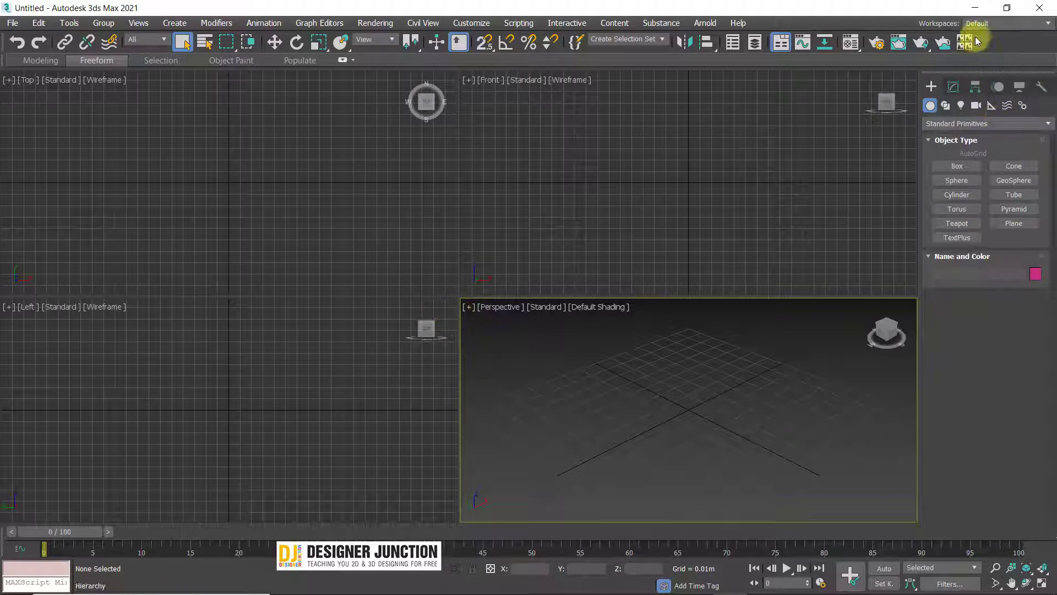
click(993, 21)
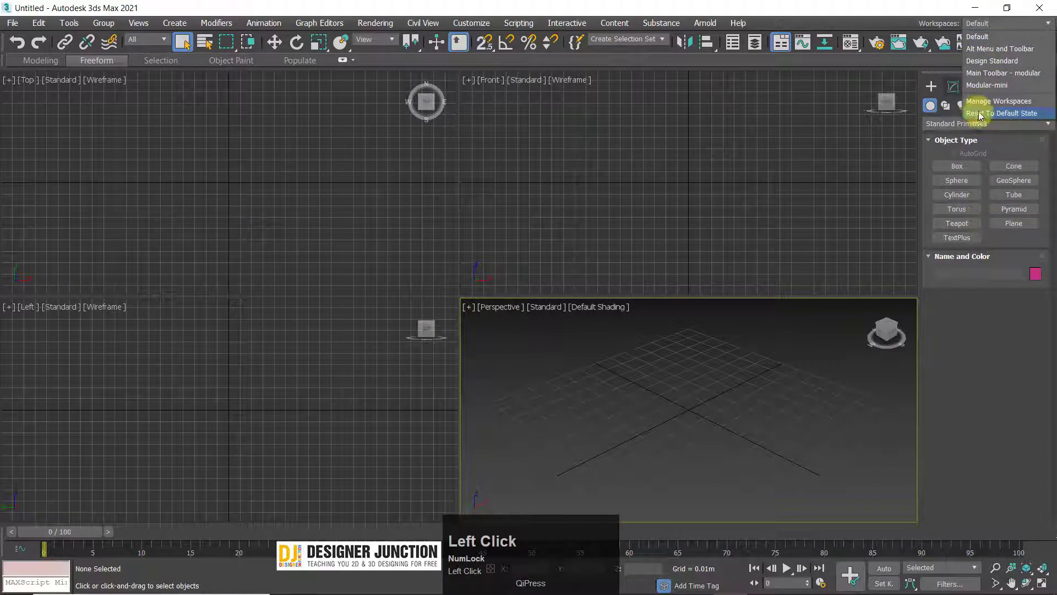
click(985, 115)
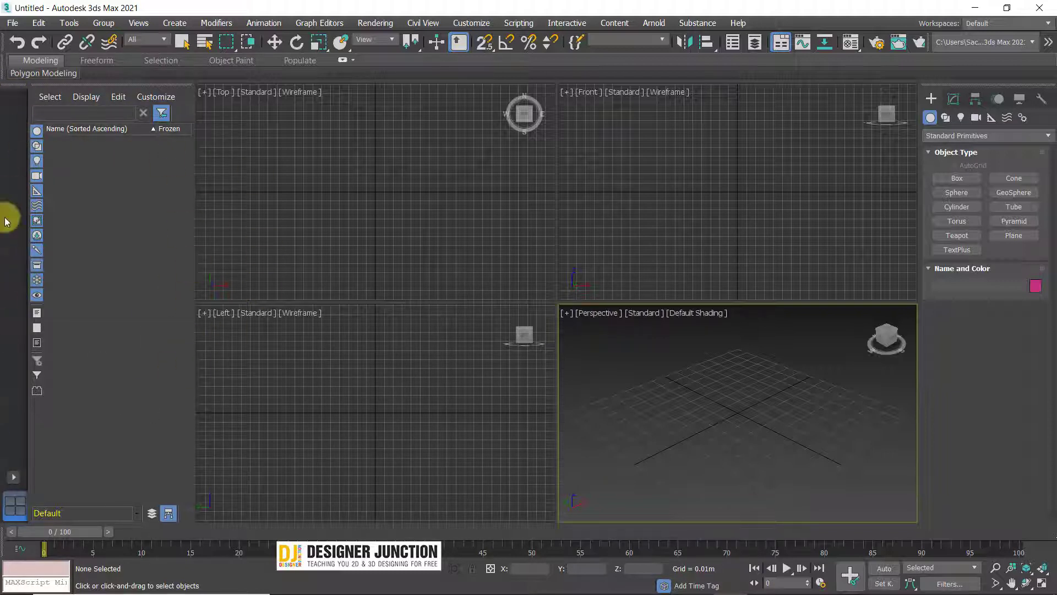
Add a three-viewport layout tab from the standard layouts, then return to four views
click(431, 488)
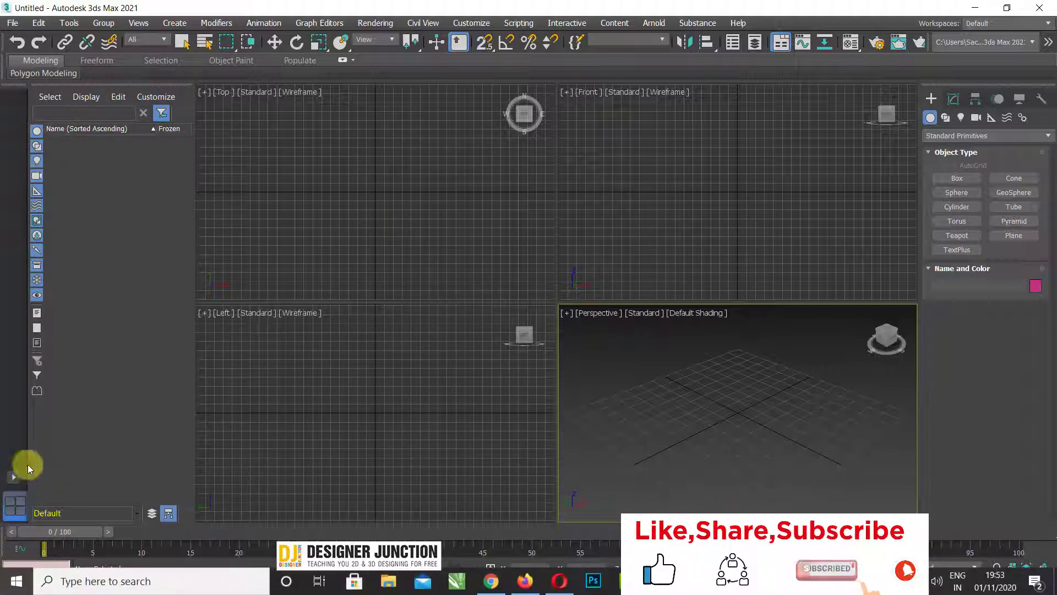
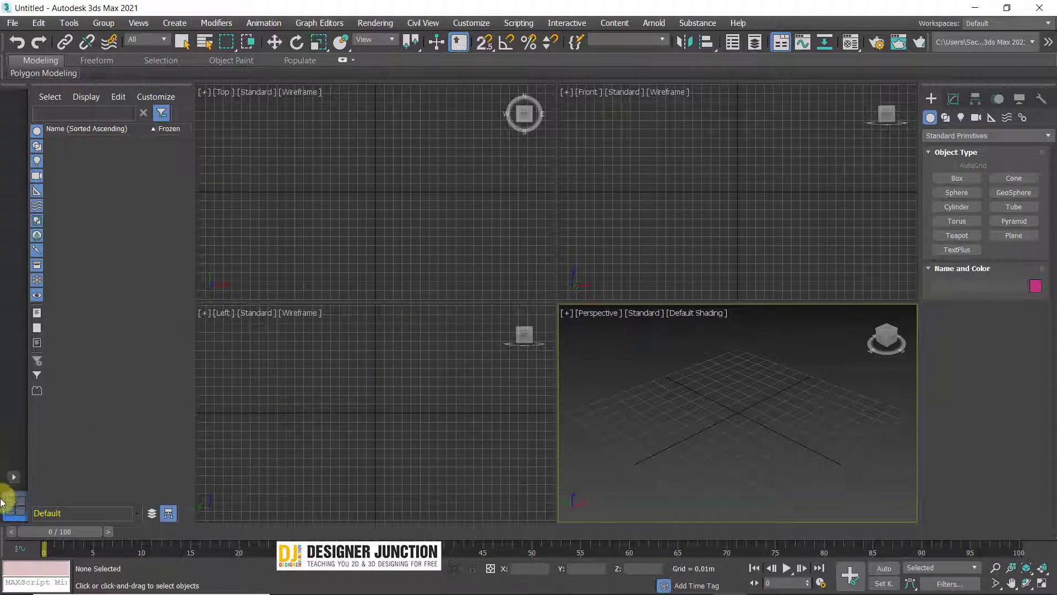
click(19, 479)
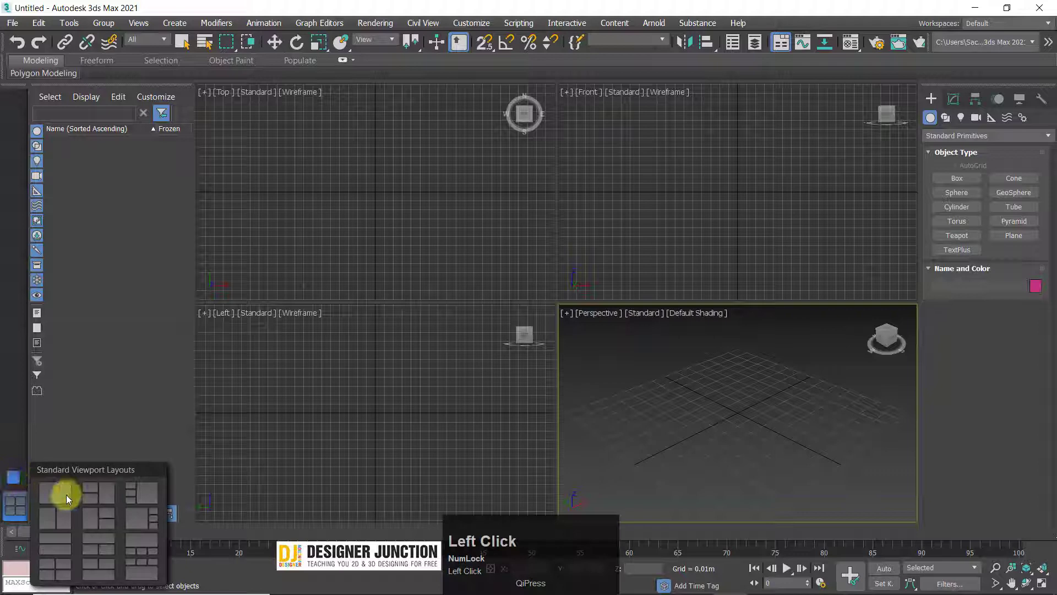
click(102, 499)
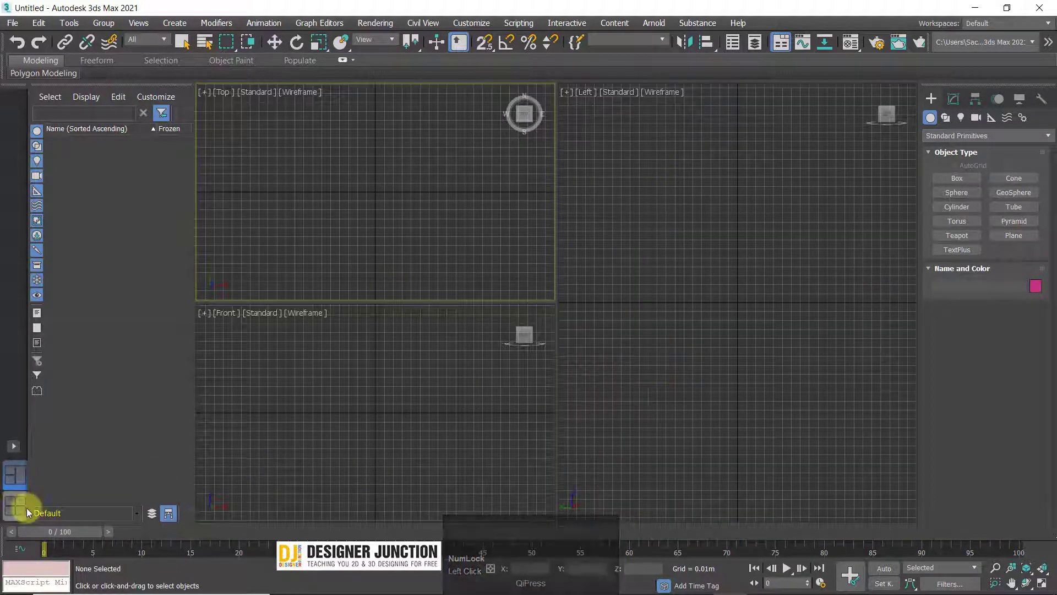
click(359, 432)
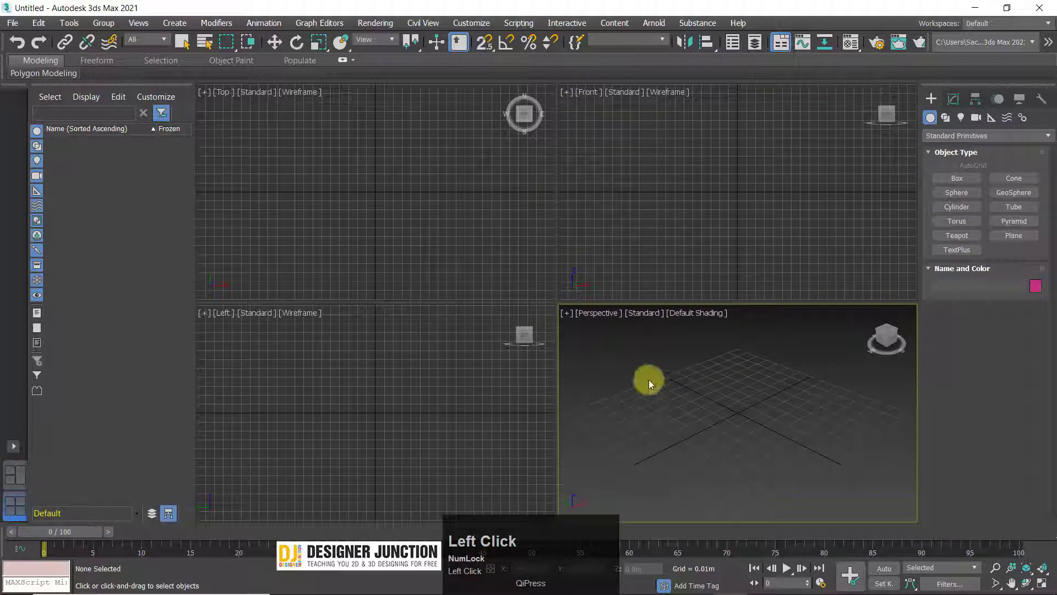
key(alt+w)
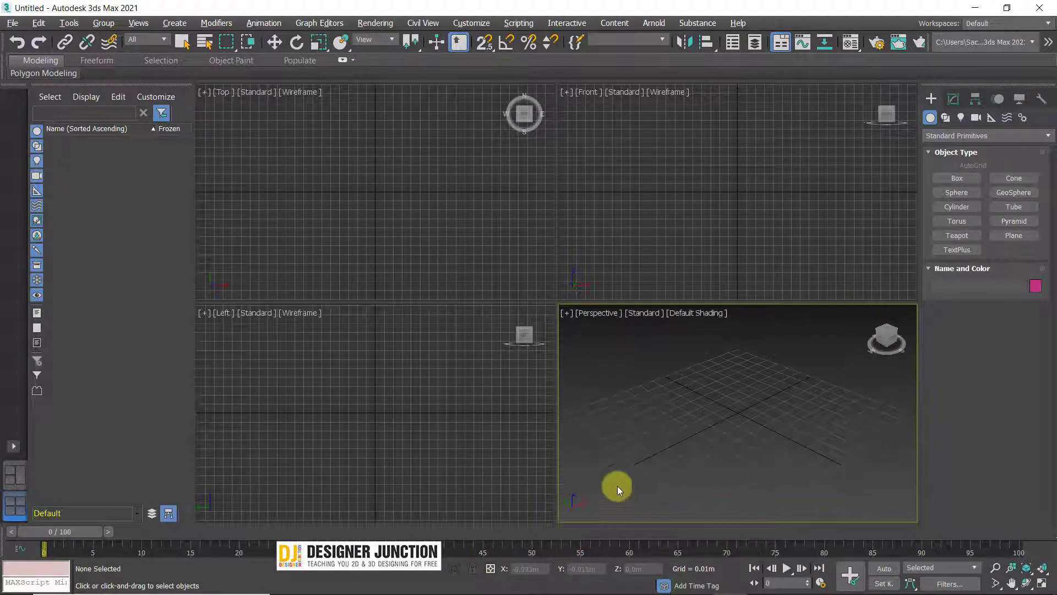
right_click(661, 456)
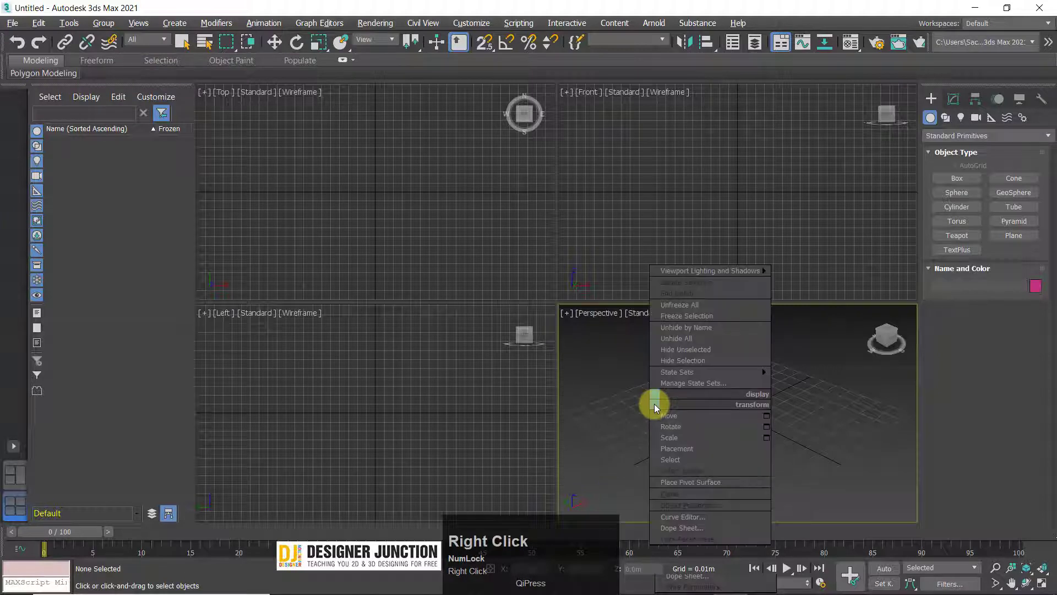
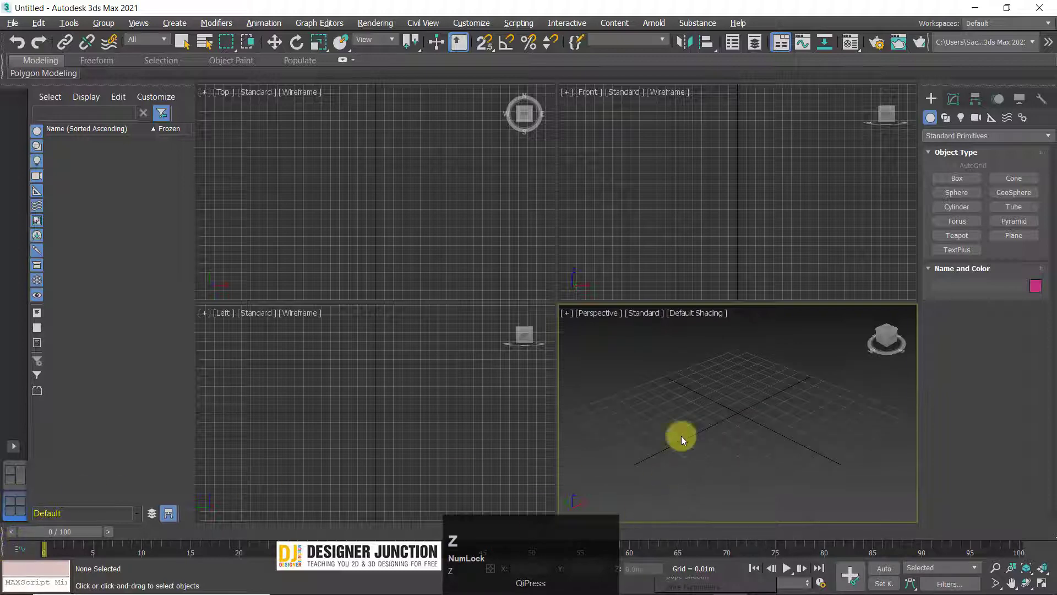
click(712, 395)
key(alt+w)
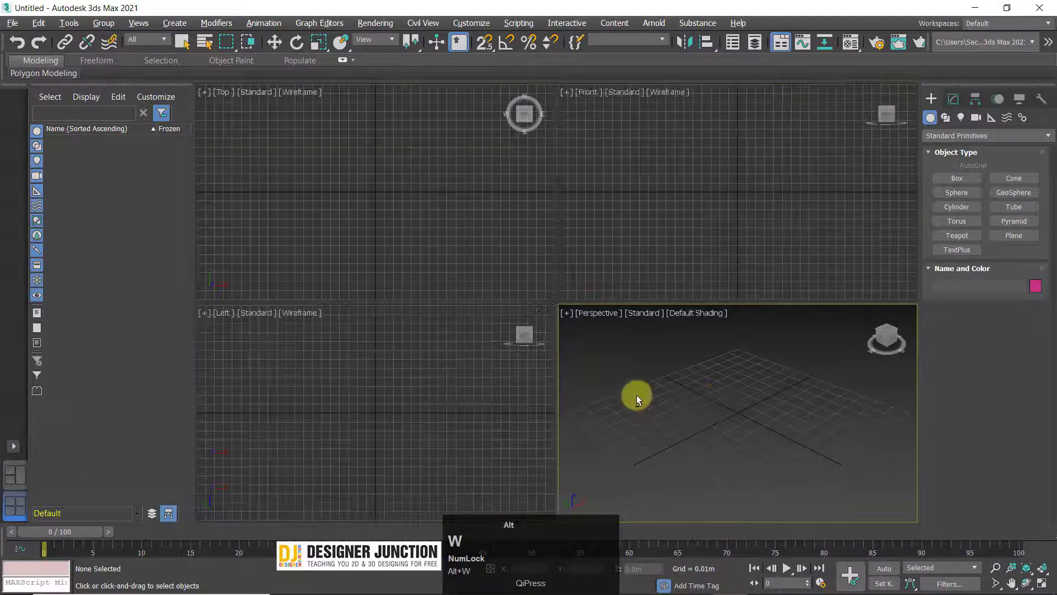
click(20, 481)
Add a wide-bottom-view layout and a two side-by-side layout, then return to four views
click(17, 519)
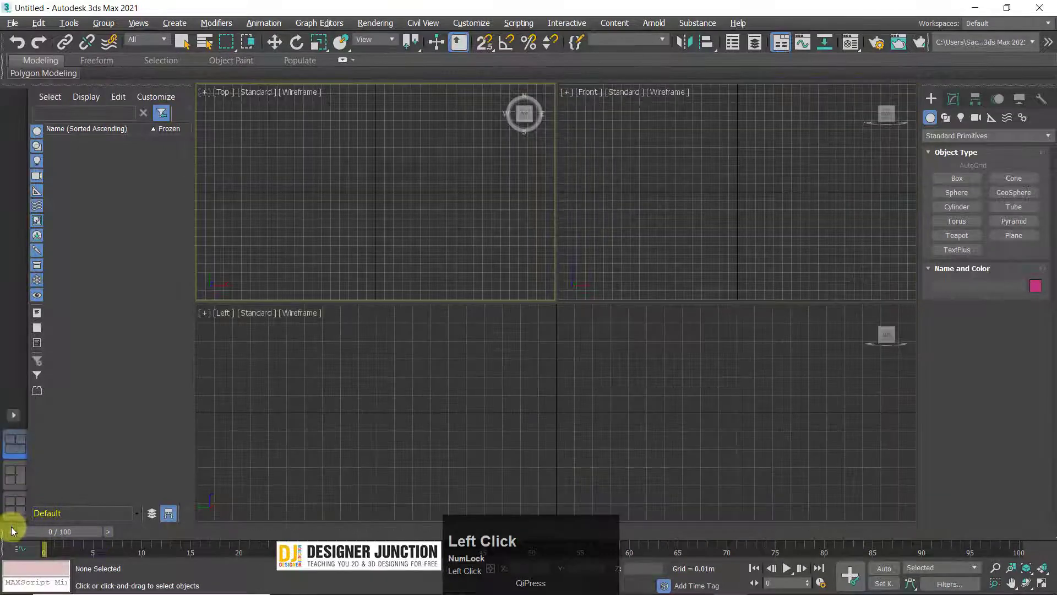
click(16, 441)
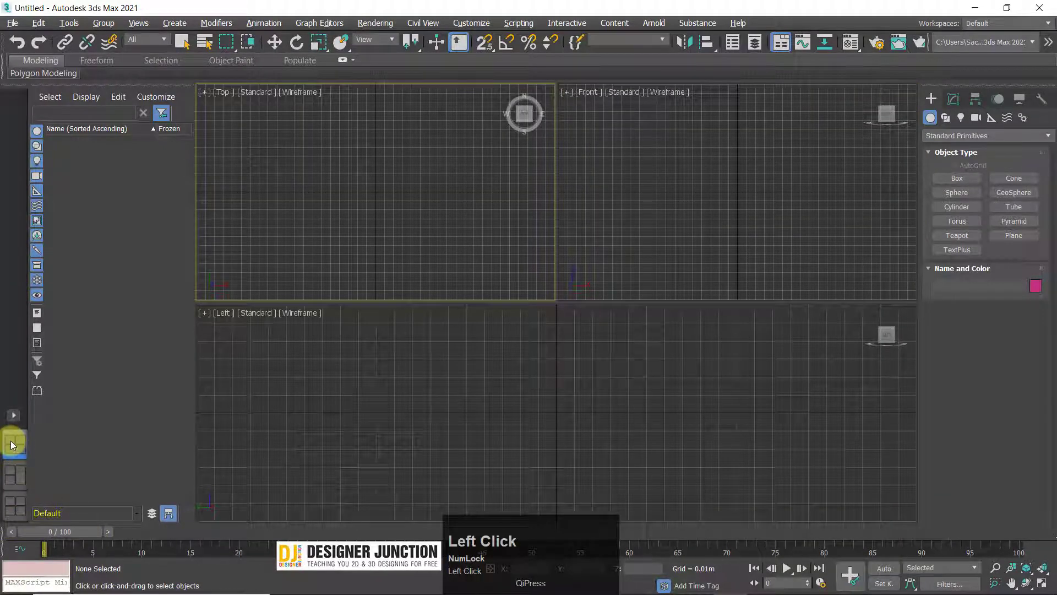
right_click(17, 416)
double_click(18, 416)
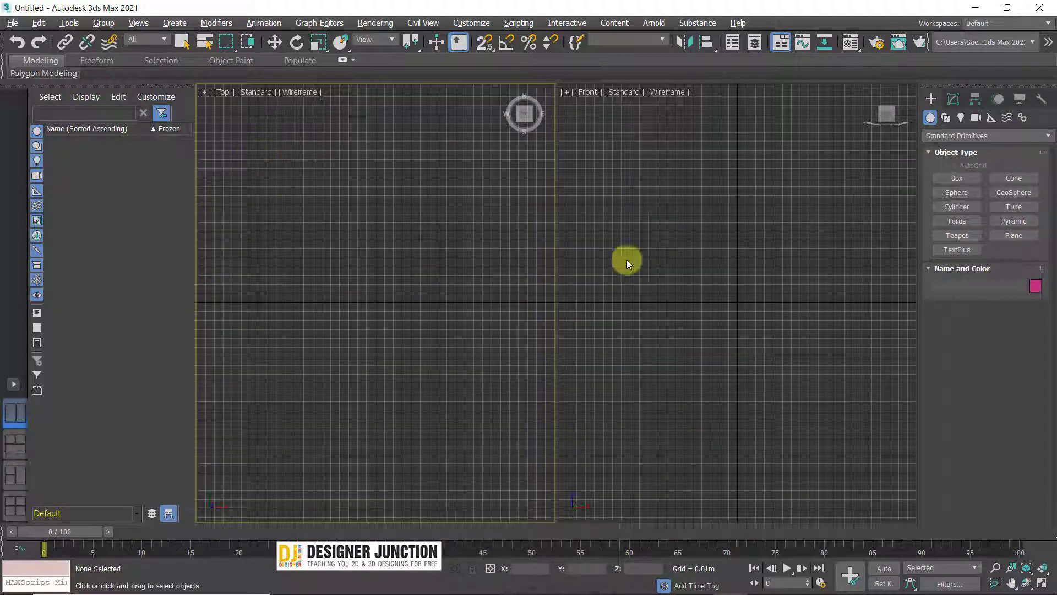
click(21, 510)
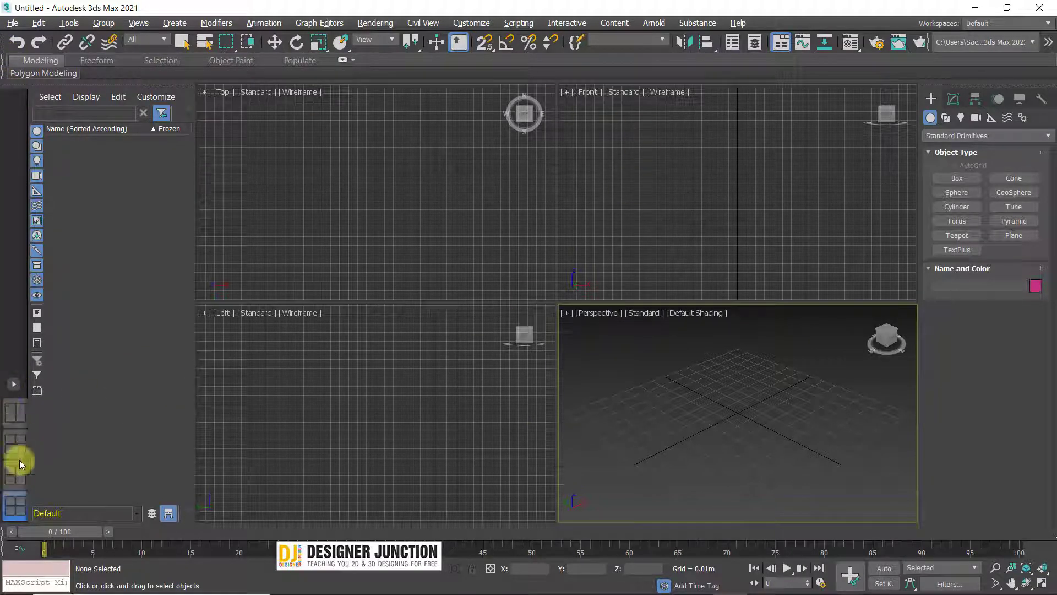
click(20, 385)
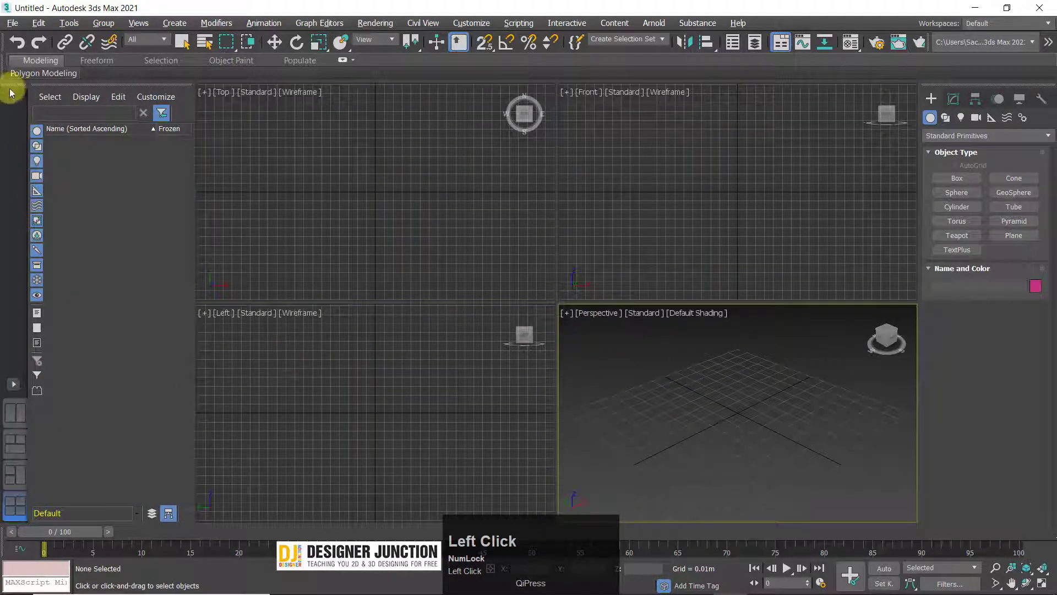
Hide the Viewport Layout Tabs, float the Scene Explorer and redock it beside the viewports
right_click(14, 86)
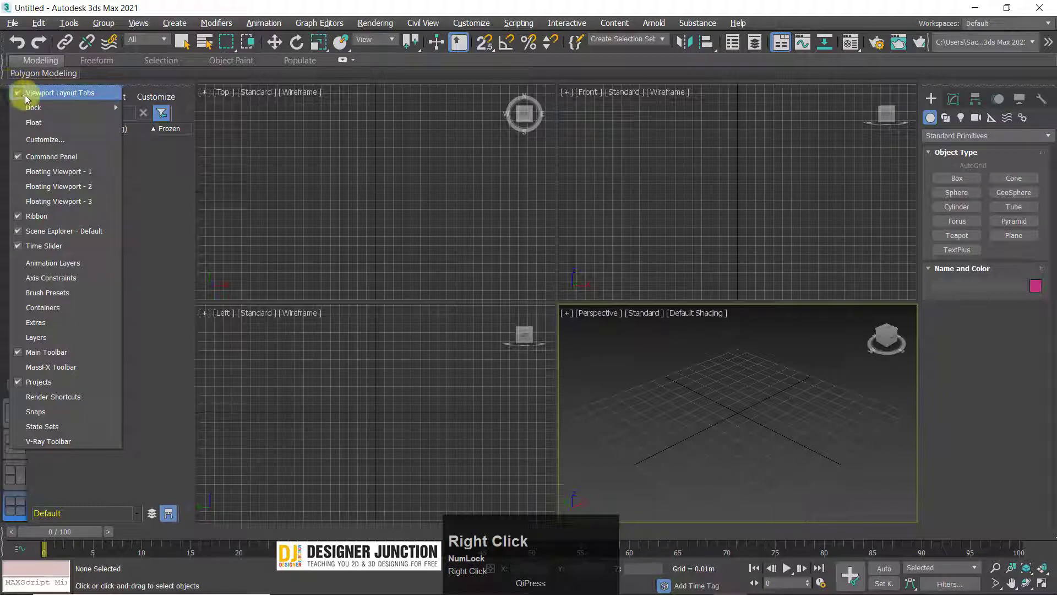
drag(77, 95, 206, 188)
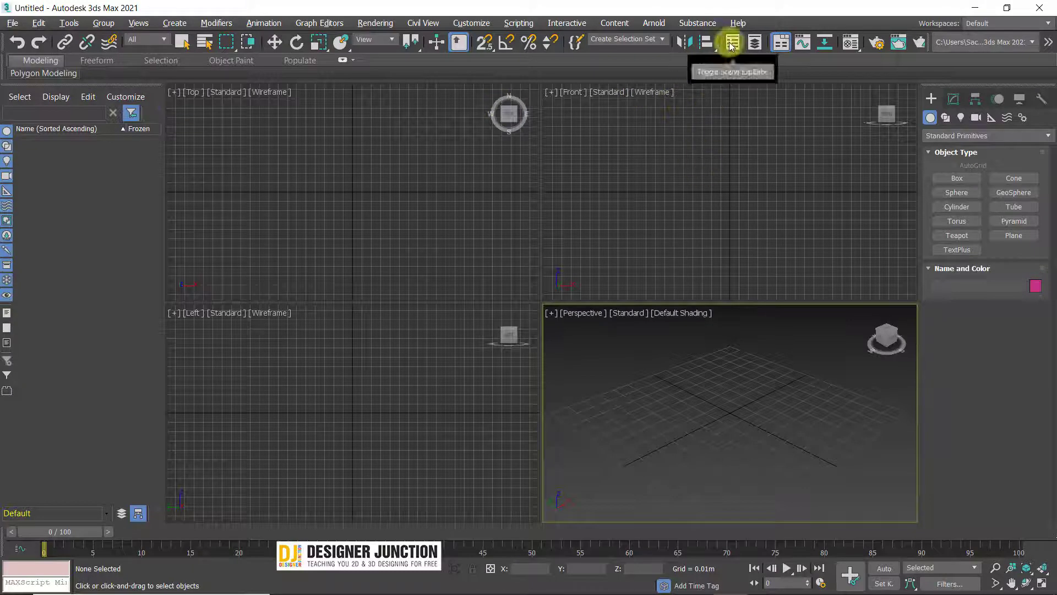
click(735, 43)
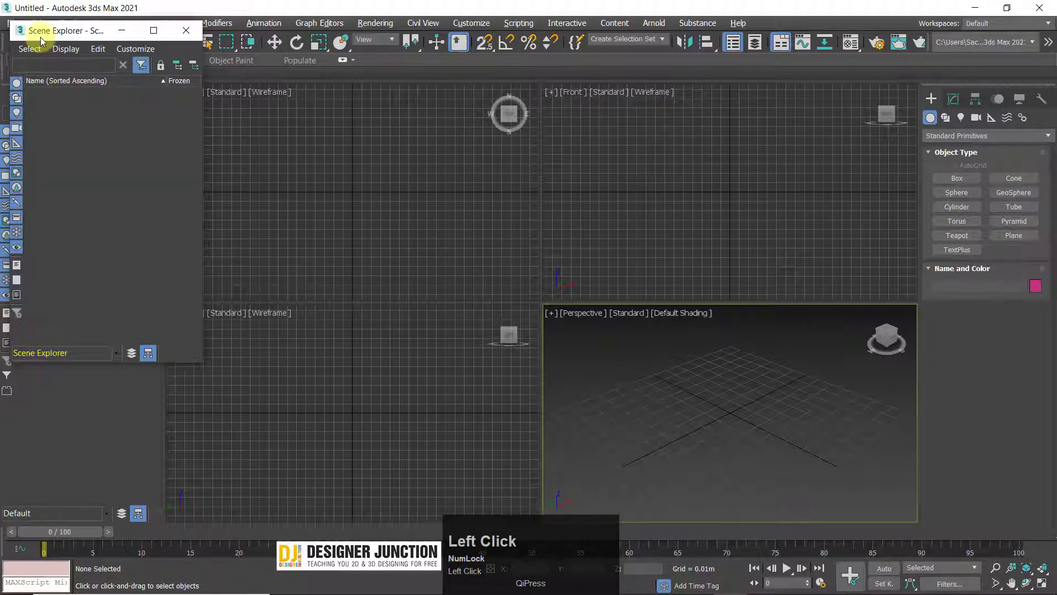
drag(65, 39, 1026, 53)
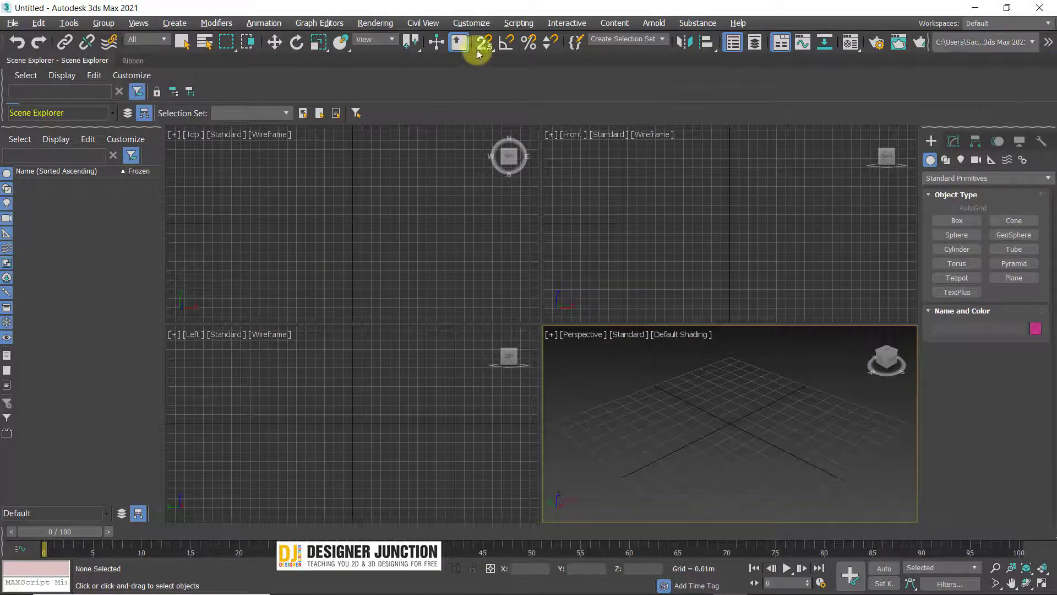
click(735, 49)
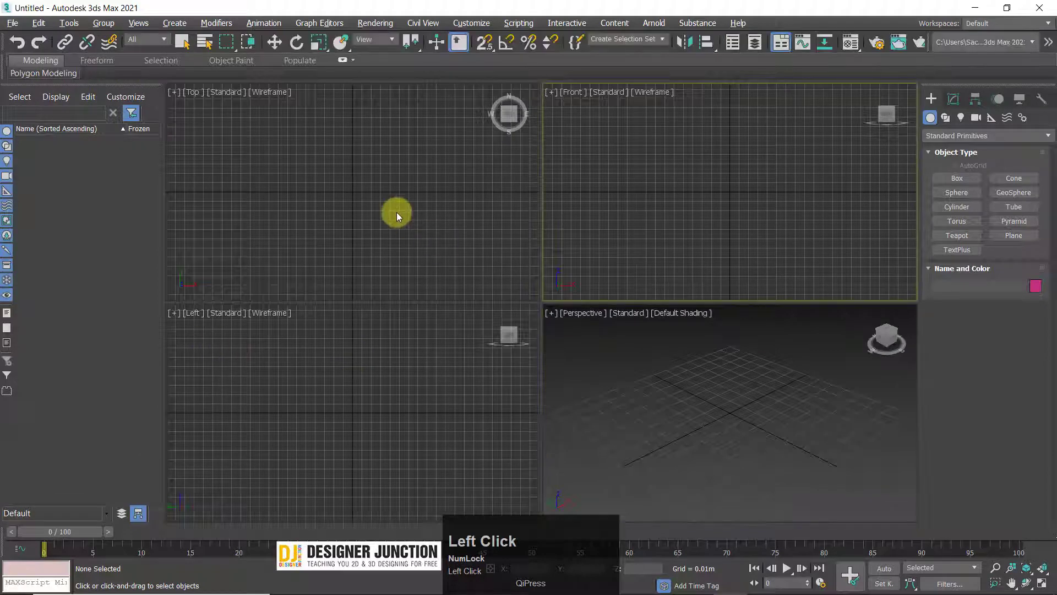
Zoom extents with Z repeatedly in the Top and Front views, then enable Snaps Toggle with S
key(z)
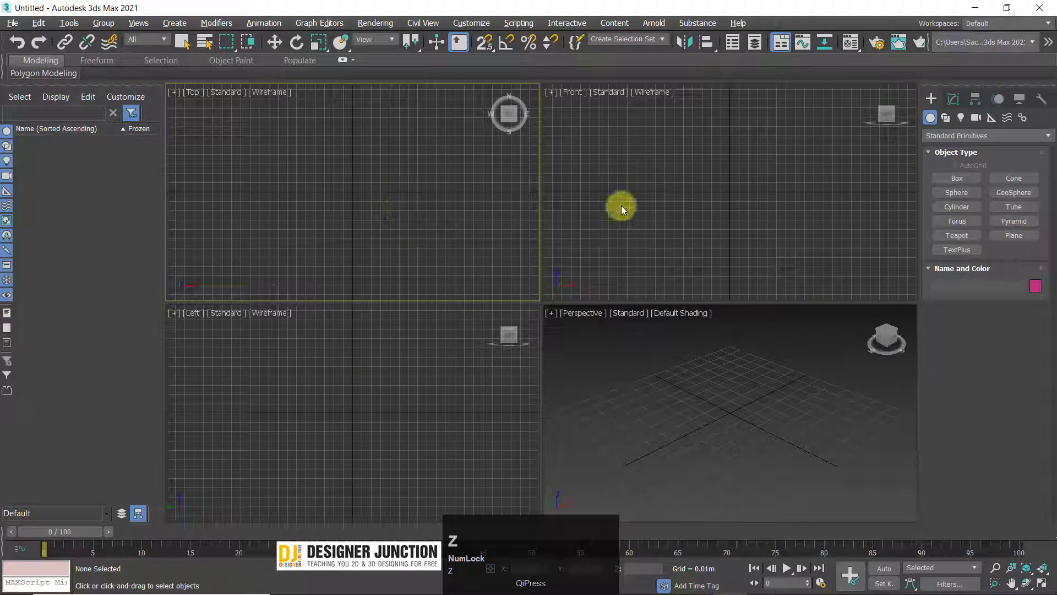
key(z)
key(z)
key(z)
key(z)
key(z)
text(ZZZZZZzz)
click(727, 372)
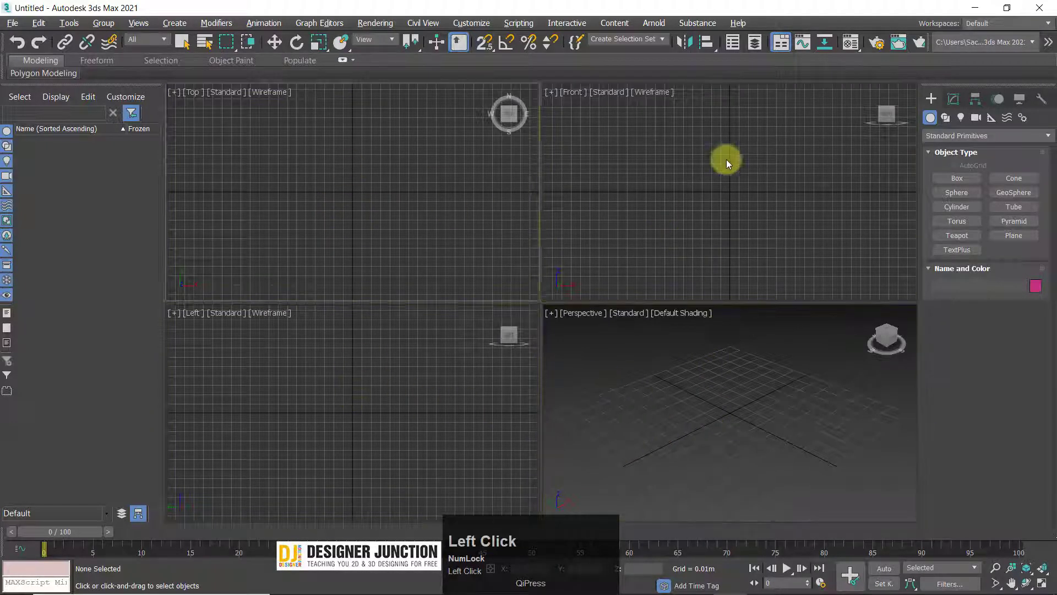
text(zzzzz)
key(z)
key(z)
key(z)
key(z)
key(z)
text(ZZZZZZZZZZS)
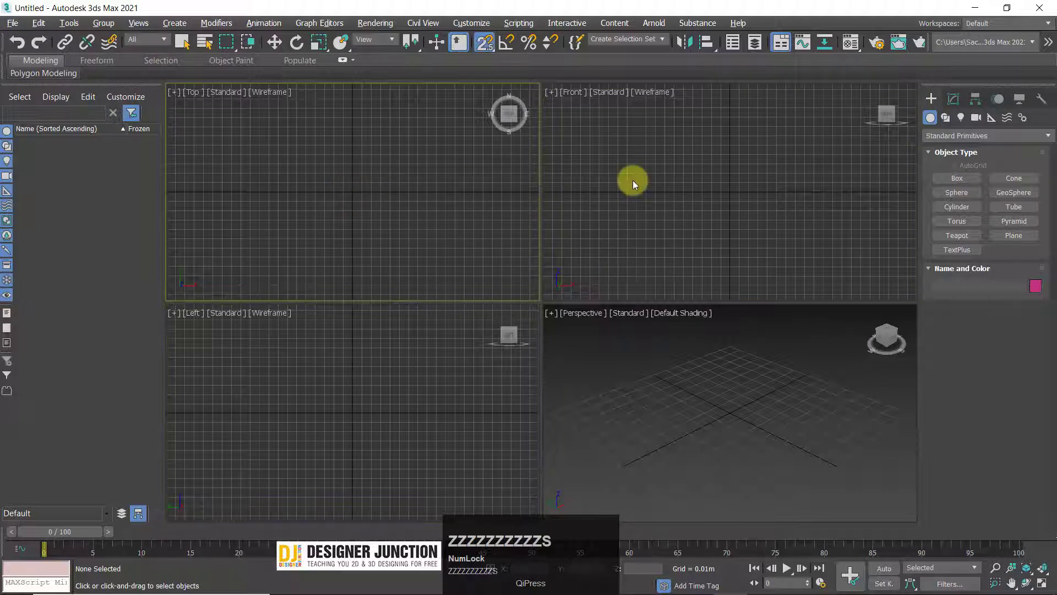
Attempt a camera view with C and dismiss the No cameras warning
text(cv)
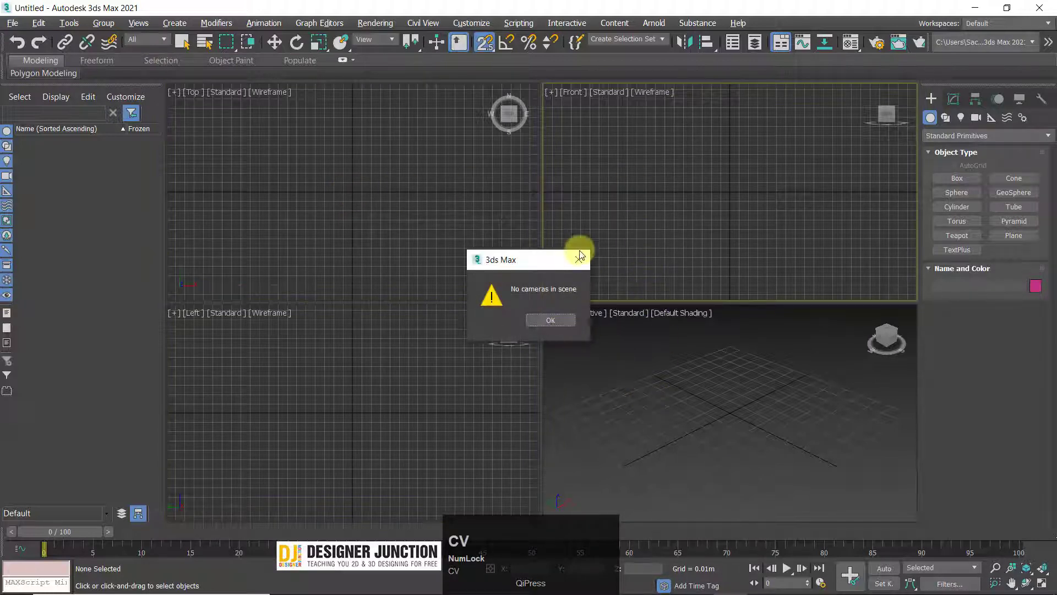
click(595, 254)
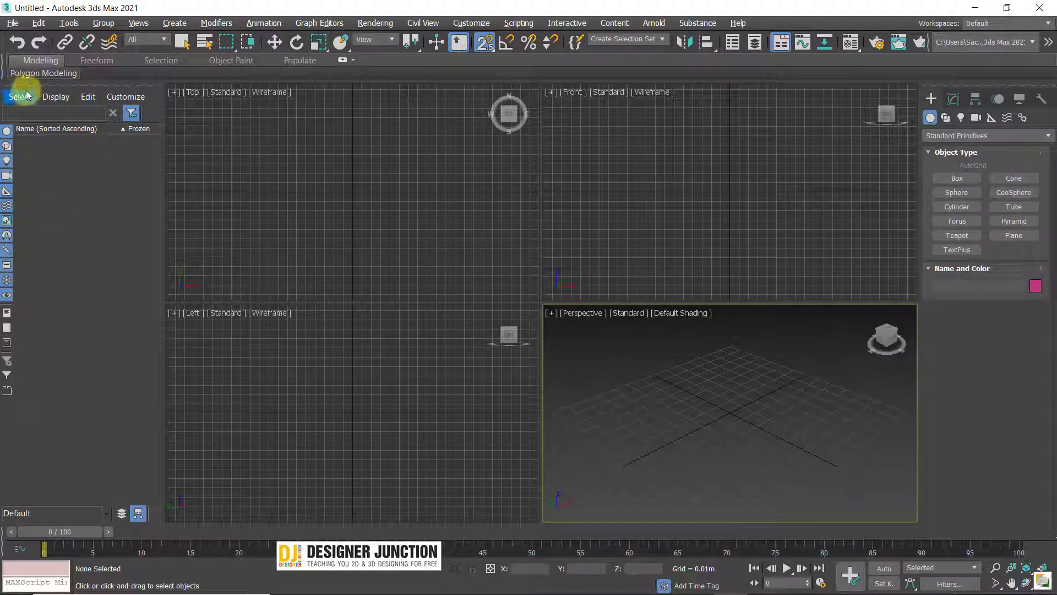
Close the Scene Explorer - Default panel so the four viewports fill the width
right_click(39, 85)
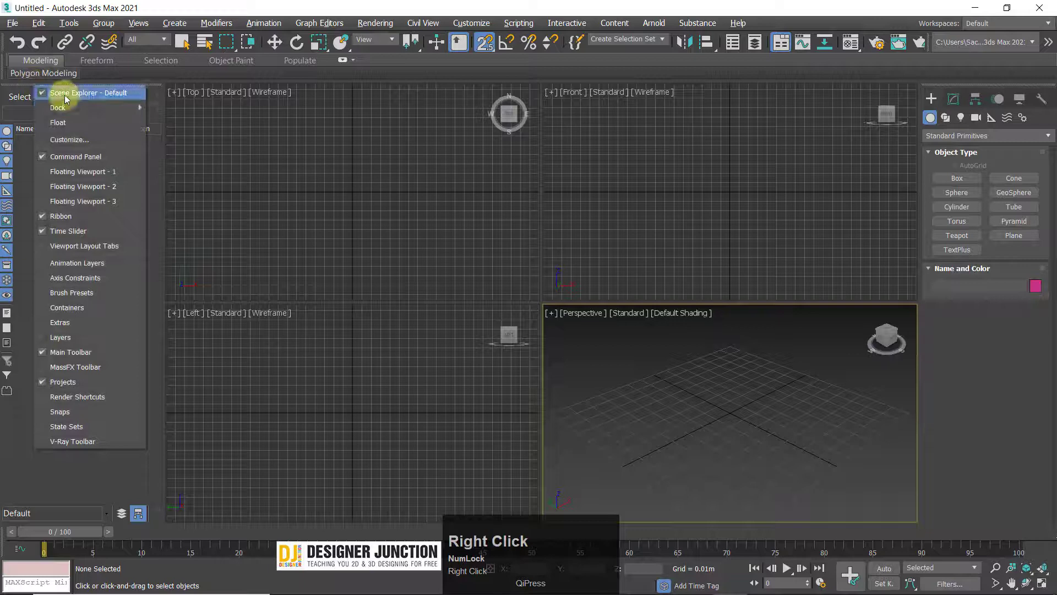
click(70, 96)
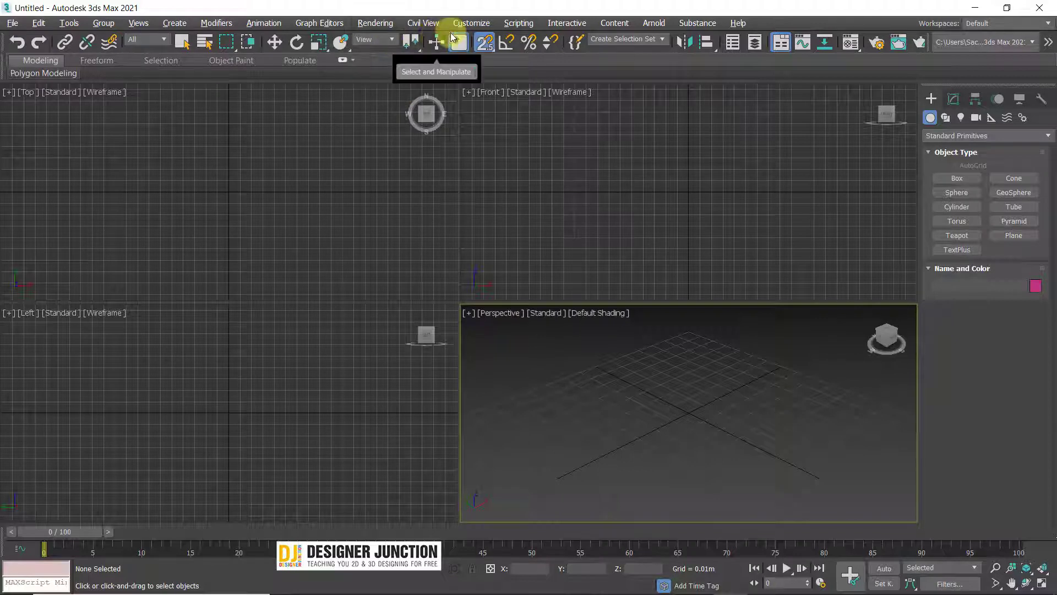
click(458, 25)
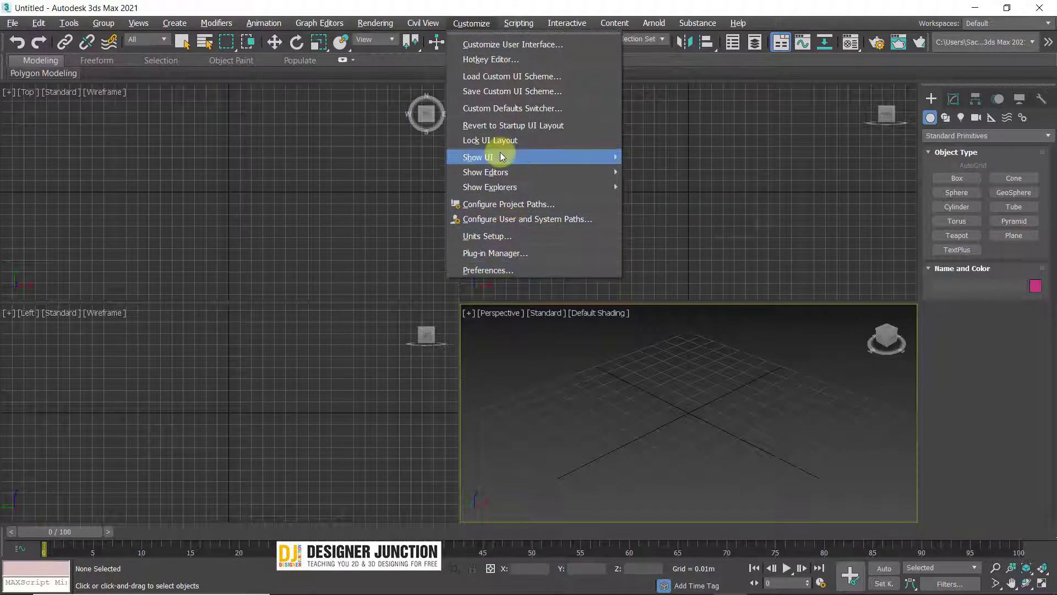
click(506, 156)
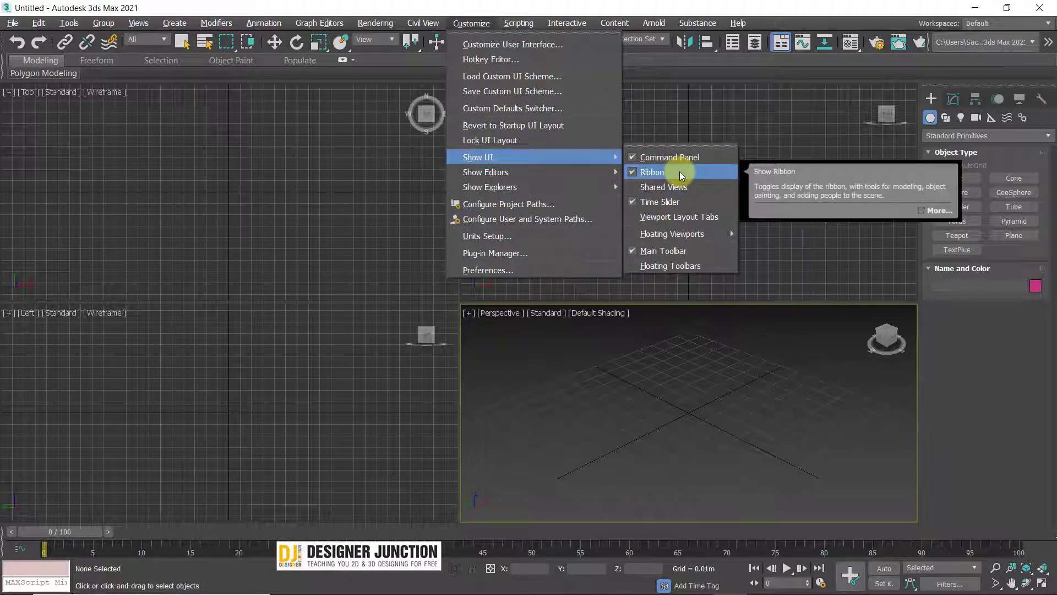
double_click(699, 160)
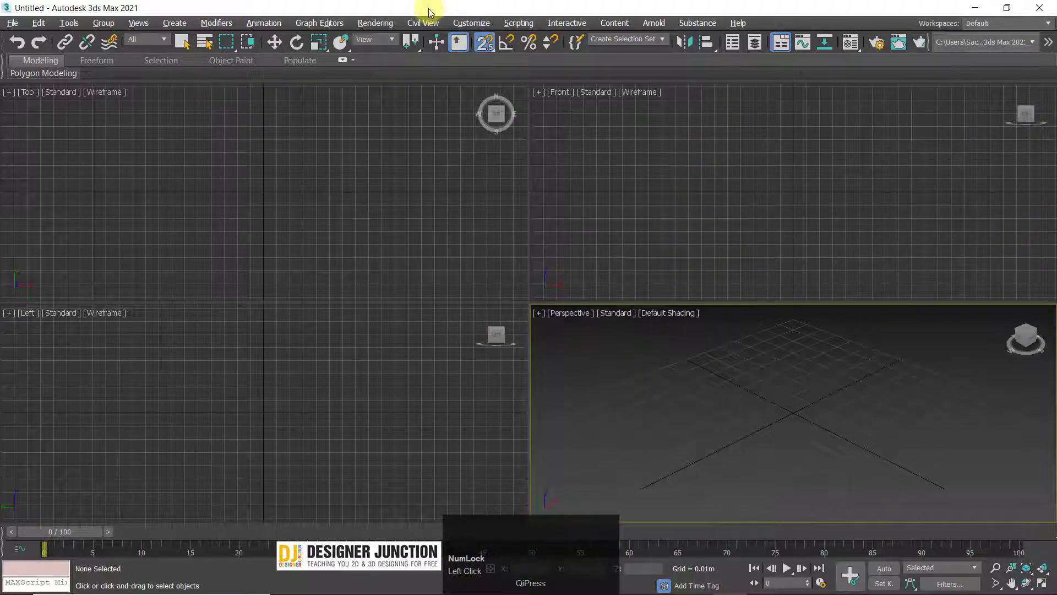
click(452, 23)
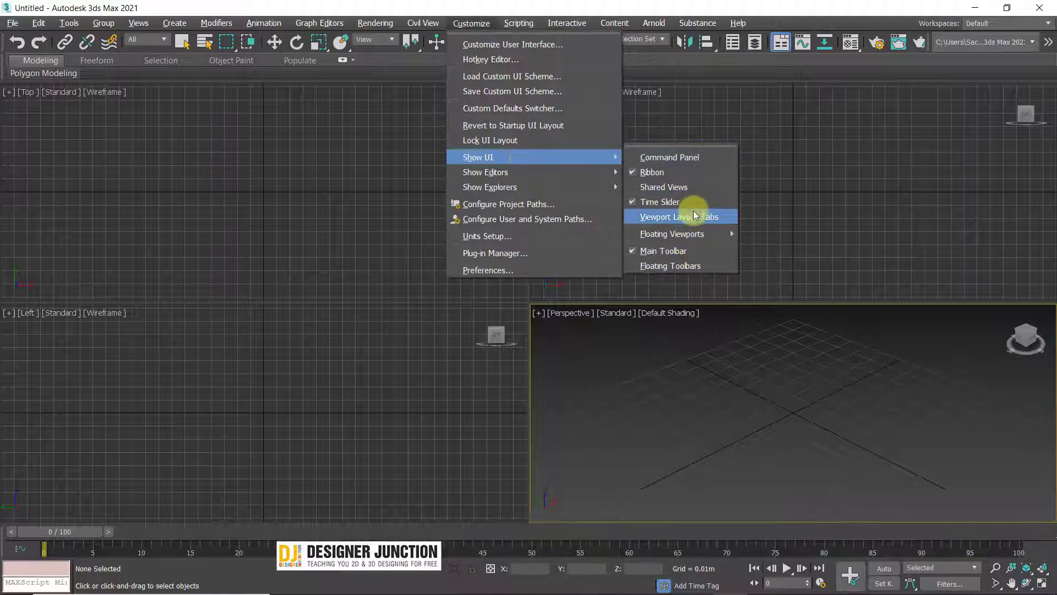
click(701, 160)
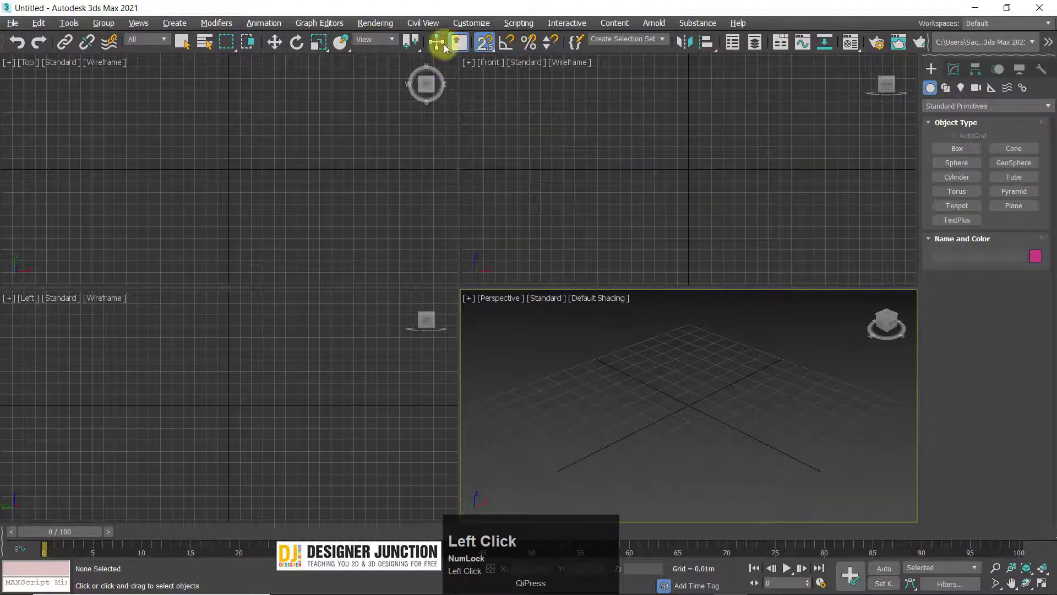
click(474, 24)
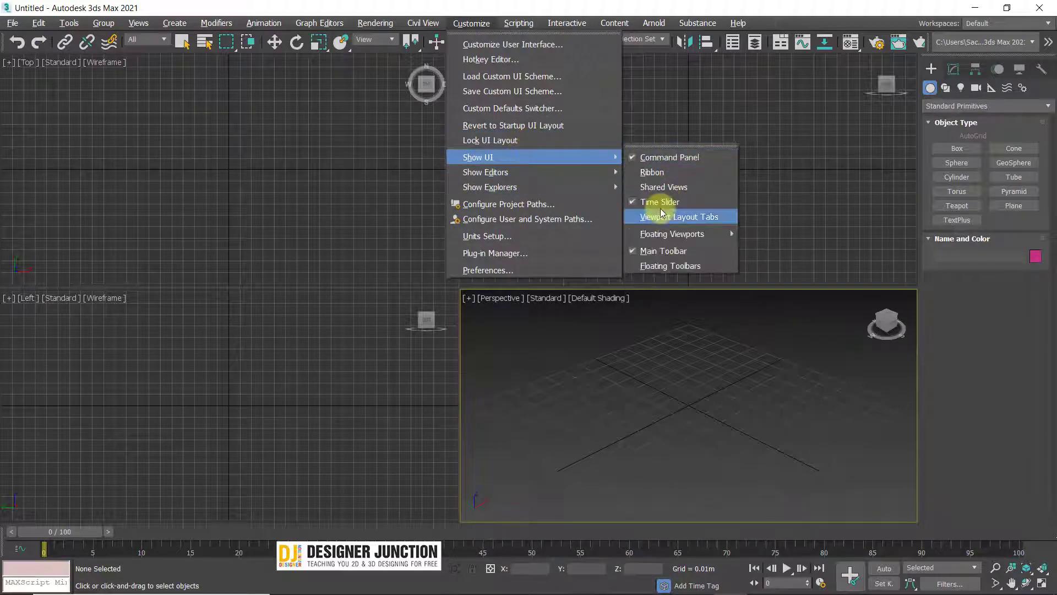
Show the Scene Explorer, dock it above the viewports, then toggle it off
click(688, 182)
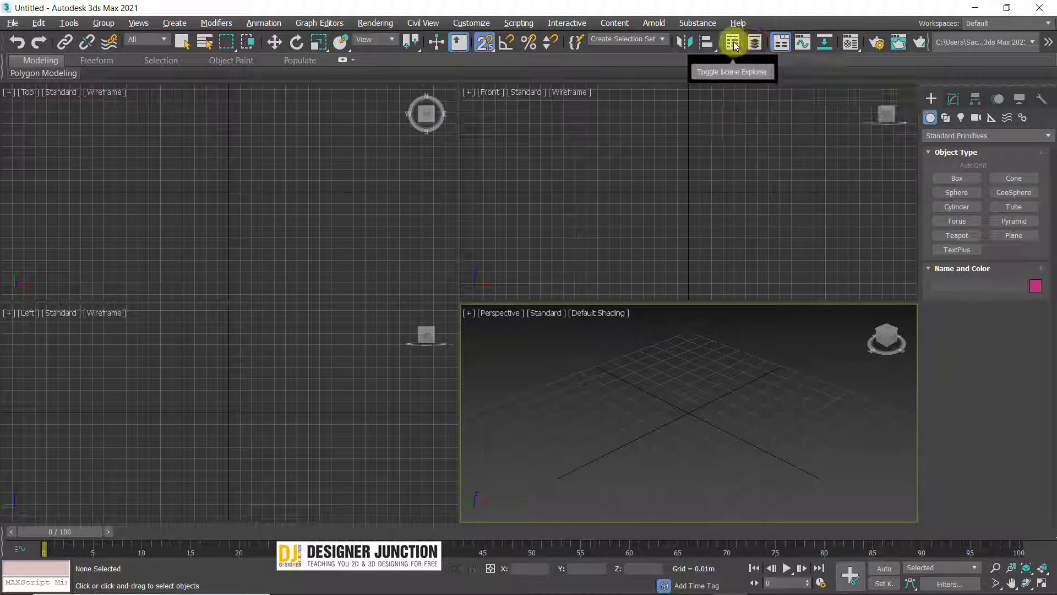
click(741, 42)
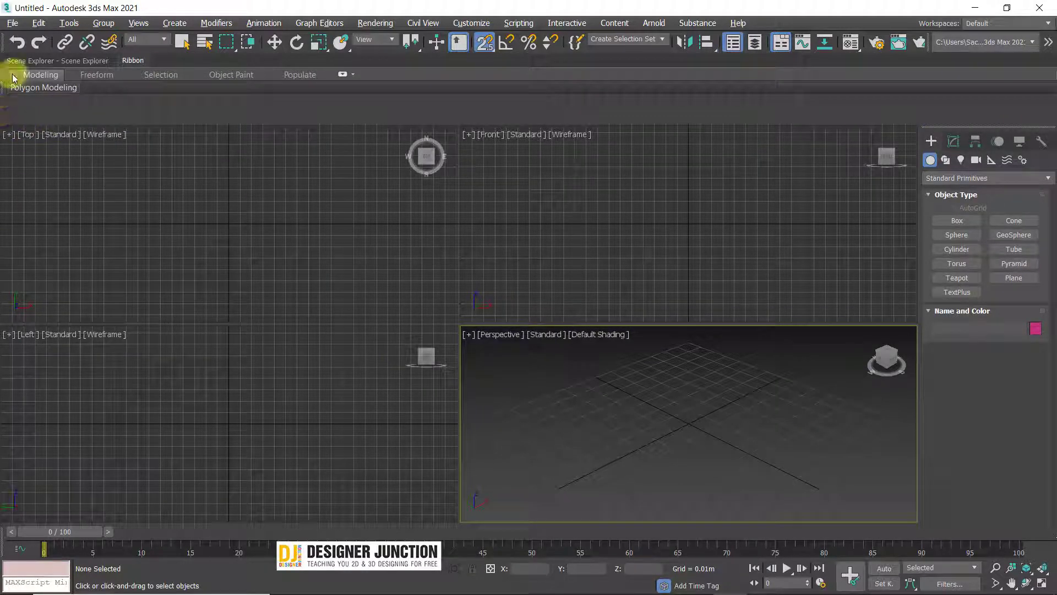
drag(24, 105, 915, 236)
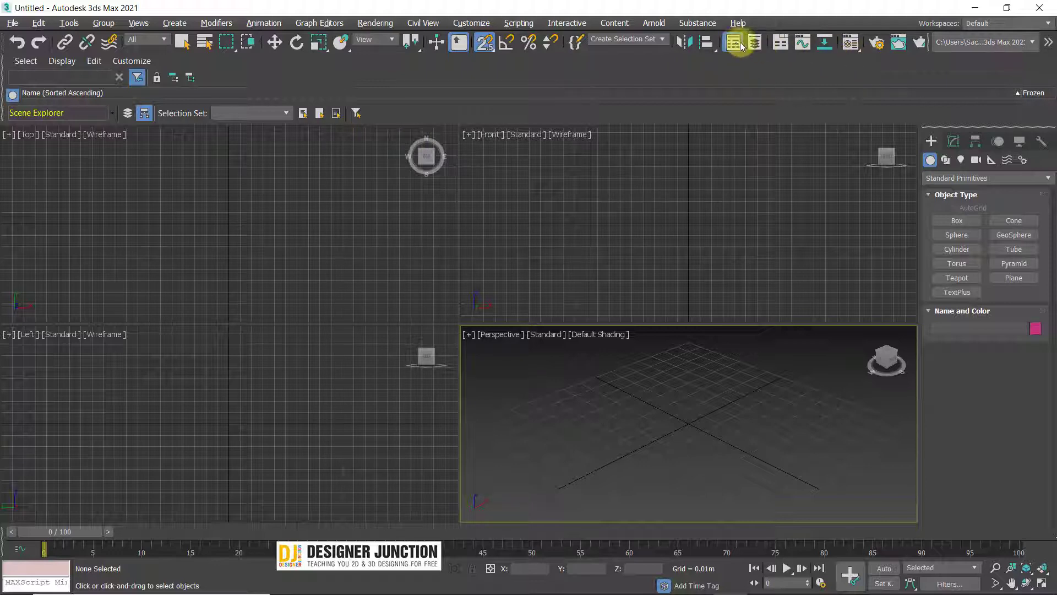
click(742, 43)
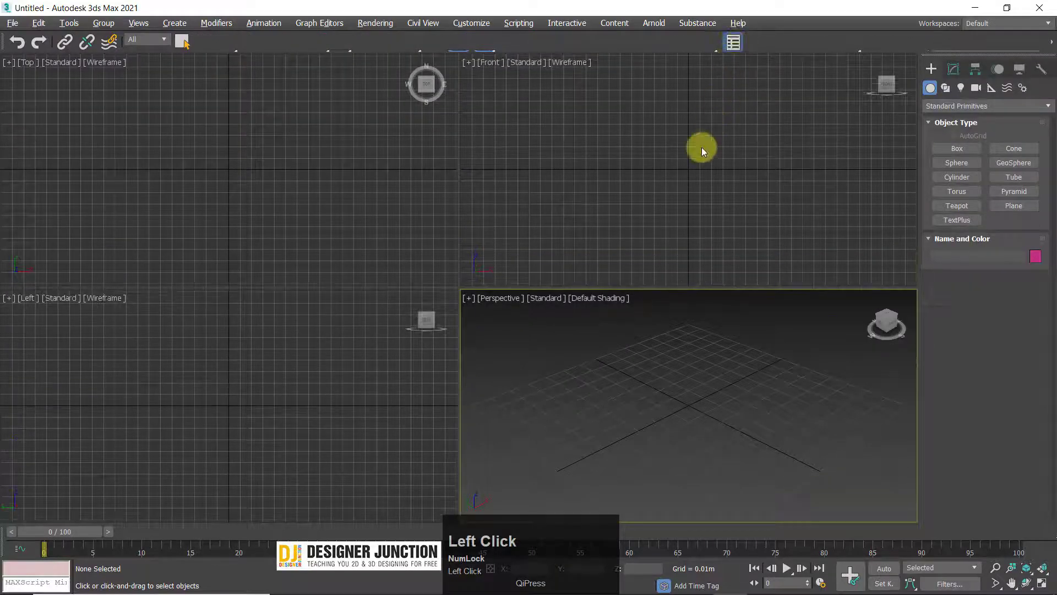
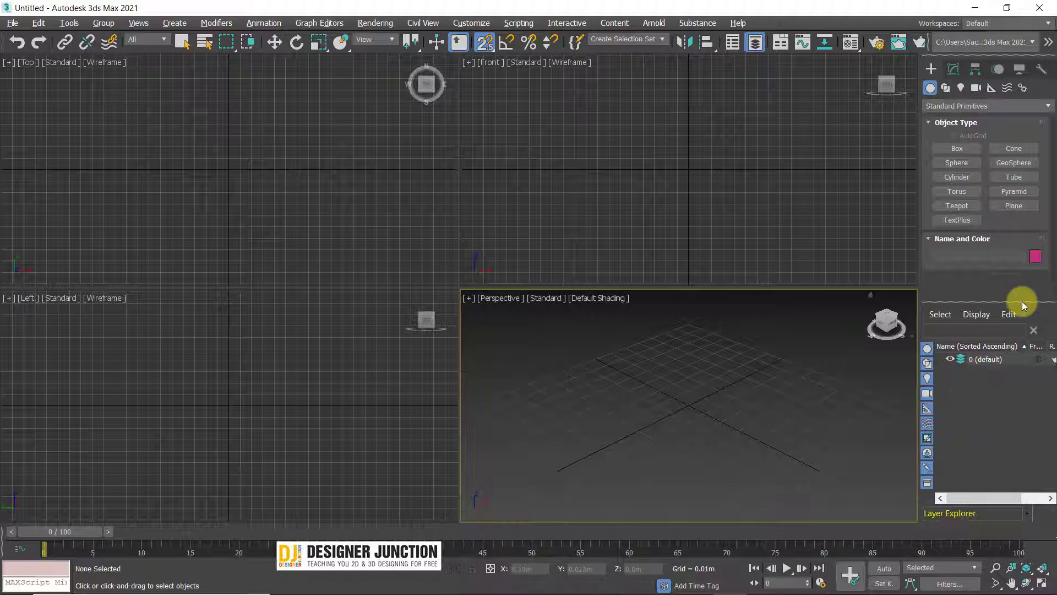
Activate the Front viewport and toggle the Layer Explorer on beneath the command panel
click(763, 41)
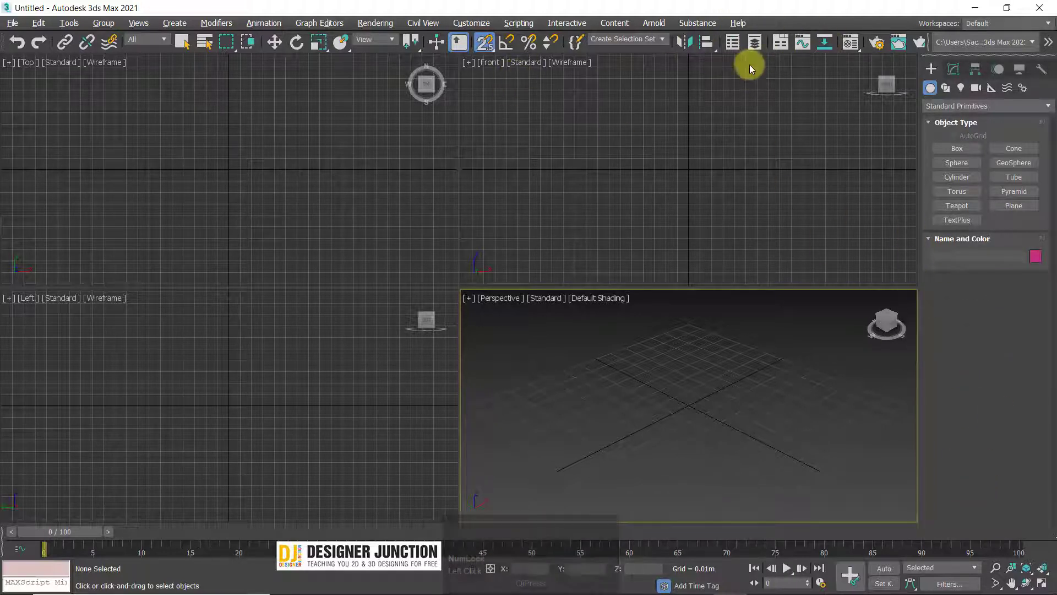
click(593, 433)
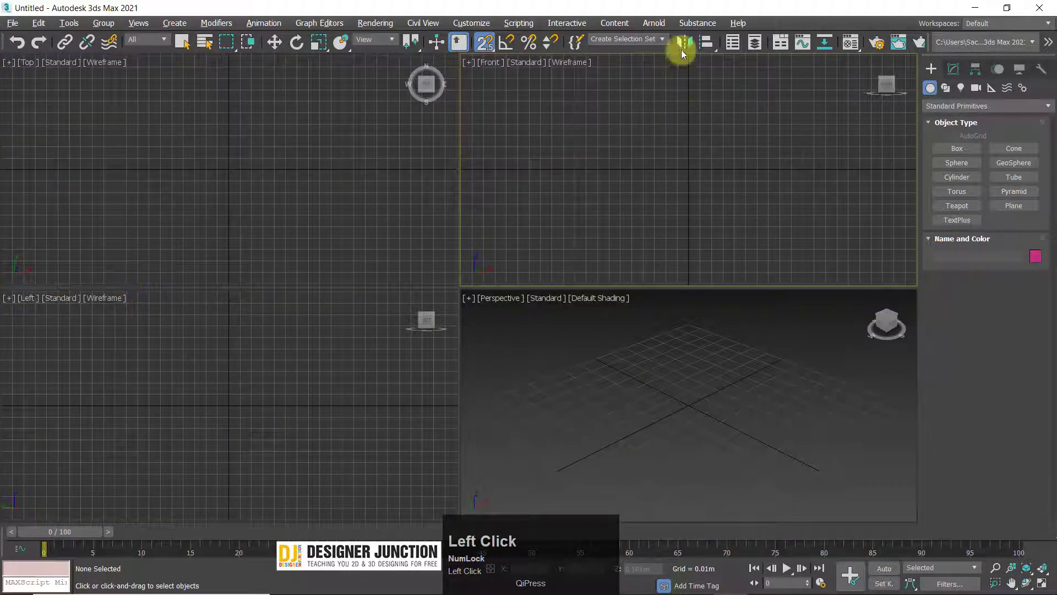
click(738, 40)
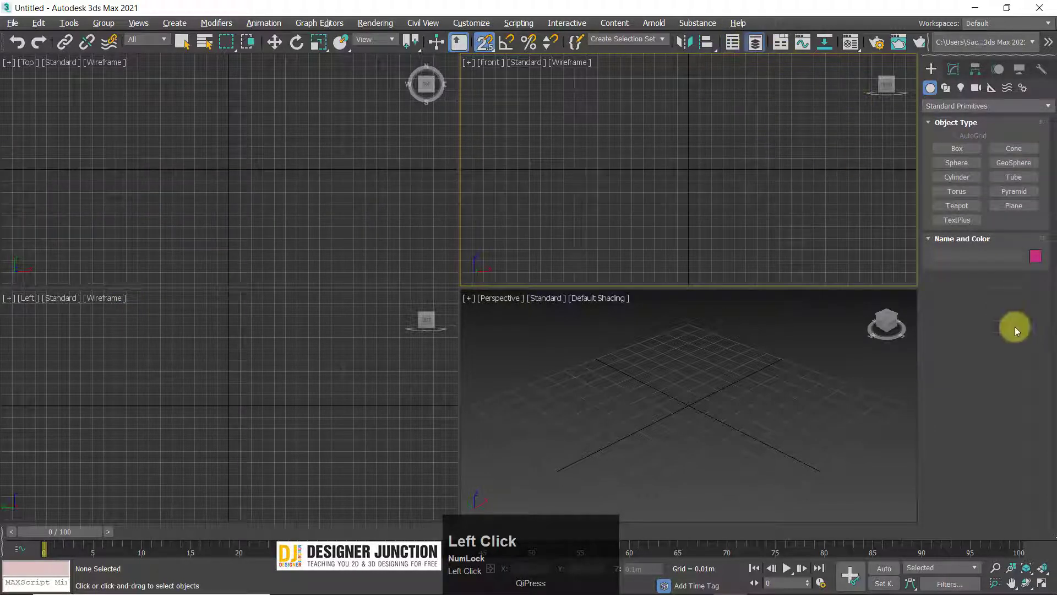
click(1038, 335)
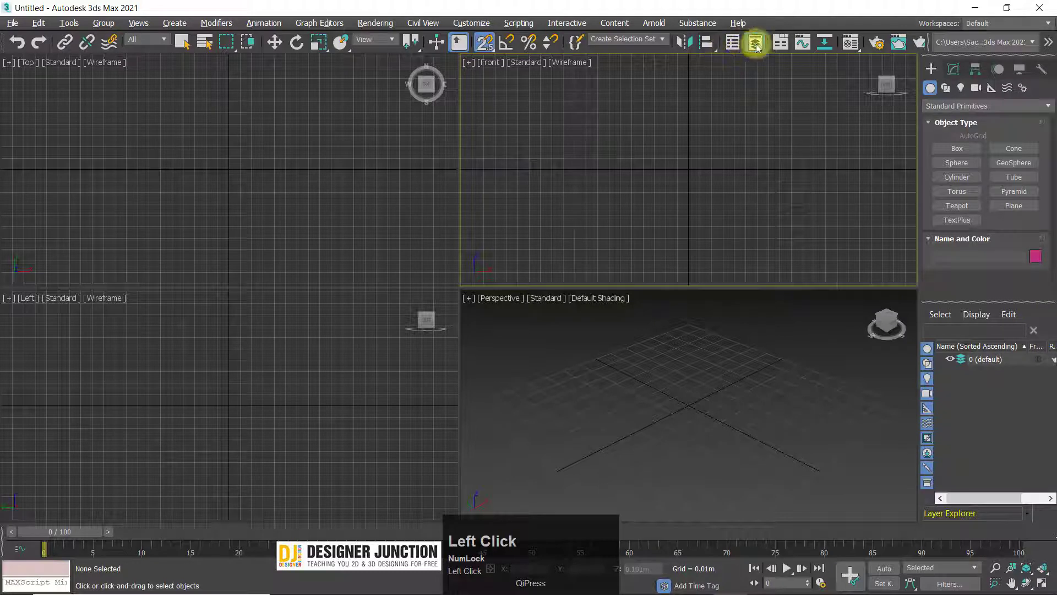
Browse the toolbar toggle list and the Customize menu without changing anything
right_click(819, 17)
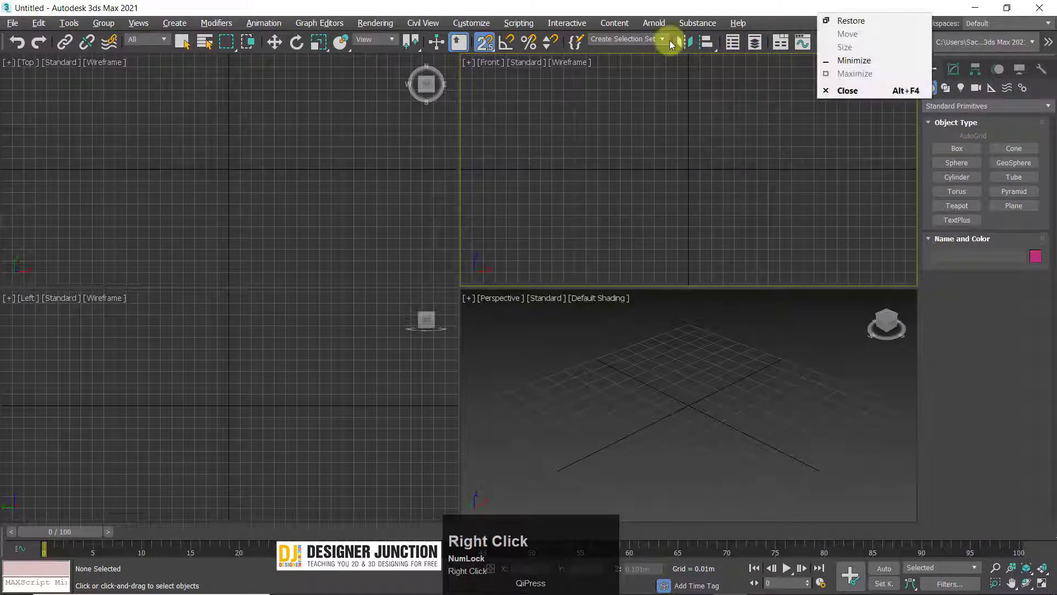
click(692, 11)
right_click(817, 24)
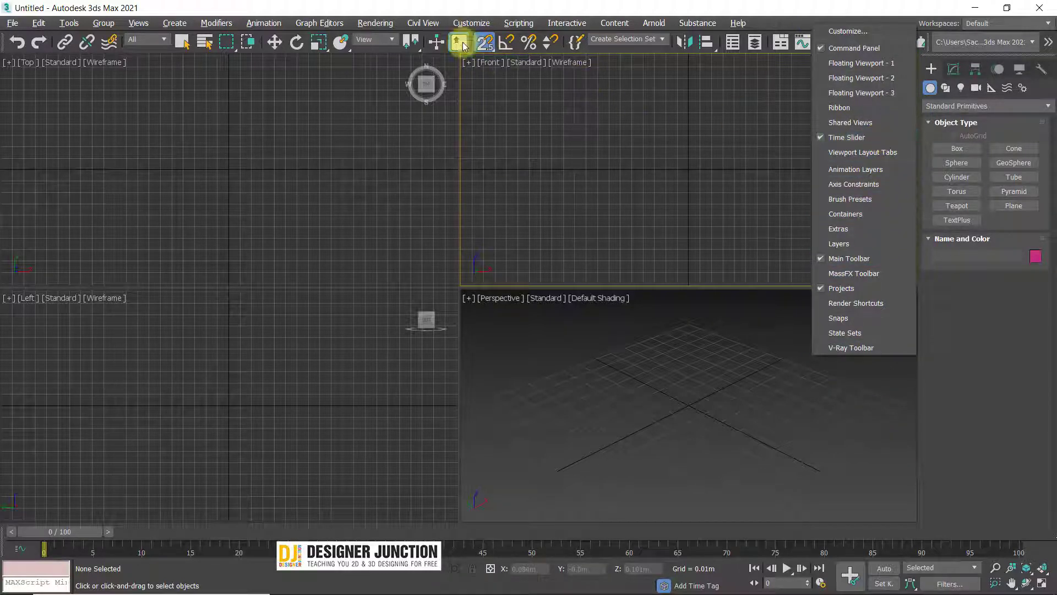
click(475, 29)
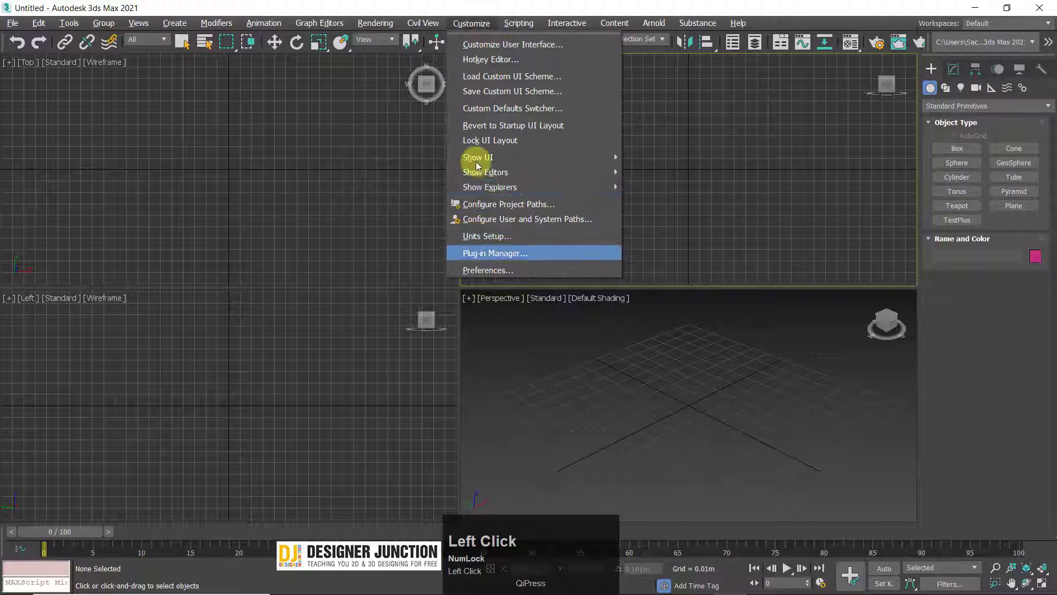
click(553, 5)
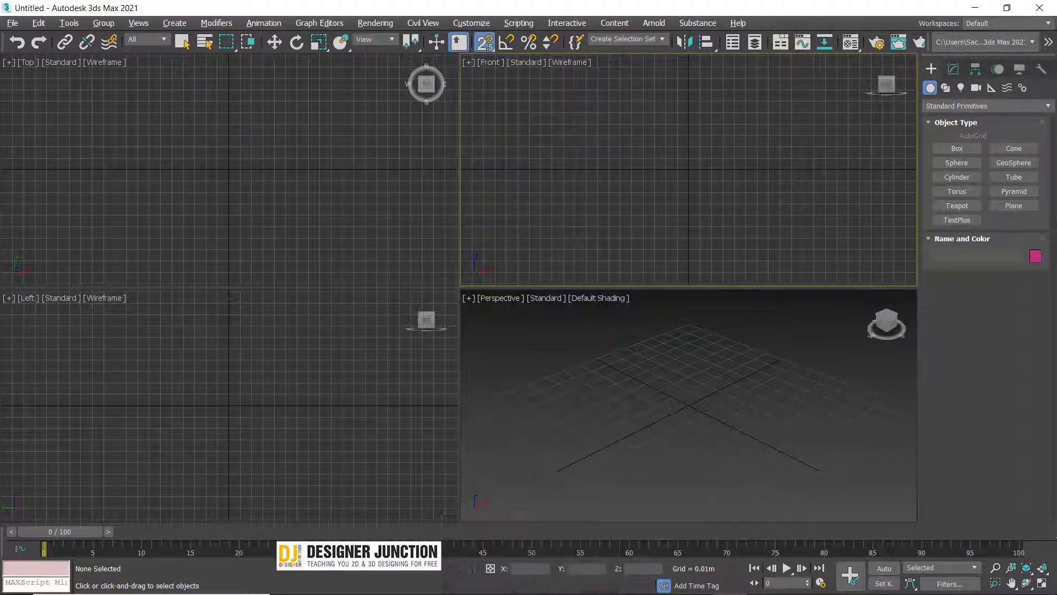
Hide the time slider from the toolbar toggle list
right_click(790, 23)
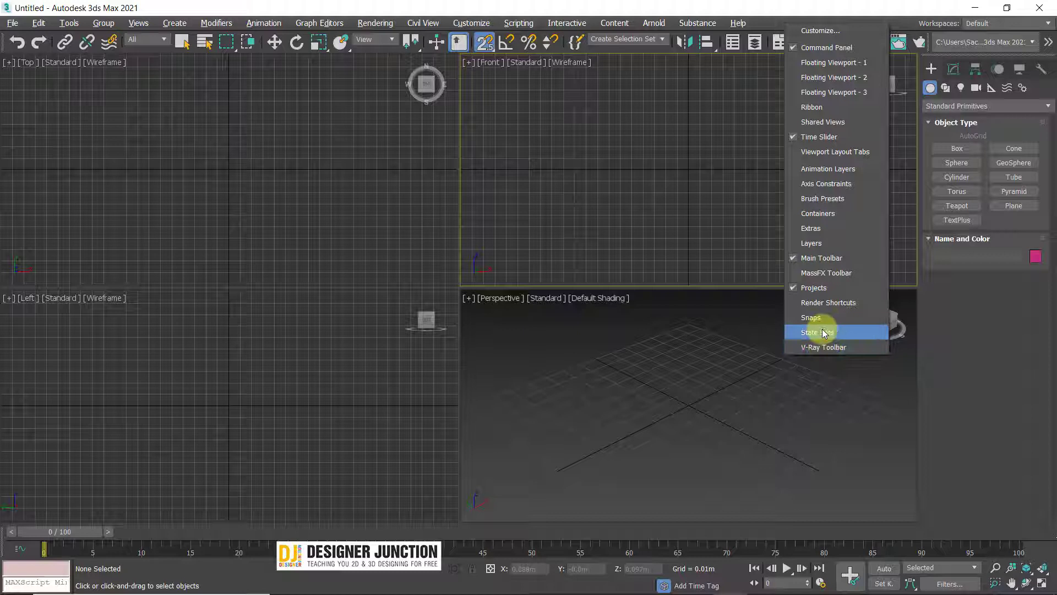
click(556, 5)
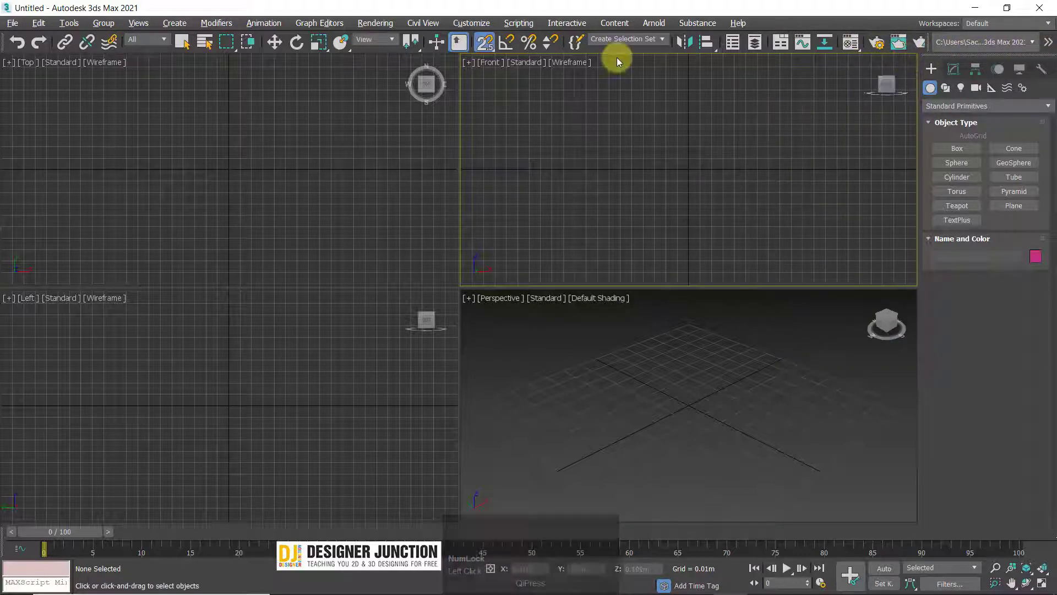
drag(947, 46, 922, 48)
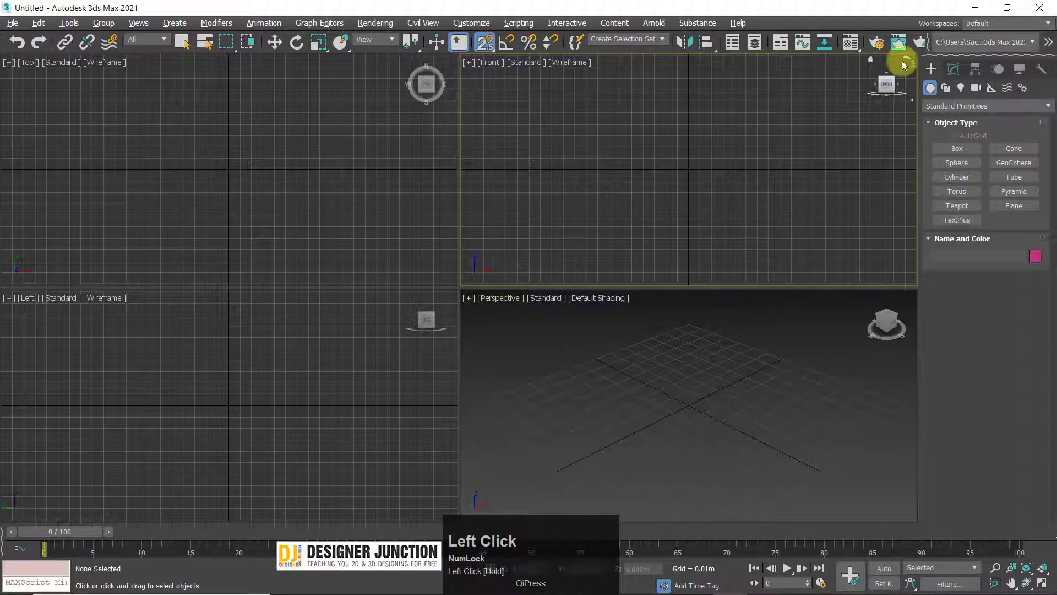
right_click(795, 27)
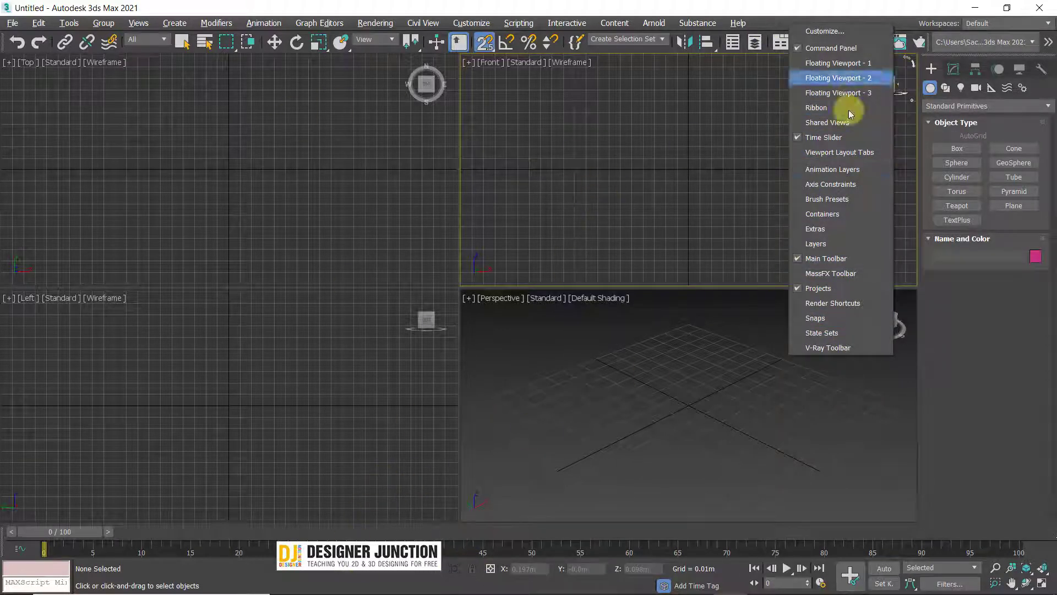
click(811, 141)
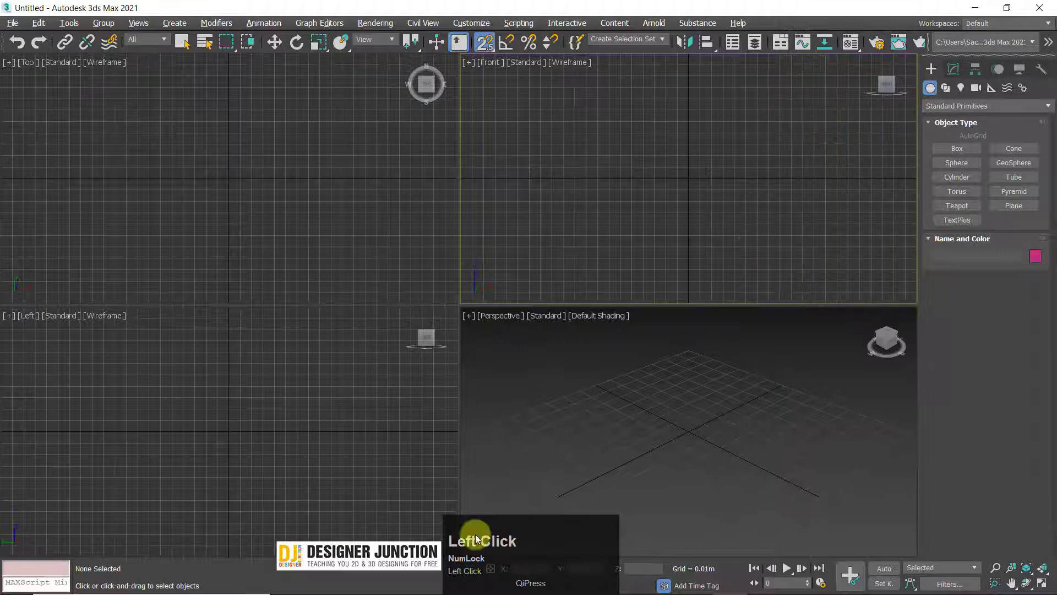
Toggle the Main Toolbar off and back on, then hide the Projects toolbar
right_click(805, 24)
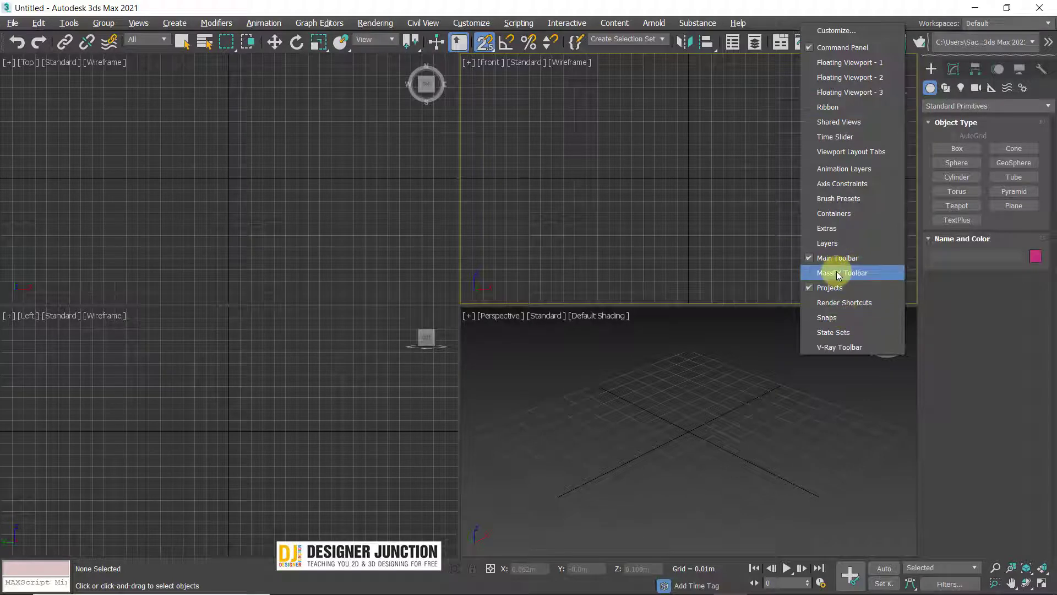
click(843, 263)
right_click(800, 28)
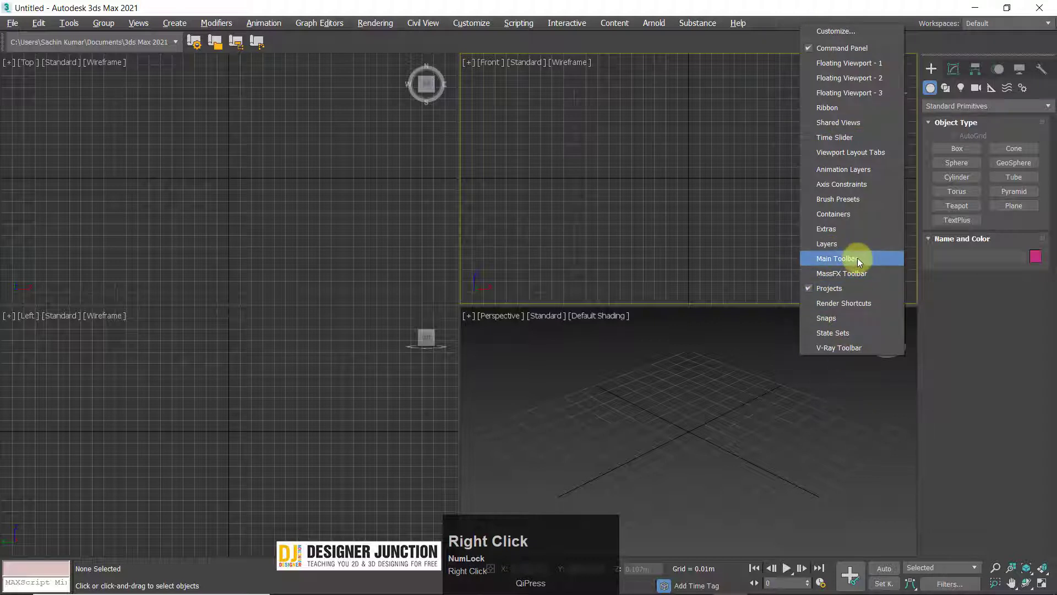
click(859, 262)
right_click(805, 29)
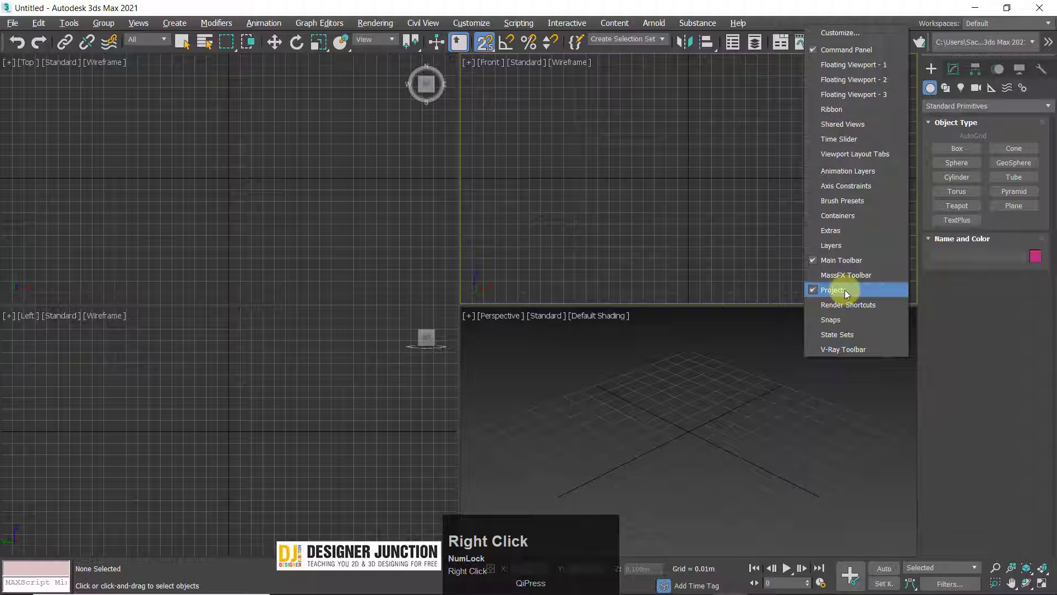
click(846, 295)
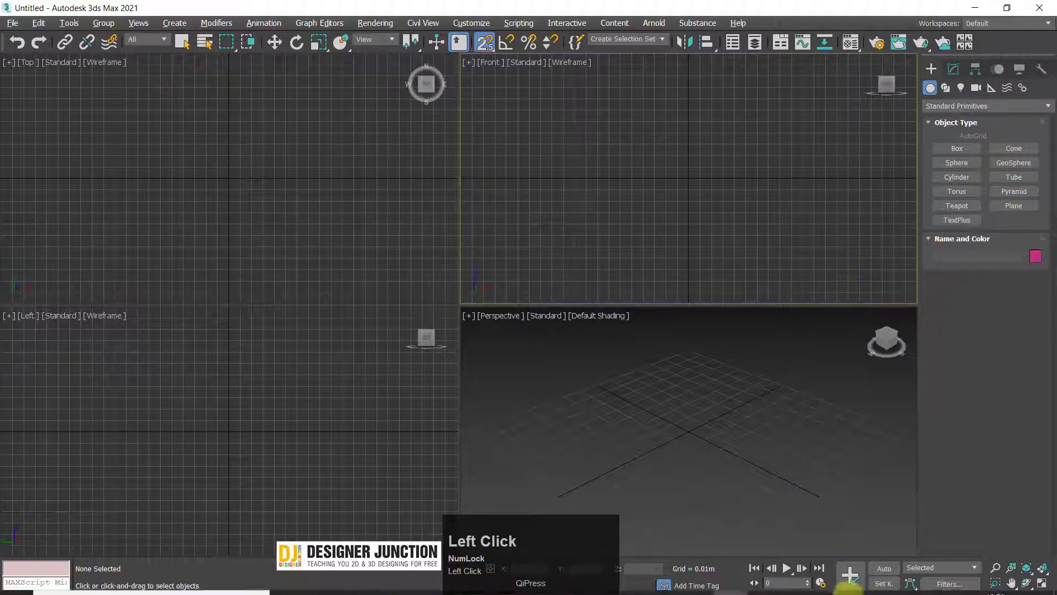
right_click(792, 25)
click(825, 297)
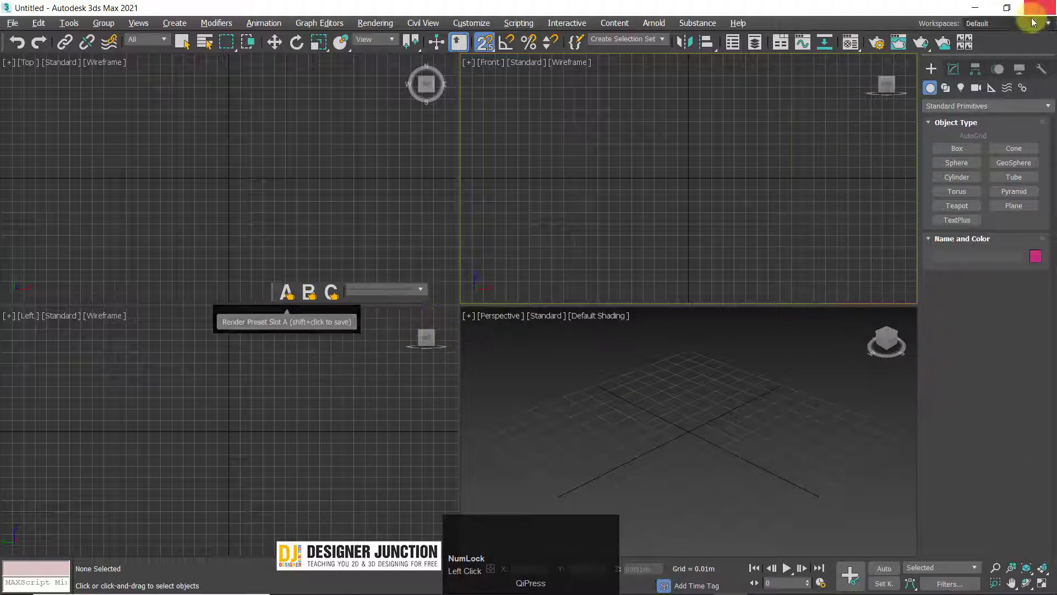
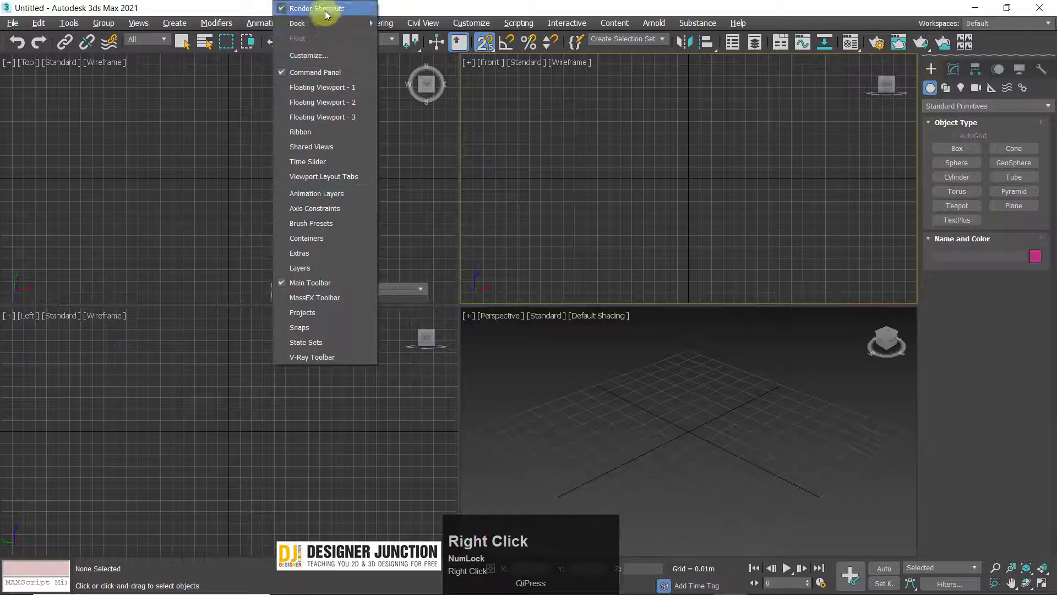
drag(328, 15, 824, 28)
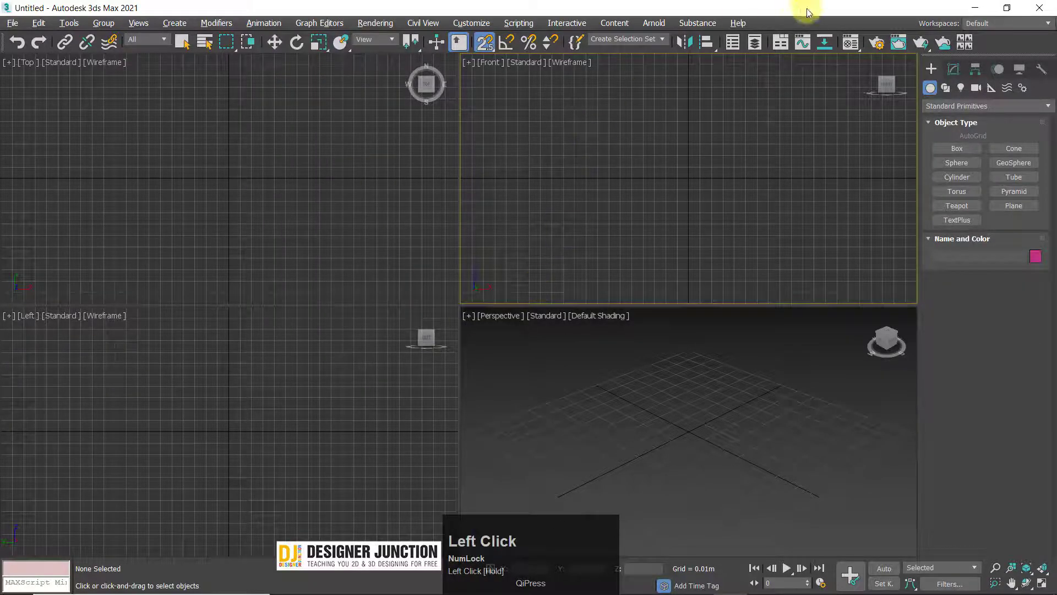
Review the toolbar list from the toolbar area's right-click menu several times without changing it
right_click(824, 28)
click(796, 29)
right_click(835, 23)
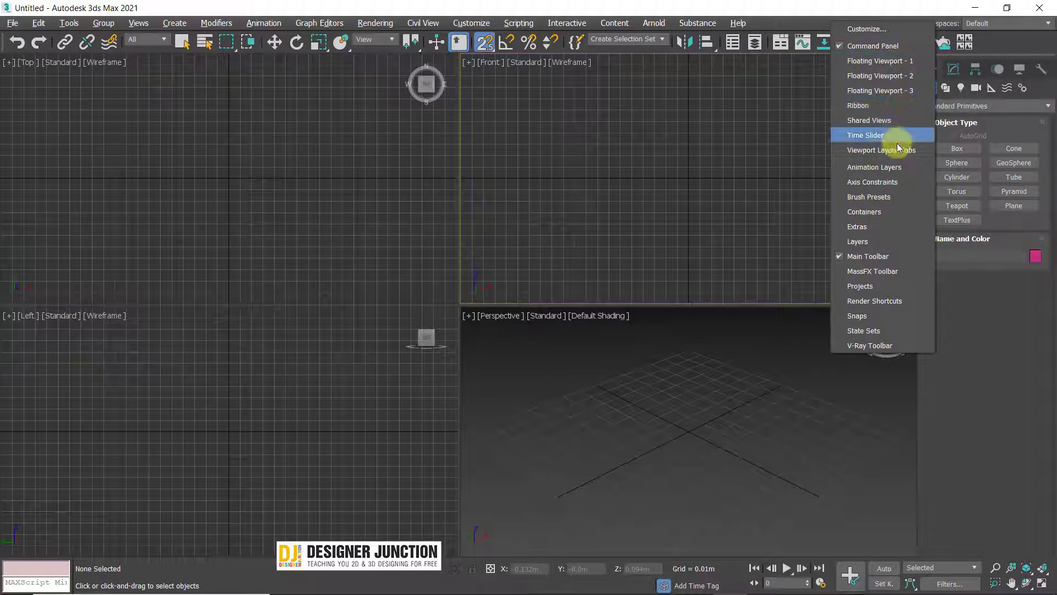
click(392, 193)
right_click(844, 19)
click(785, 4)
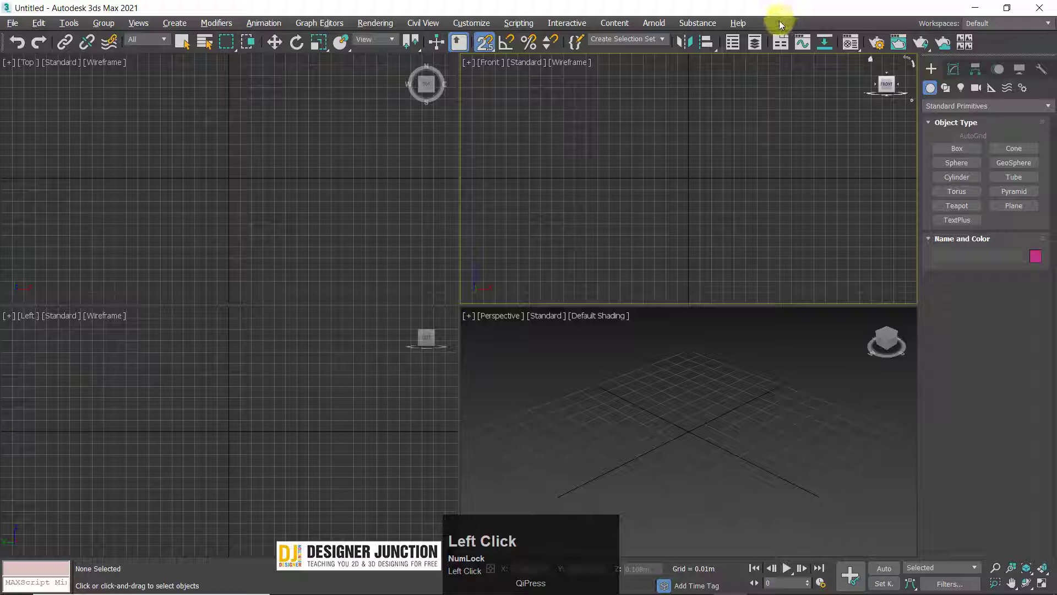
right_click(780, 15)
click(763, 3)
Check the toolbar options once more, then maximize the active Perspective view to fill the workspace
right_click(808, 28)
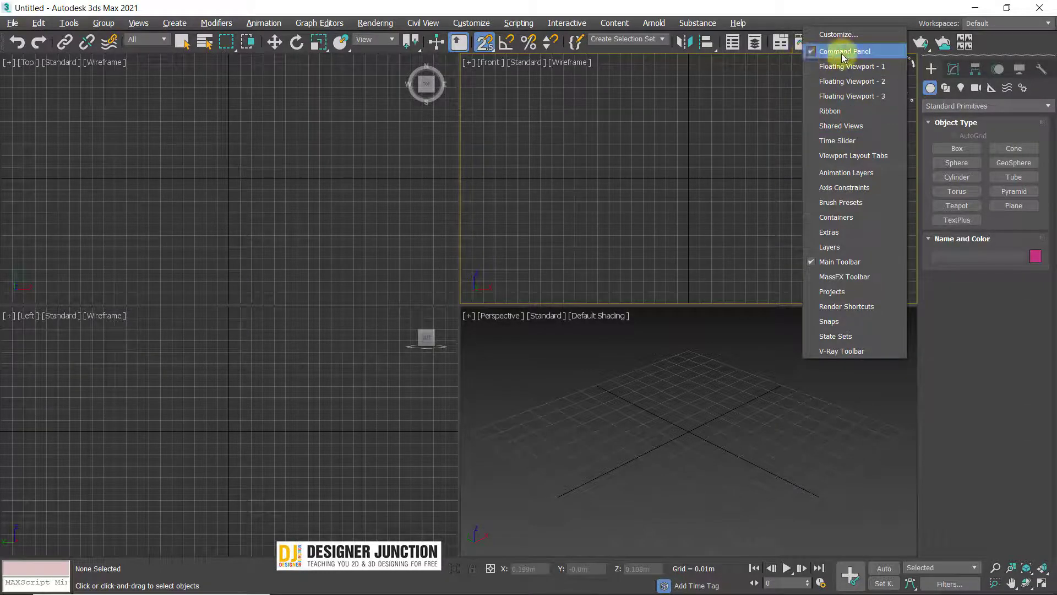
double_click(847, 55)
right_click(815, 32)
right_click(815, 31)
click(837, 55)
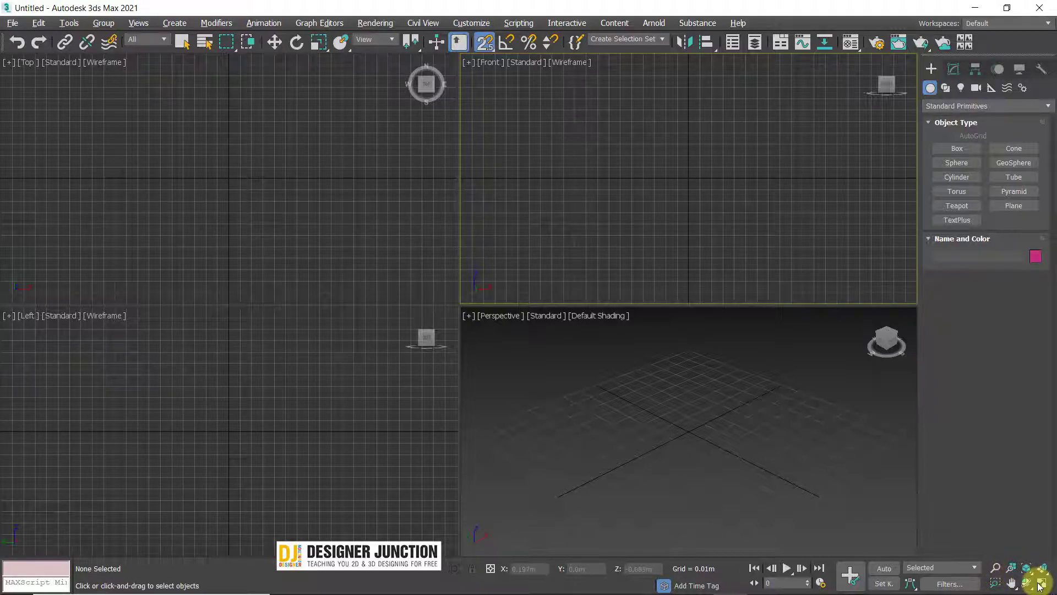
click(1041, 587)
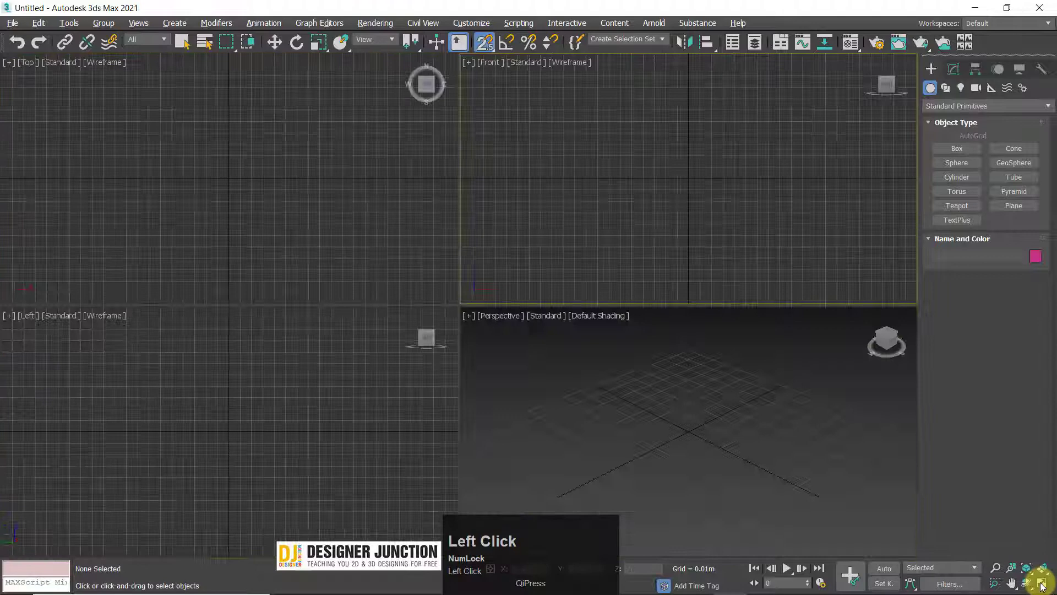
Toggle between the maximized view and the four-view layout with Alt+W, ending on four views
key(alt+w)
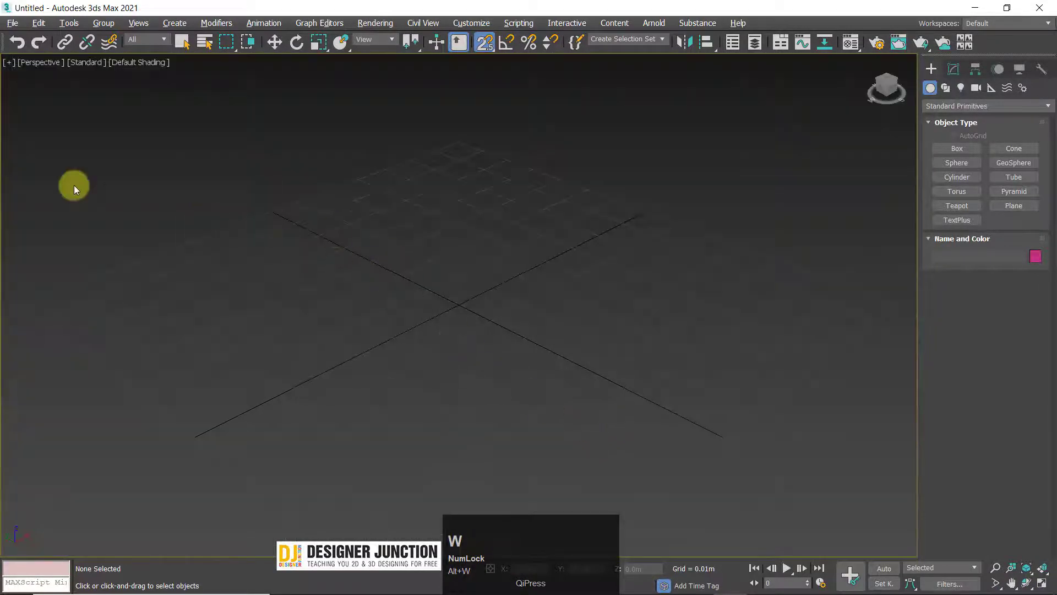
key(alt+w)
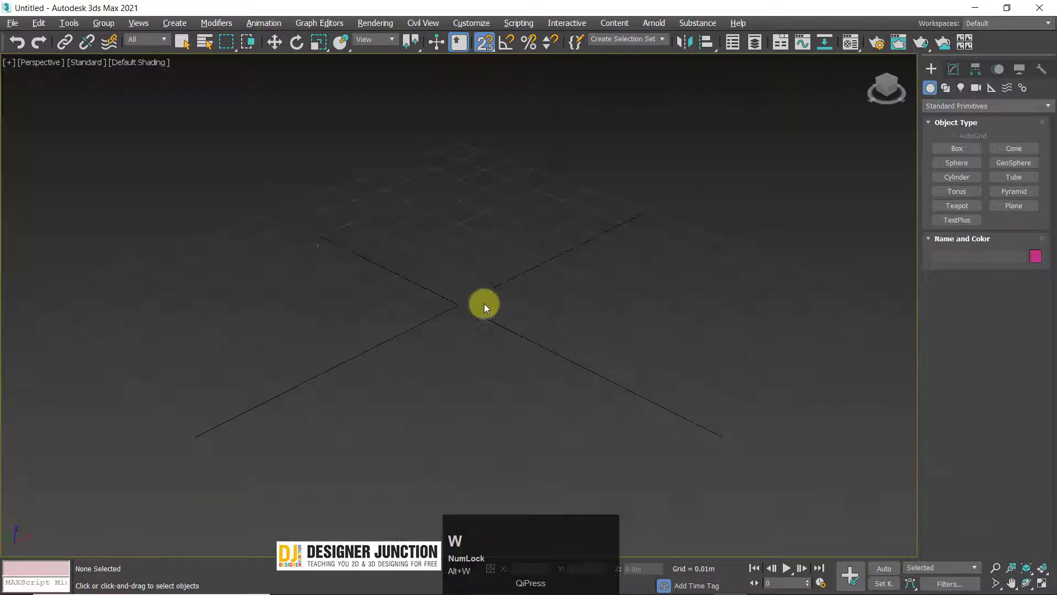
key(alt+w)
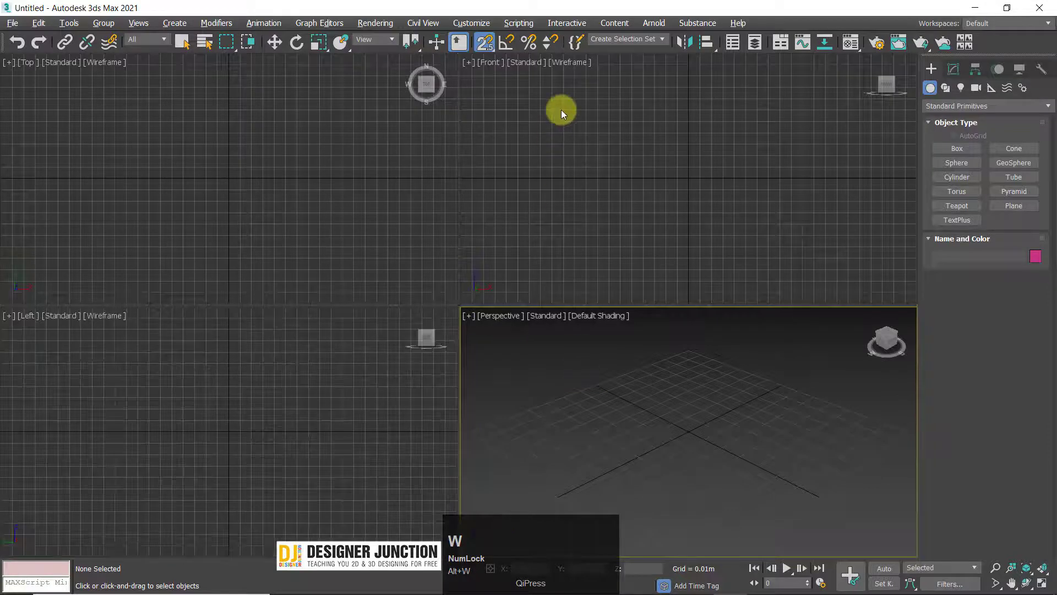
key(alt+w)
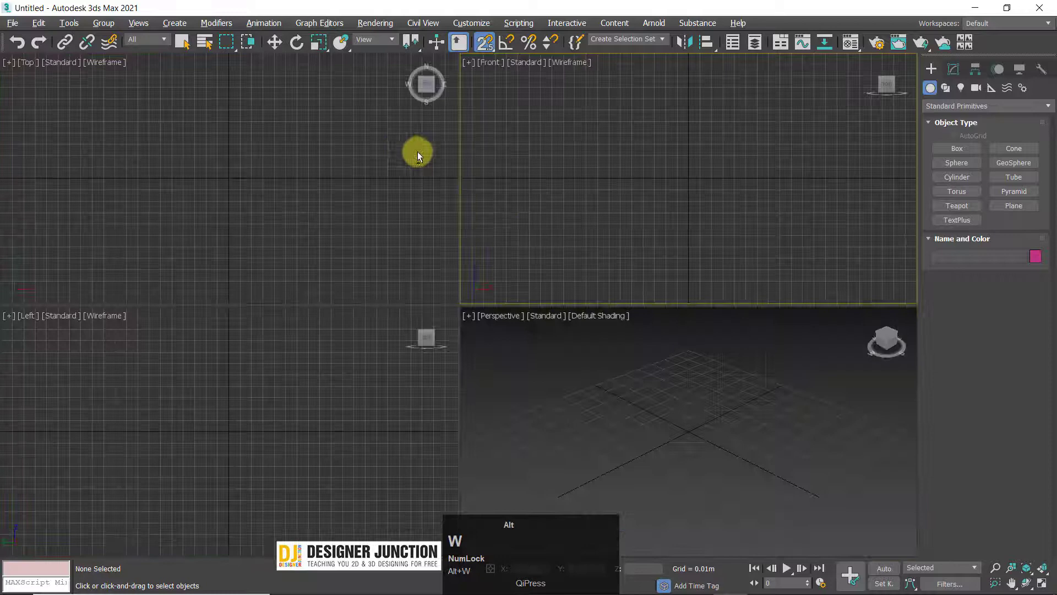
key(w)
key(alt+w)
Activate the Left then Front view and zoom to extents repeatedly with Z
click(564, 153)
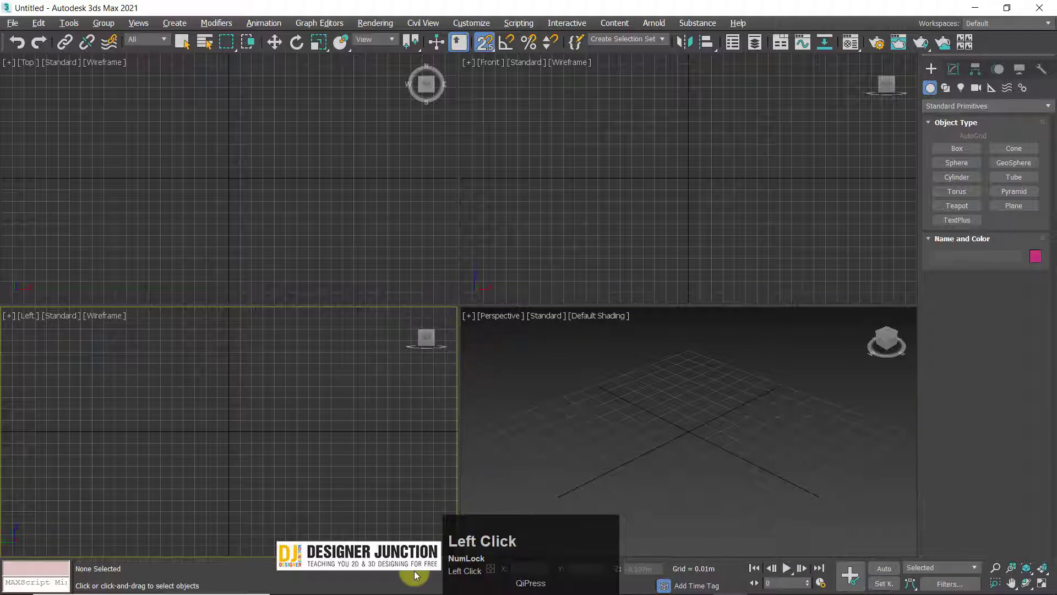
click(232, 181)
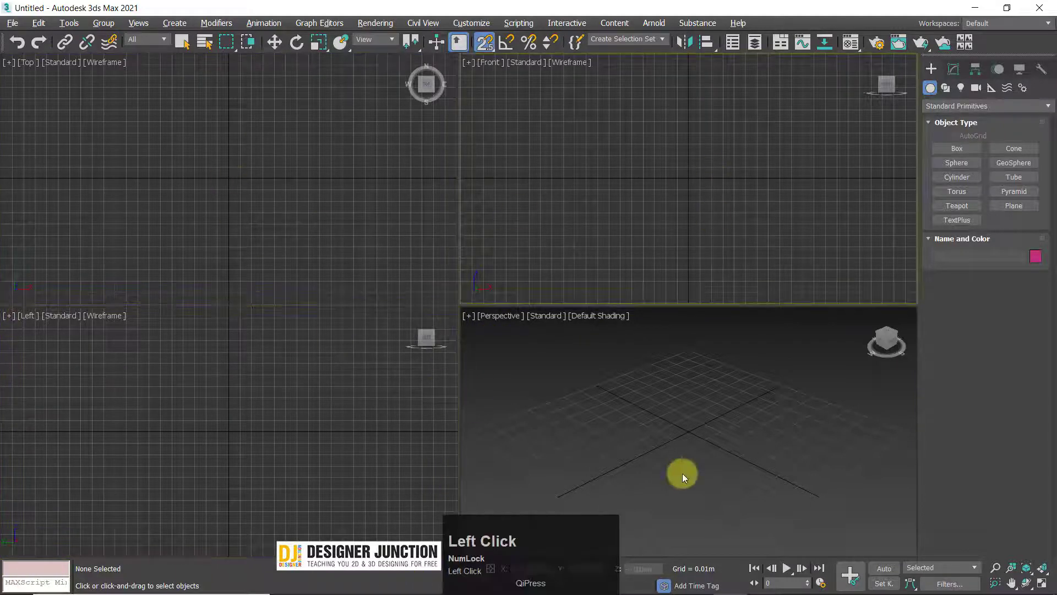
key(z)
key(z)
key(z)
key(z)
key(z)
key(z)
key(z)
key(z)
key(z)
Make the Perspective view active again and toggle maximize so the four-view layout remains
click(674, 416)
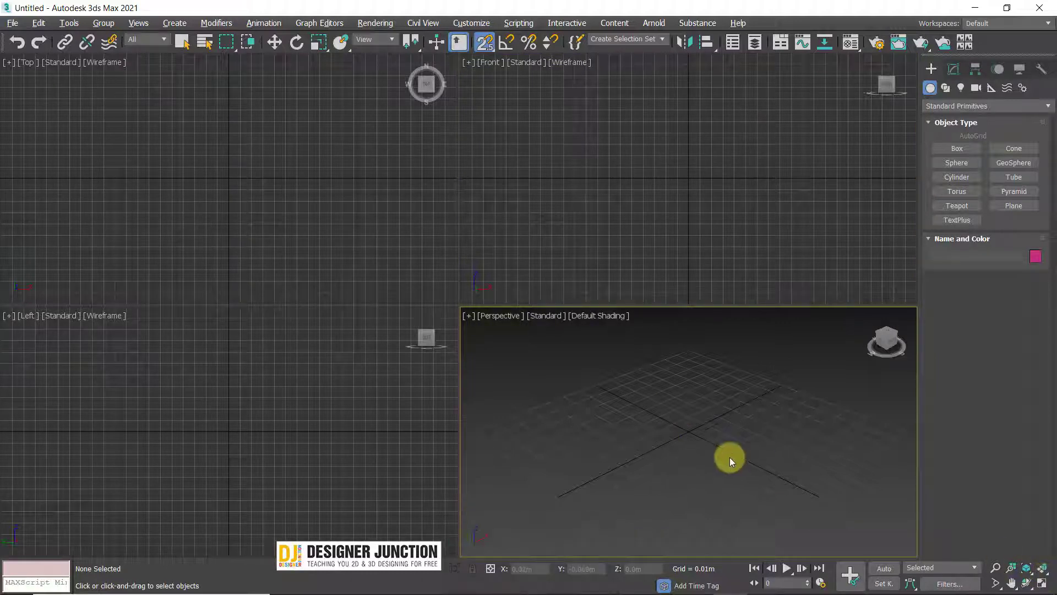
key(alt+Num_Lock)
click(694, 444)
key(alt+w)
key(alt+w)
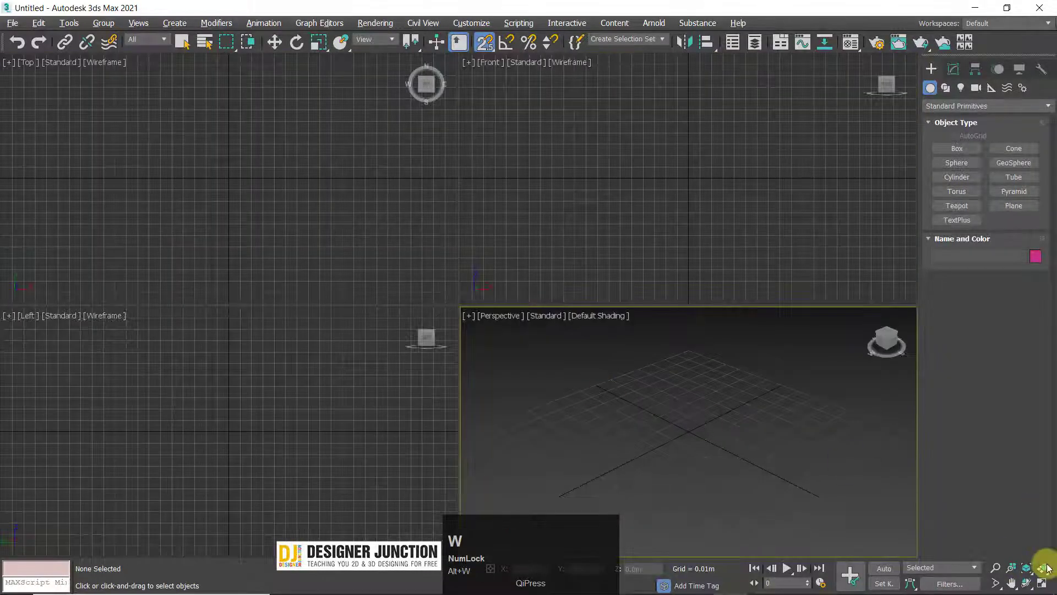
click(1044, 588)
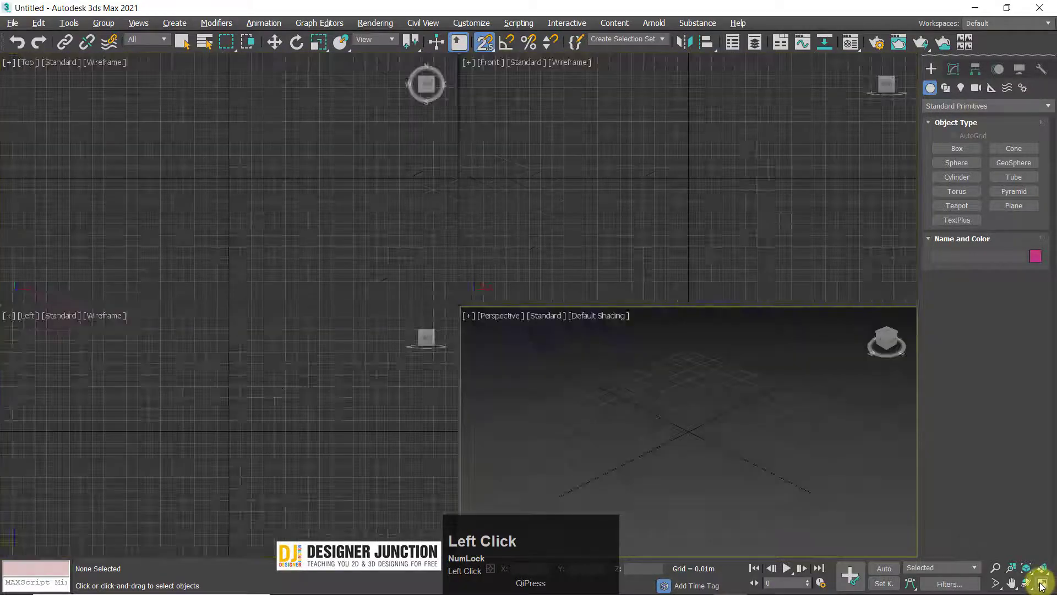
click(1046, 586)
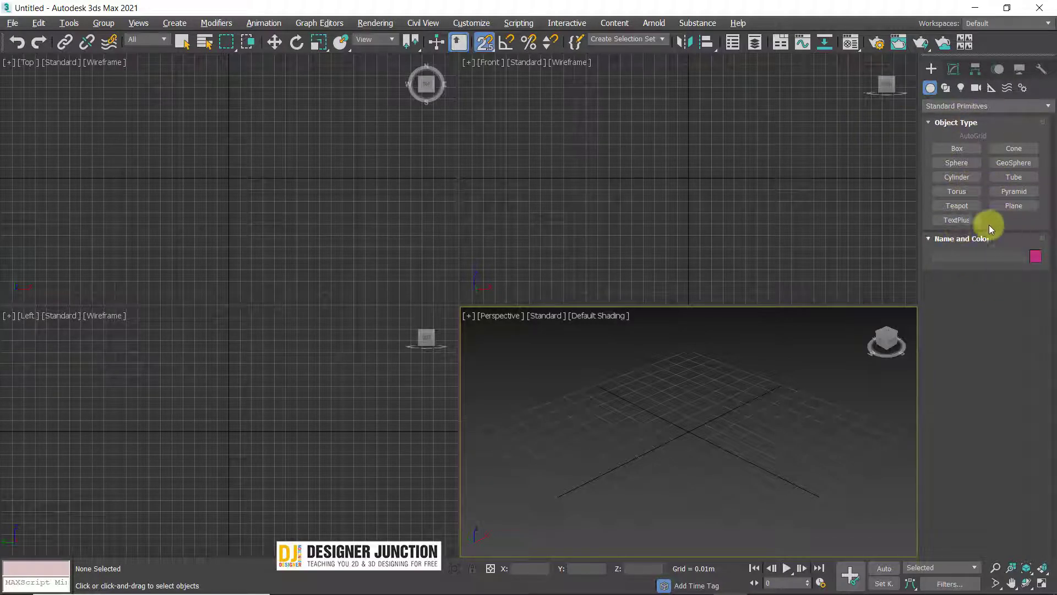
Drag out a teapot in the Perspective view, then undo the last action
drag(958, 210, 727, 399)
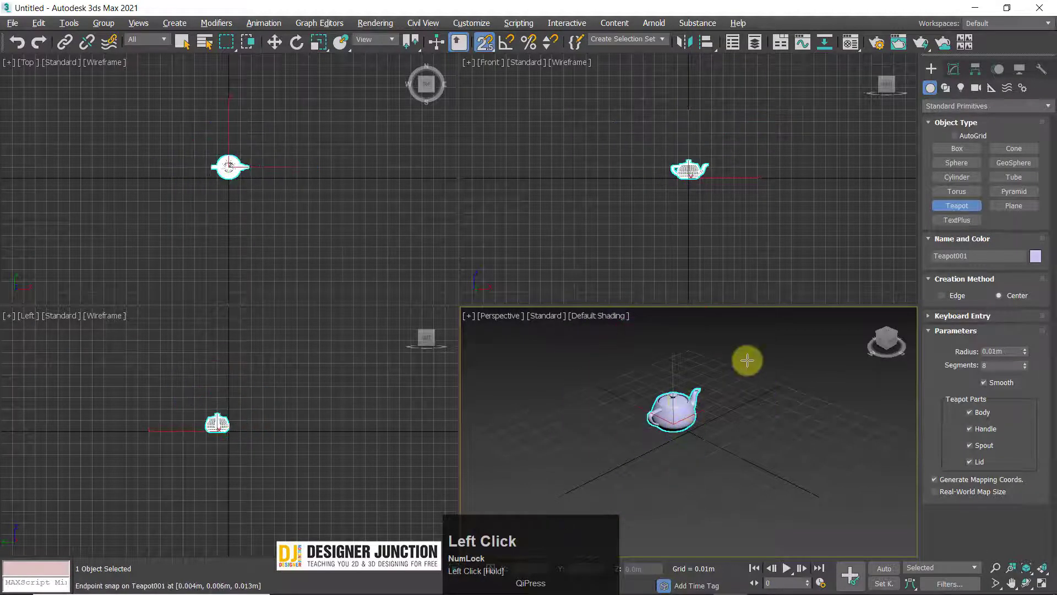
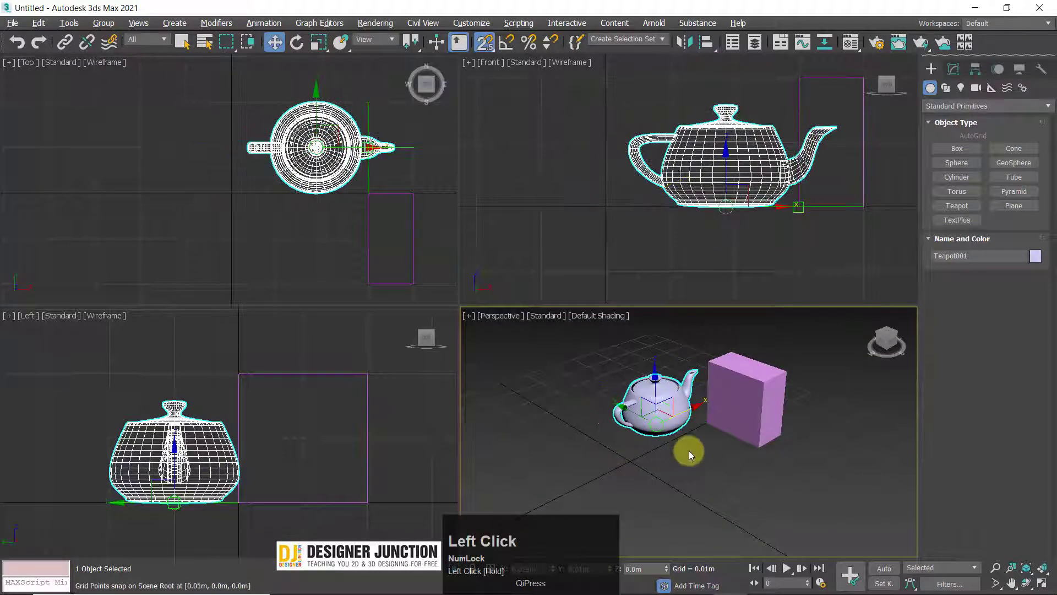
key(ctrl+z)
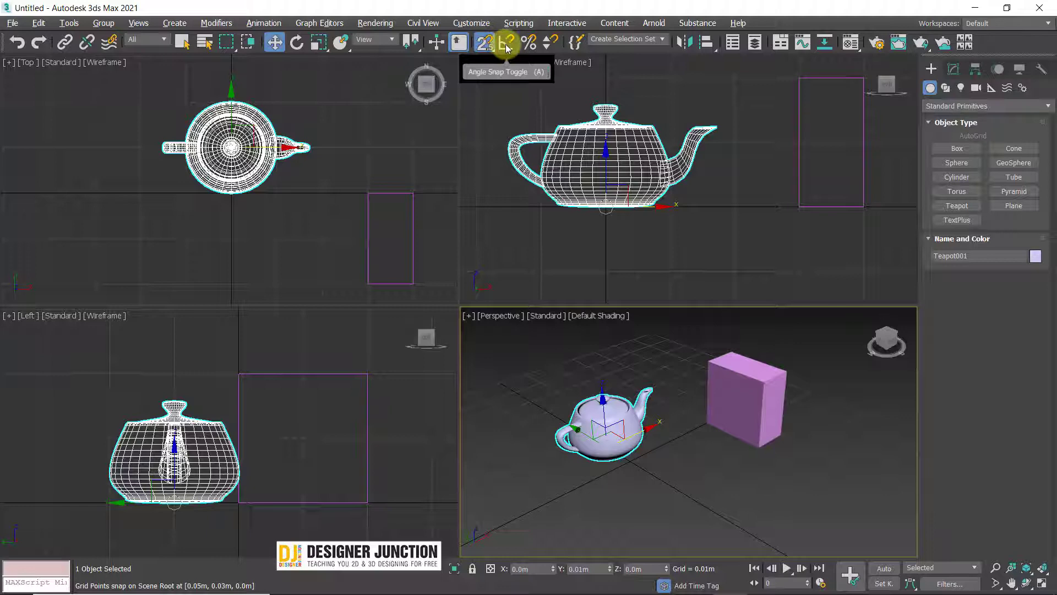
Inspect the Grid and Snap Settings showing a 5-degree angle snap, then close the dialog
right_click(506, 49)
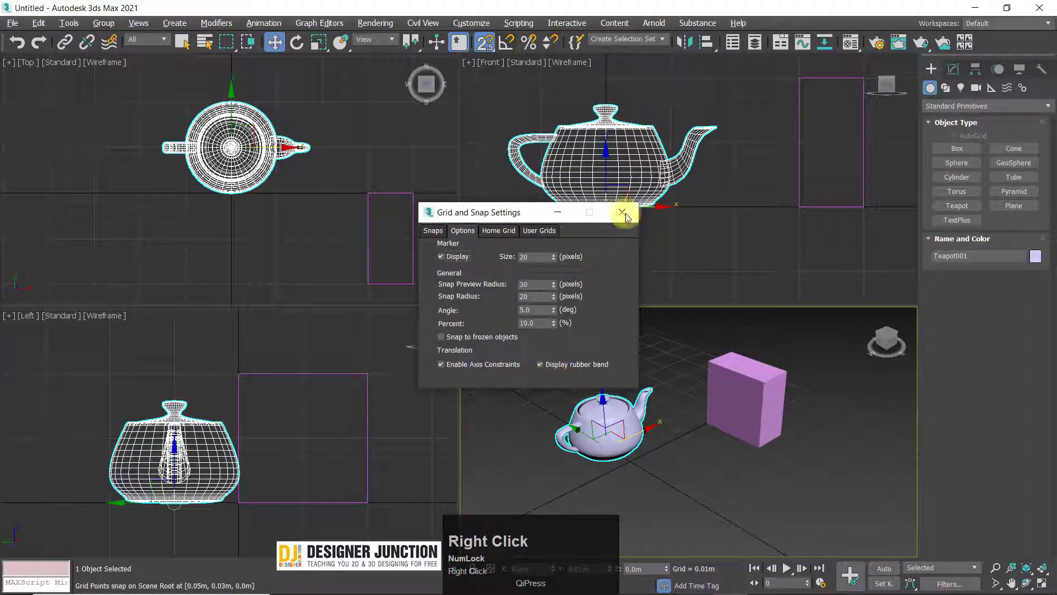
click(632, 210)
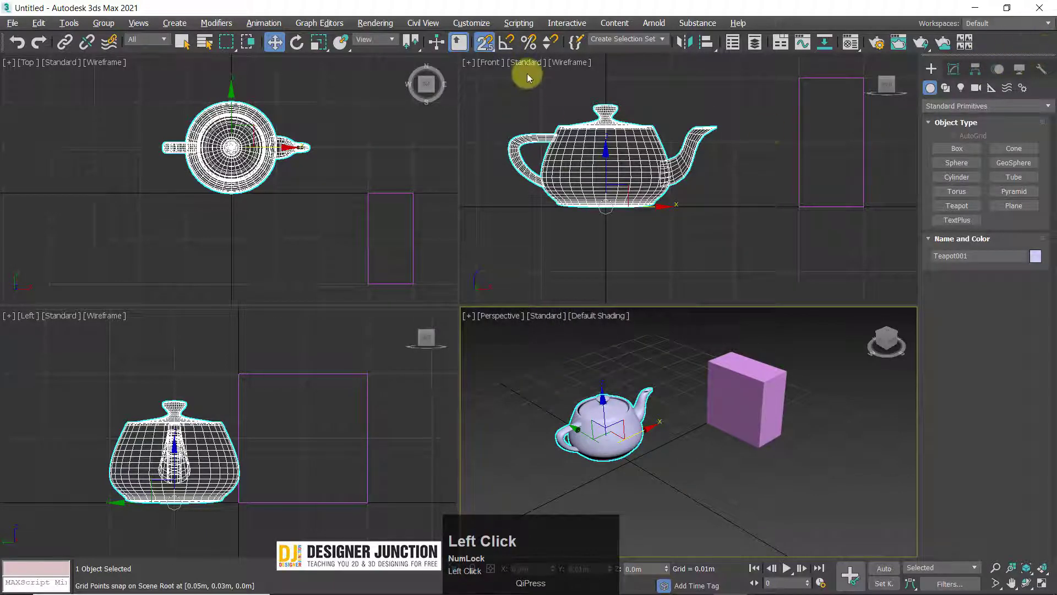
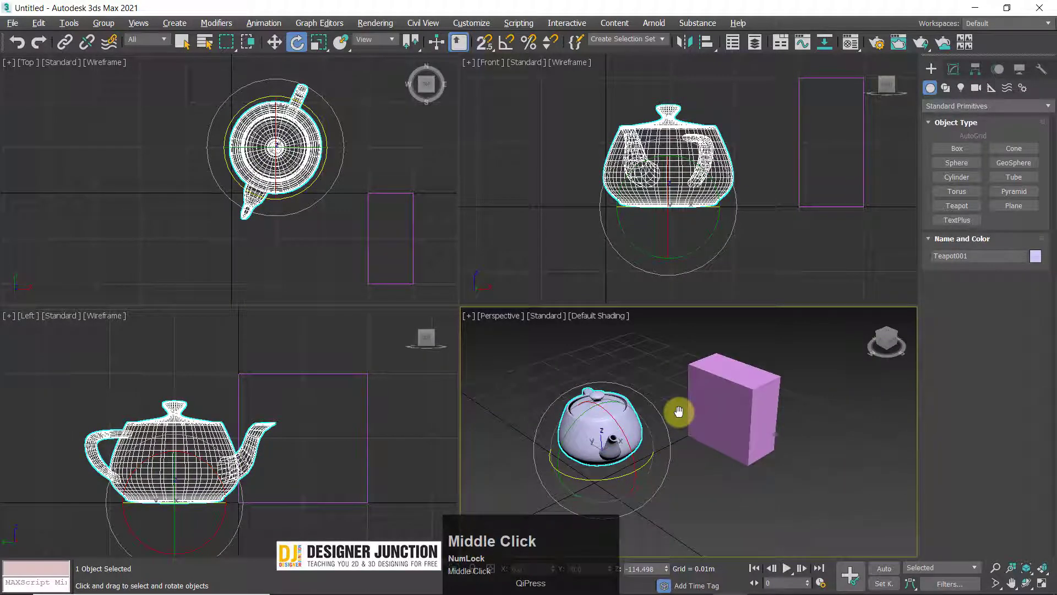
Maximize the Perspective view, then switch between Move (W) and Rotate (E) to turn the teapot's spout sideways
key(alt+w)
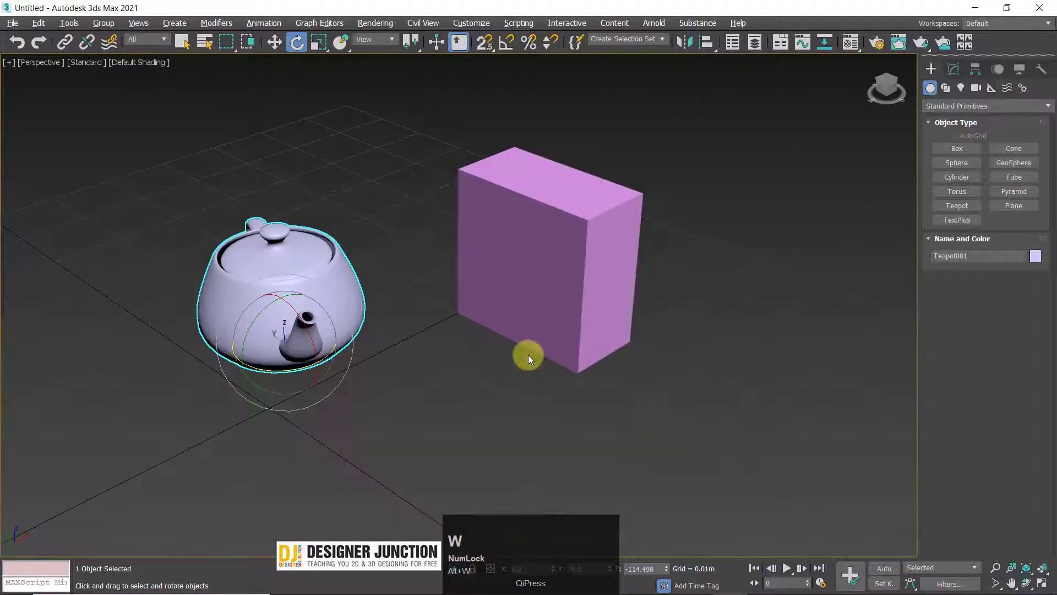
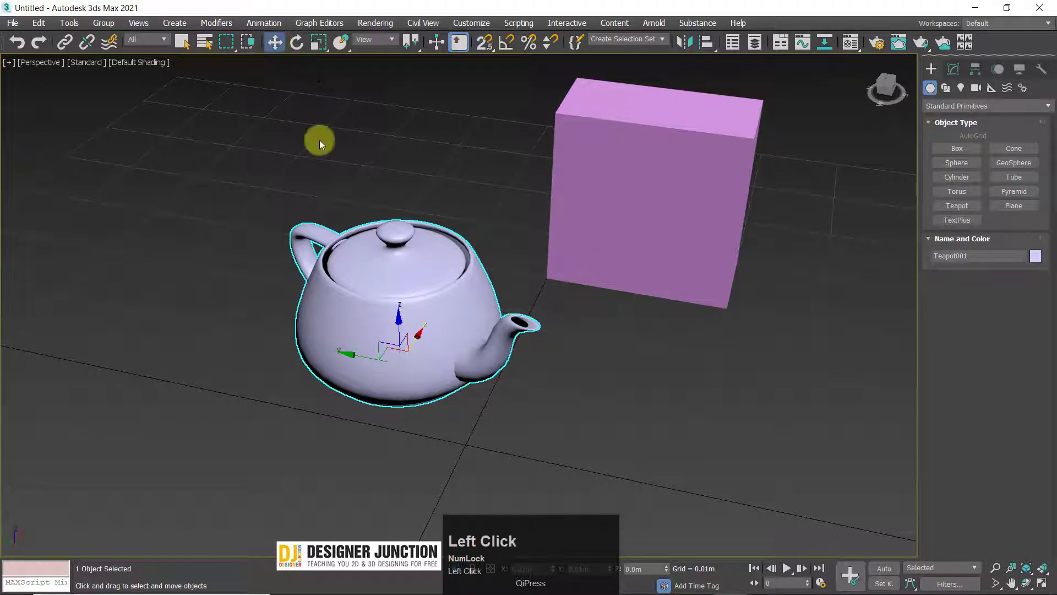
key(w)
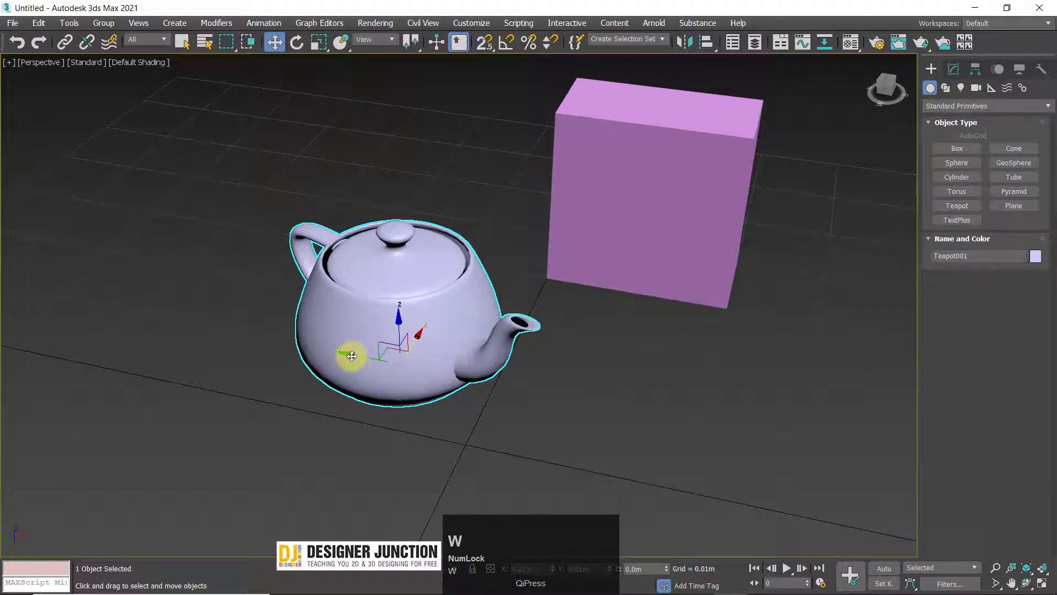
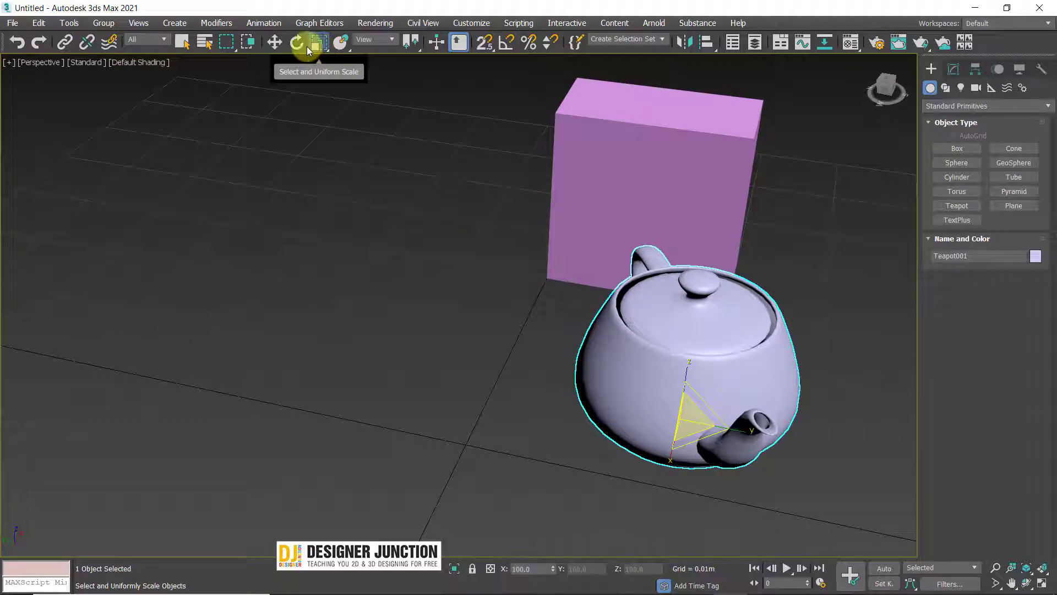
double_click(279, 44)
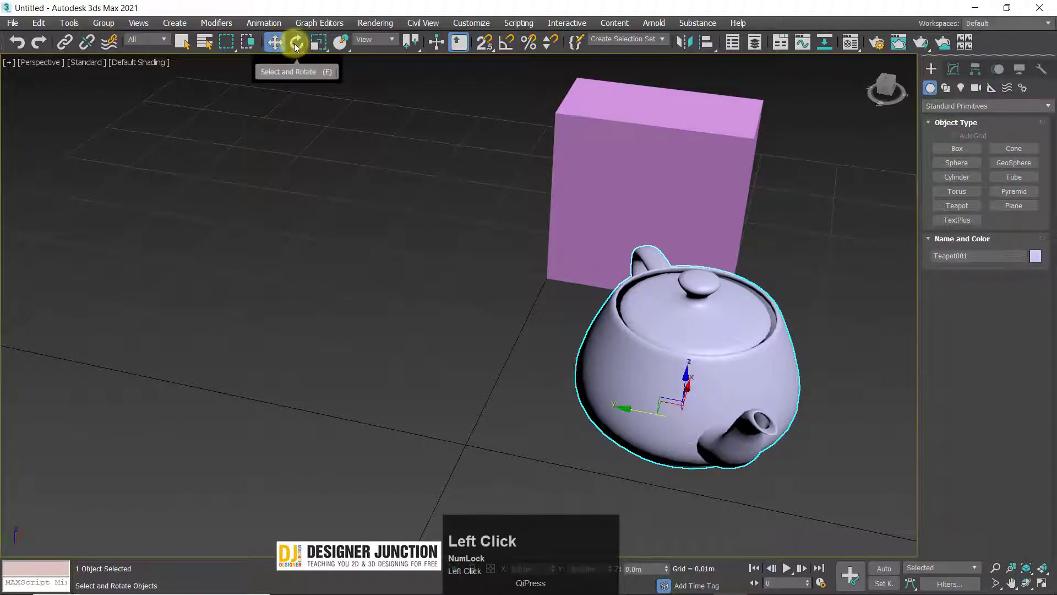
key(e)
click(302, 44)
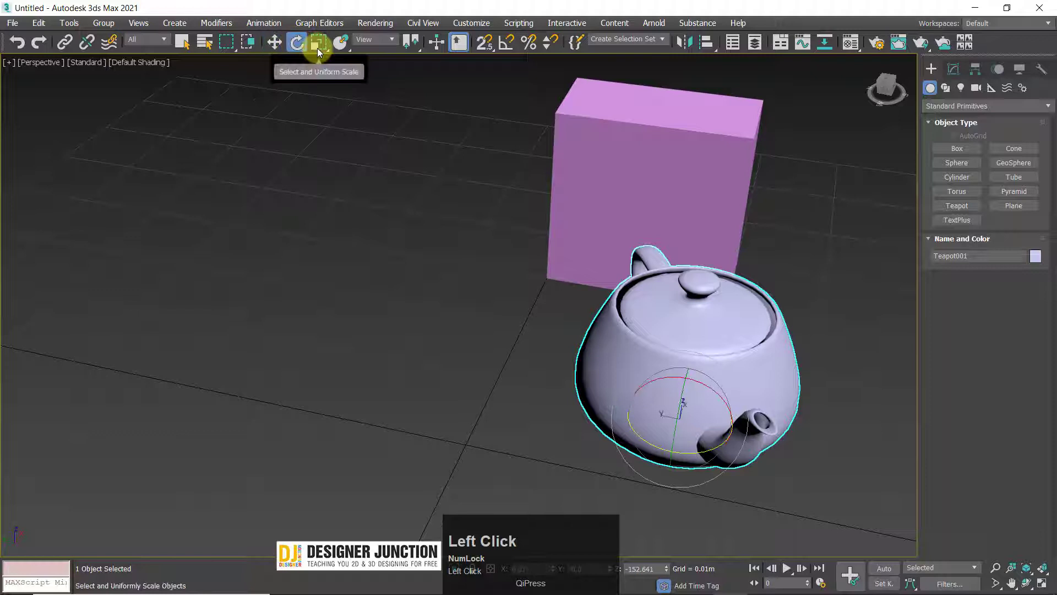
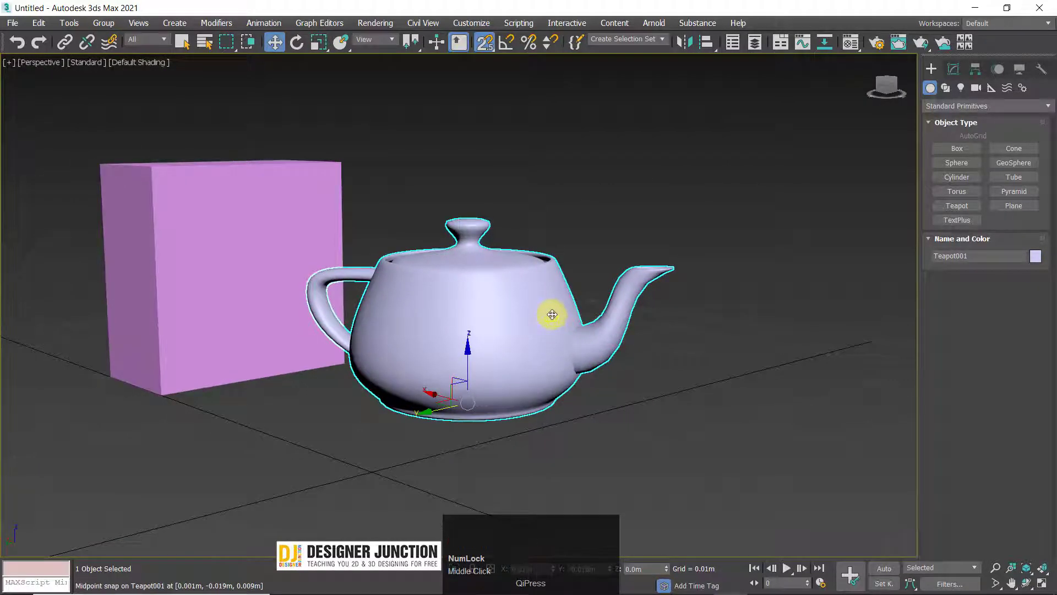
Turn snapping off with S and switch to uniform scaling of the teapot
key(s)
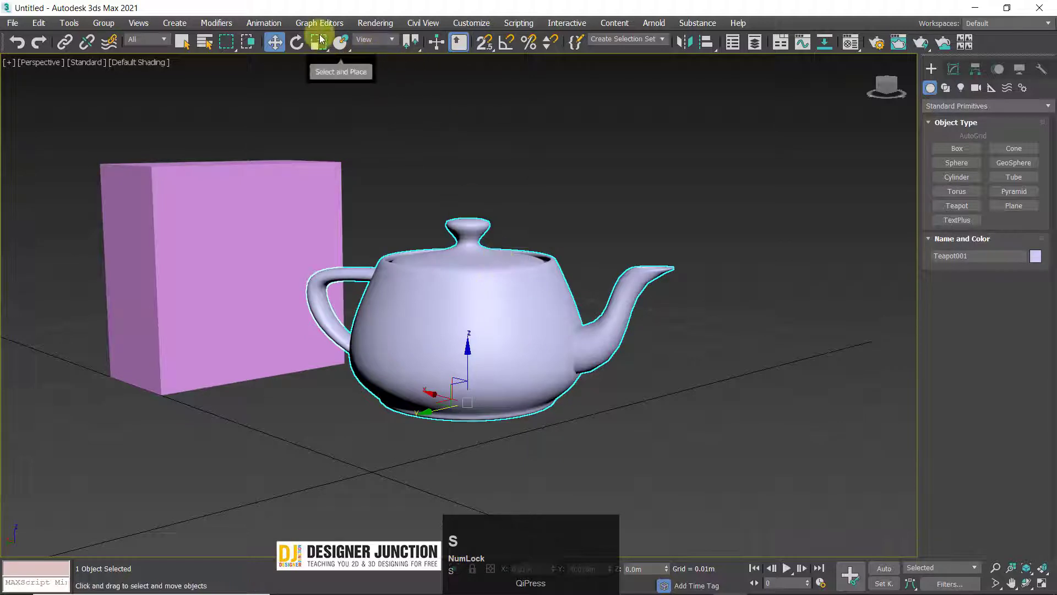
click(322, 46)
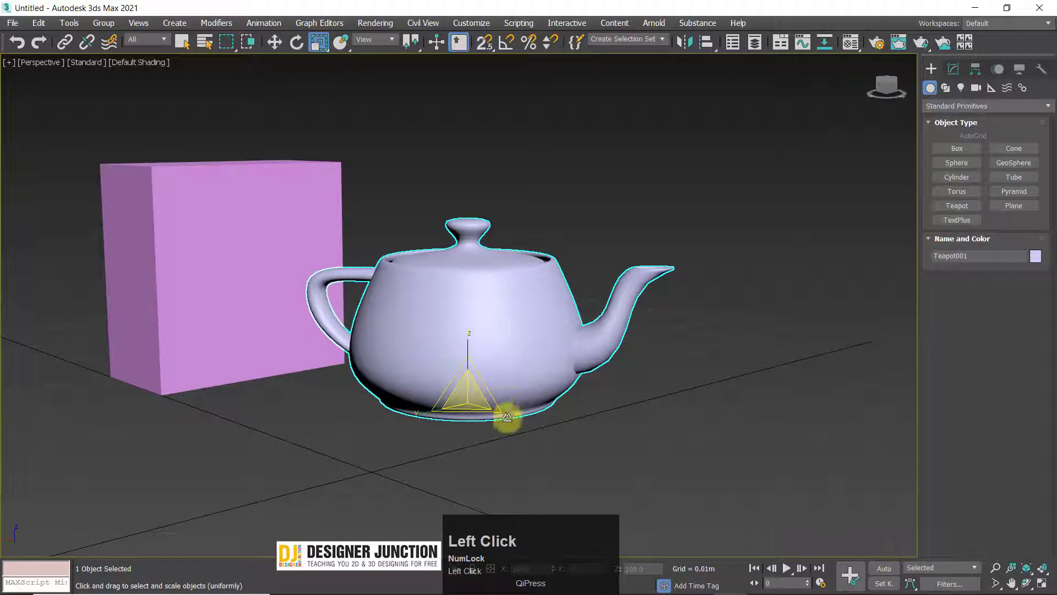
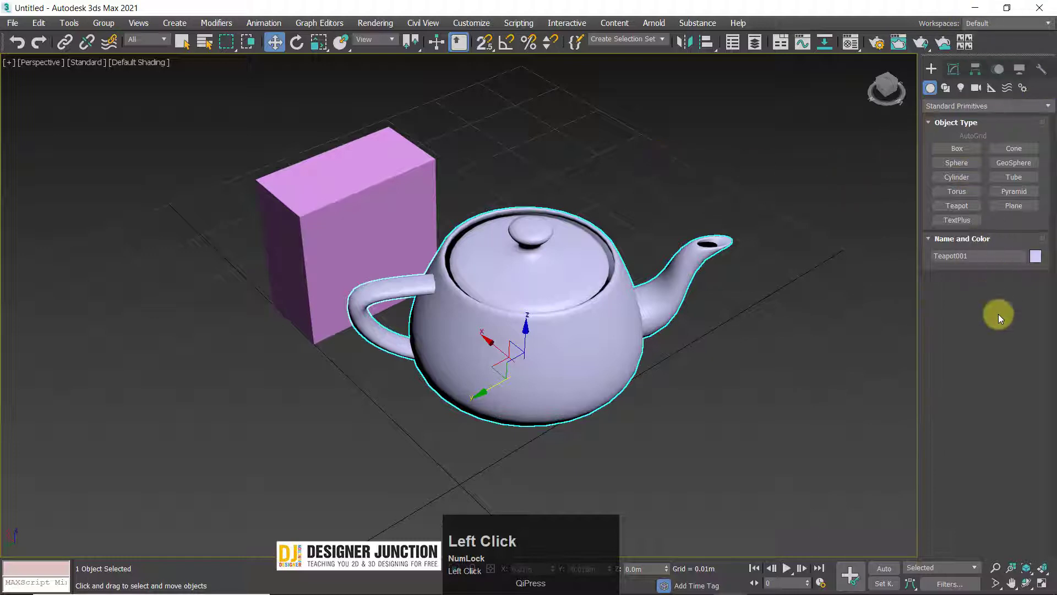
Hide the Command Panel and the Main Toolbar via the interface panels list
click(990, 58)
right_click(988, 61)
click(983, 65)
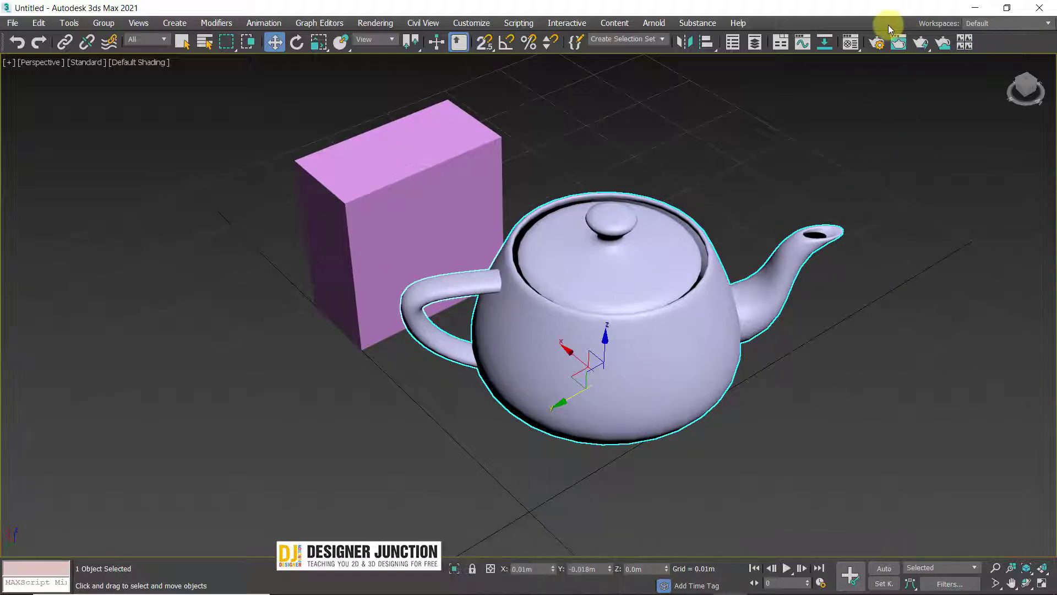
right_click(894, 29)
click(937, 267)
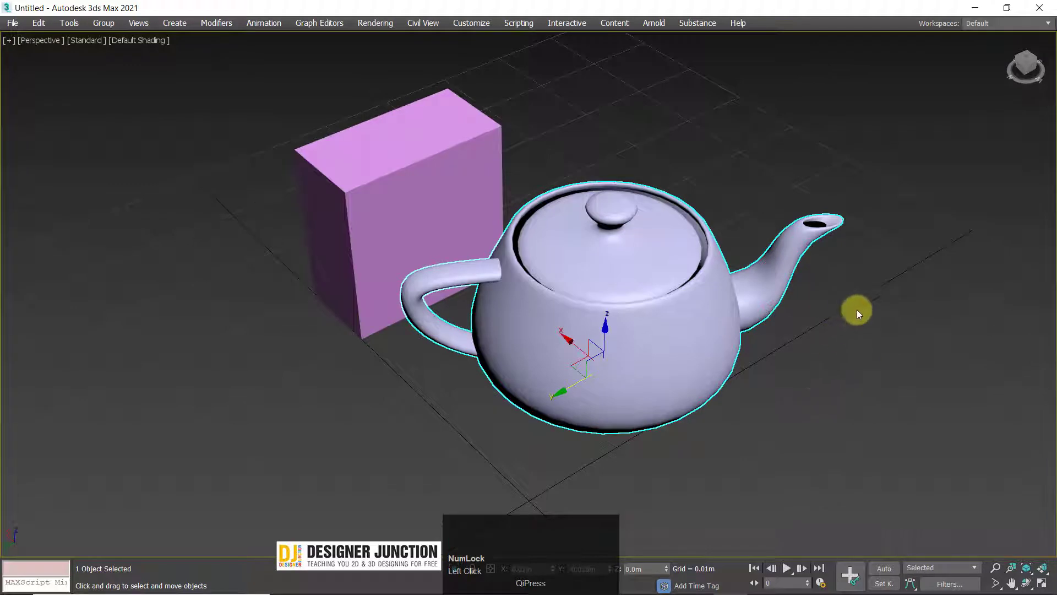
Choose Reset To Default State from the Workspaces dropdown
click(1005, 29)
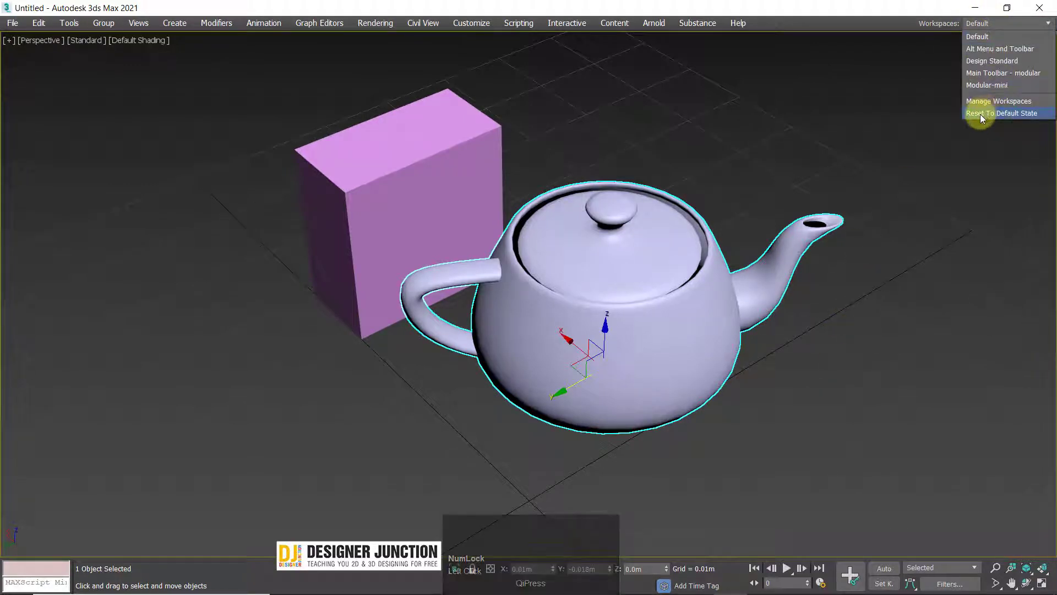
click(983, 119)
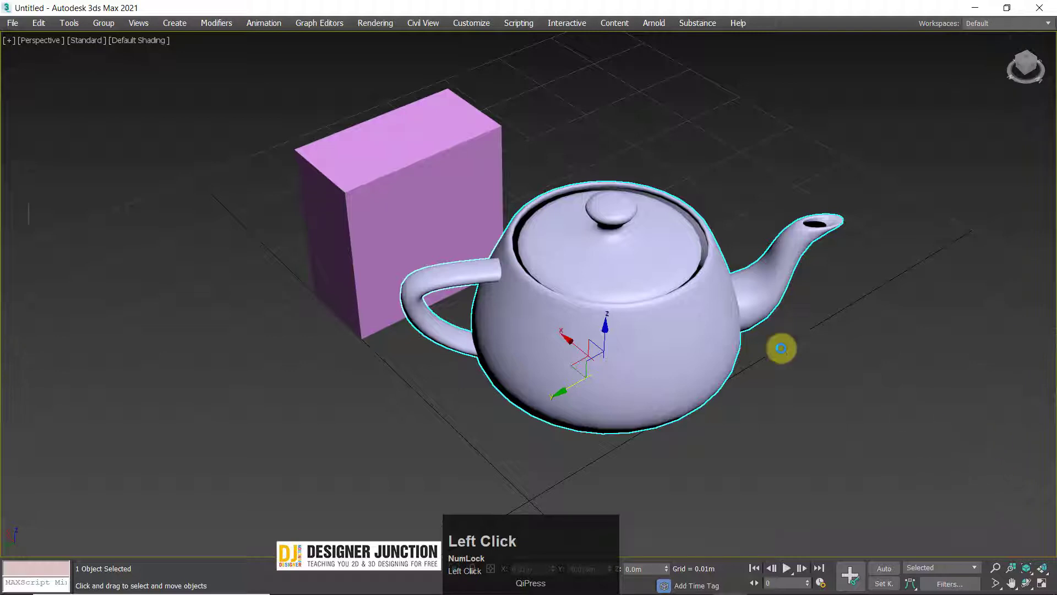
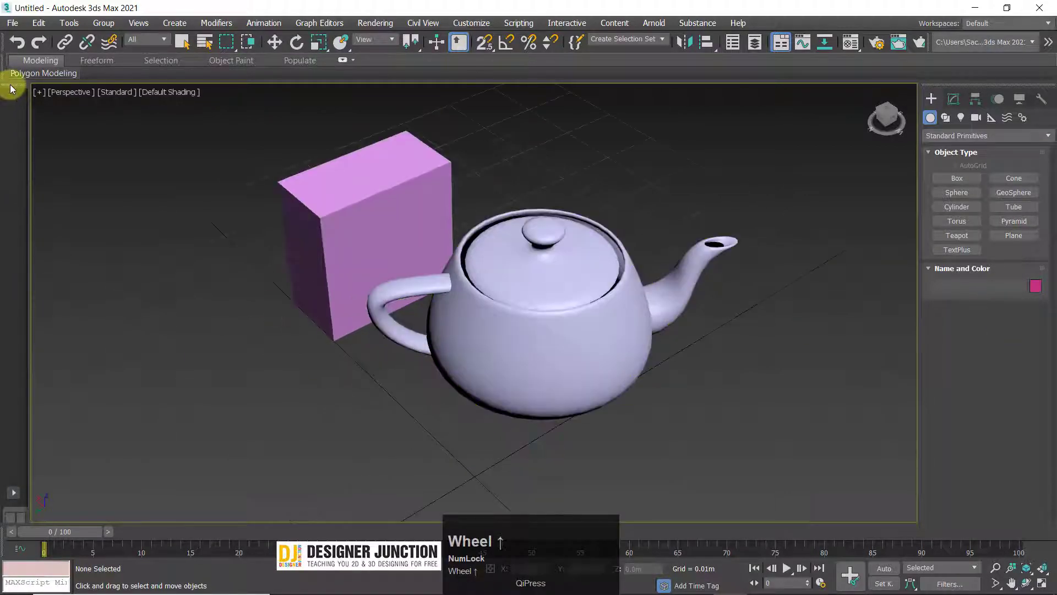
Hide the Viewport Layout Tabs from the interface panels list after the reset
right_click(15, 86)
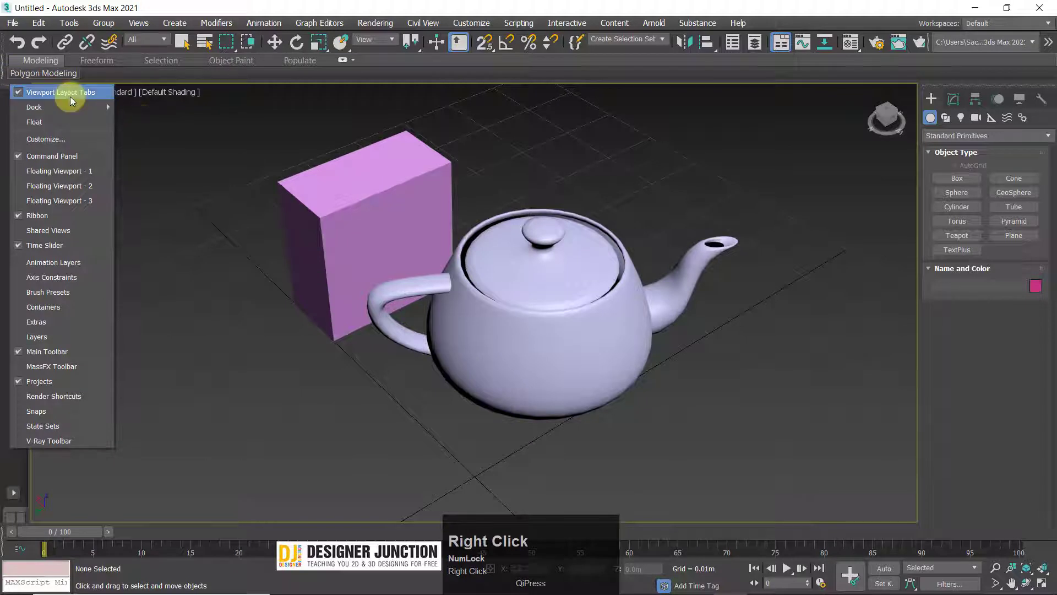
click(55, 100)
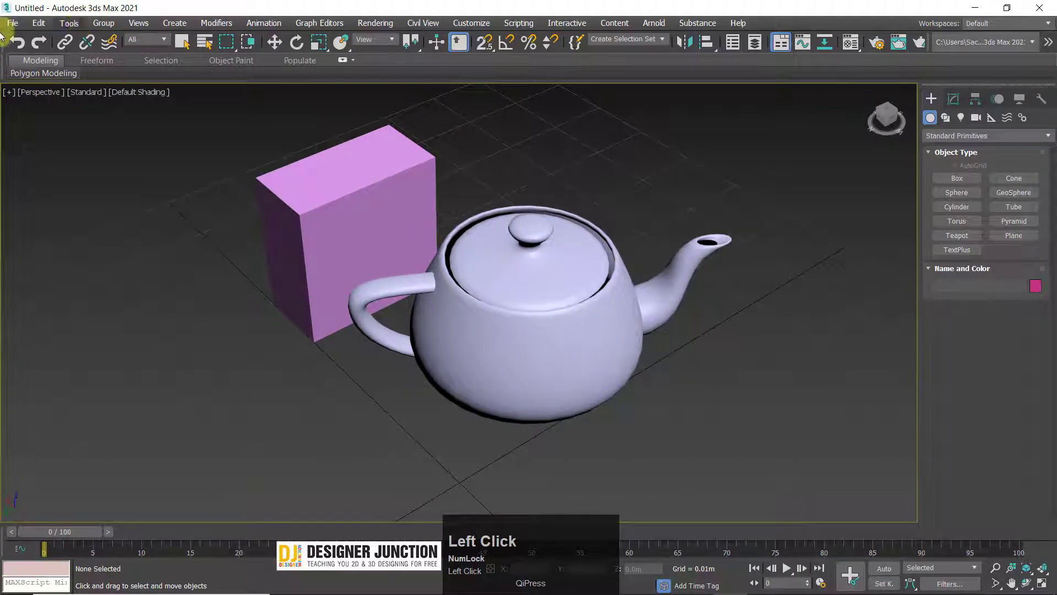
Hide the Modeling ribbon with the Toggle Ribbon button on the main toolbar
click(374, 45)
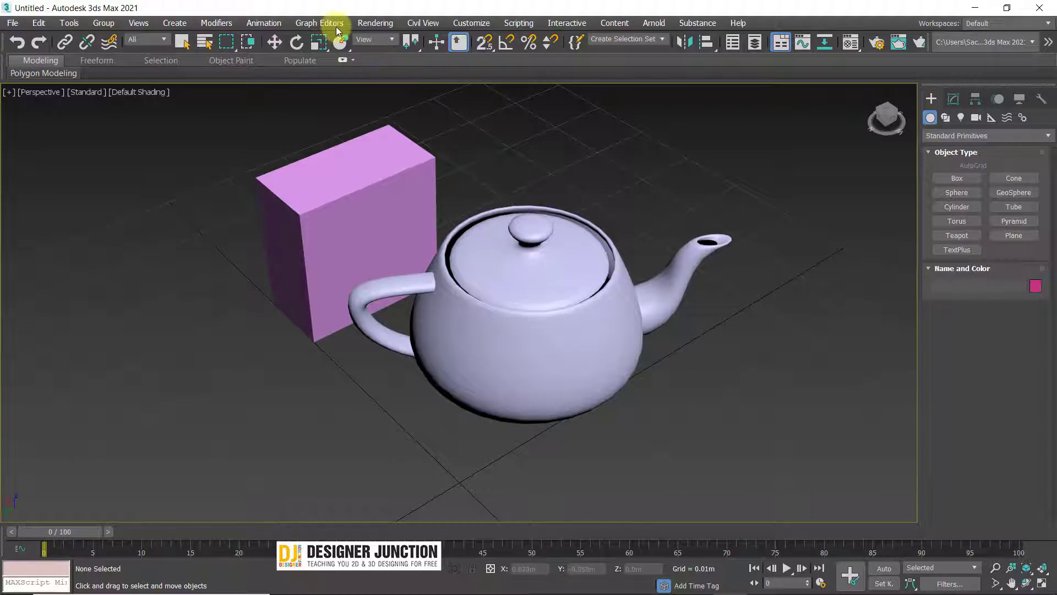
click(473, 26)
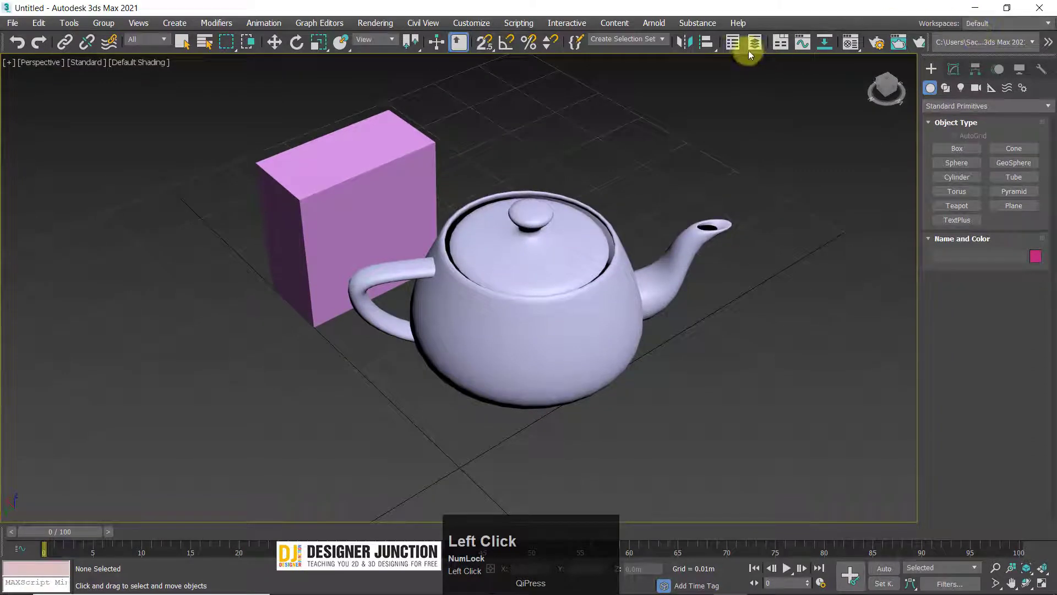
Show the Scene Explorer listing Box001 and Teapot001, float it and reposition it over the view
click(737, 44)
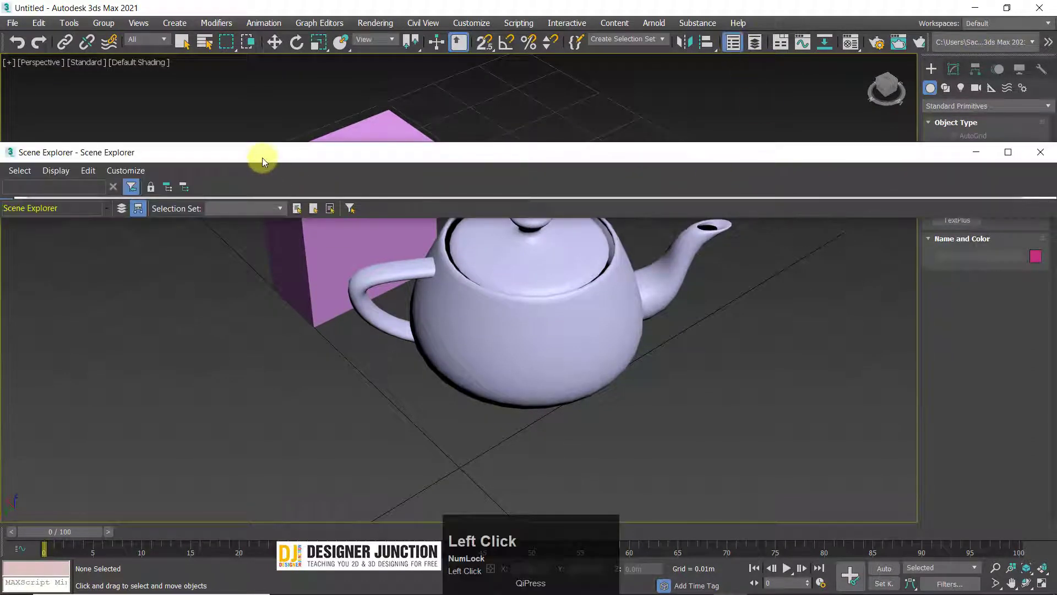
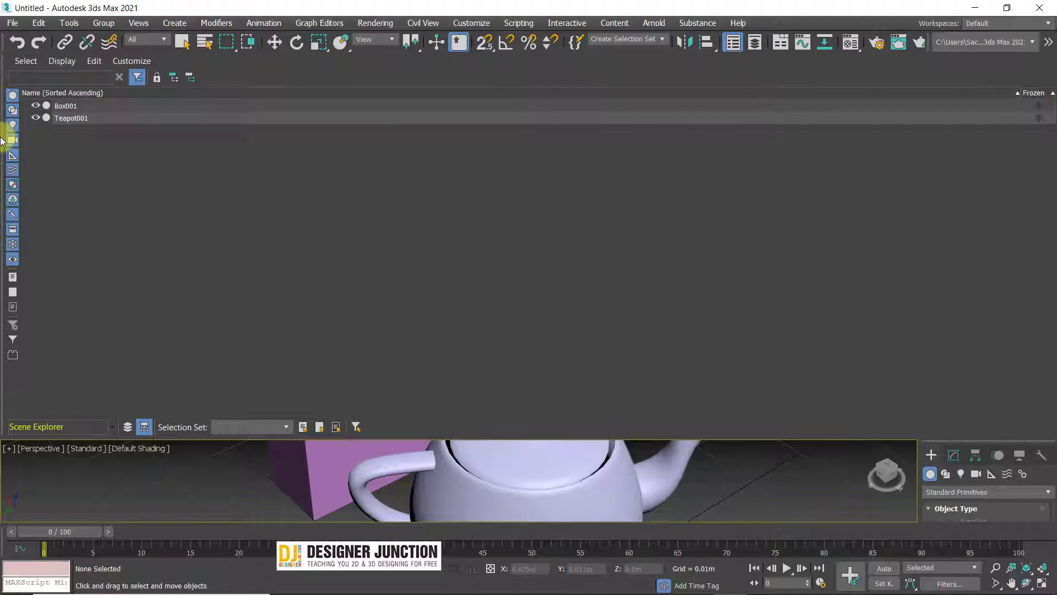
drag(6, 144, 170, 125)
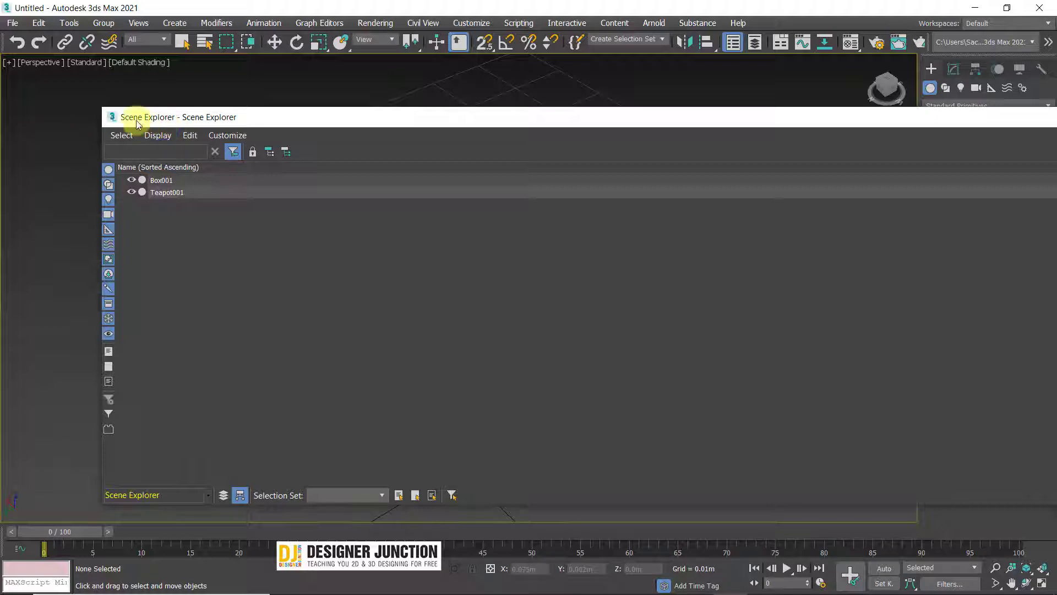
drag(118, 122, 666, 132)
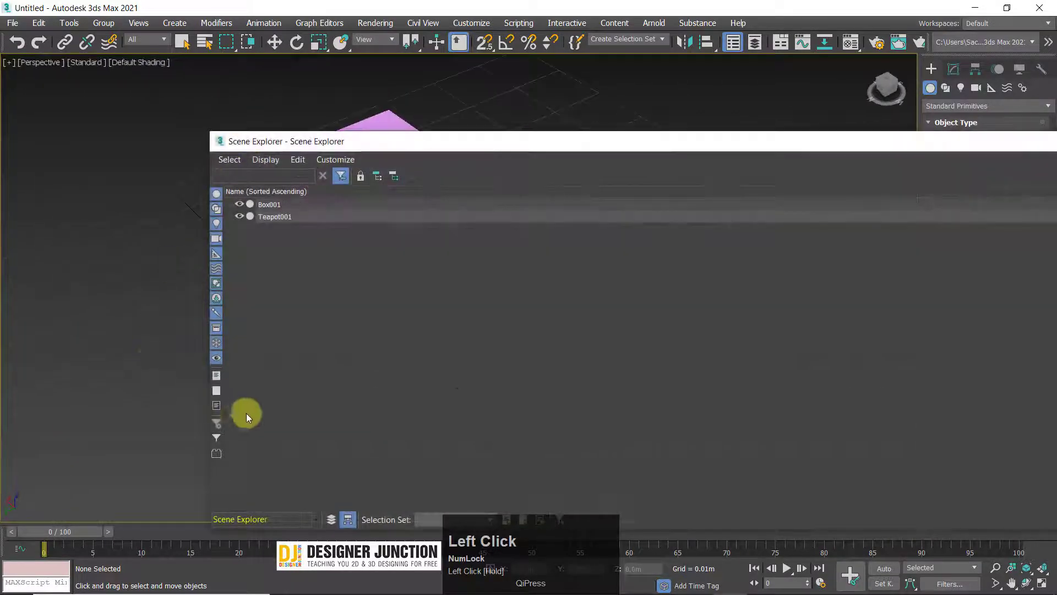
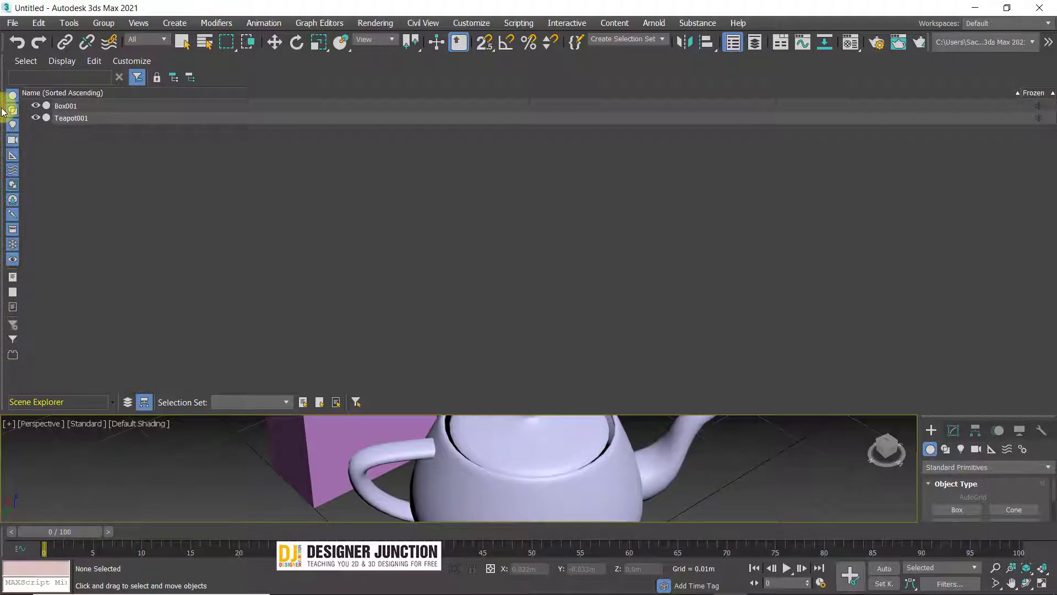
Bring up the Scene Explorer panel's dock/float/hide options and close the panel
right_click(7, 121)
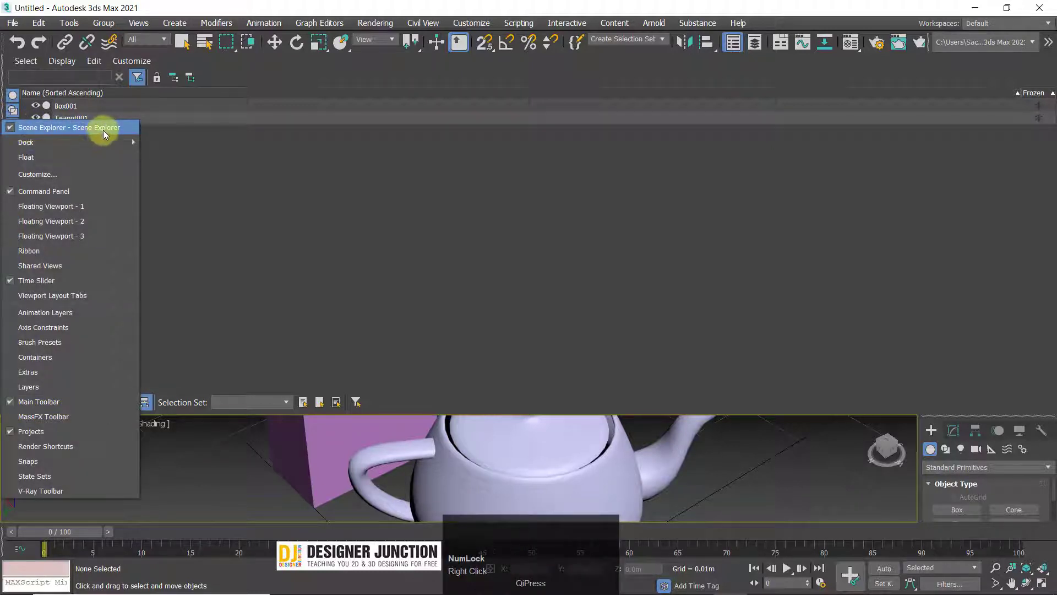
drag(66, 127, 734, 42)
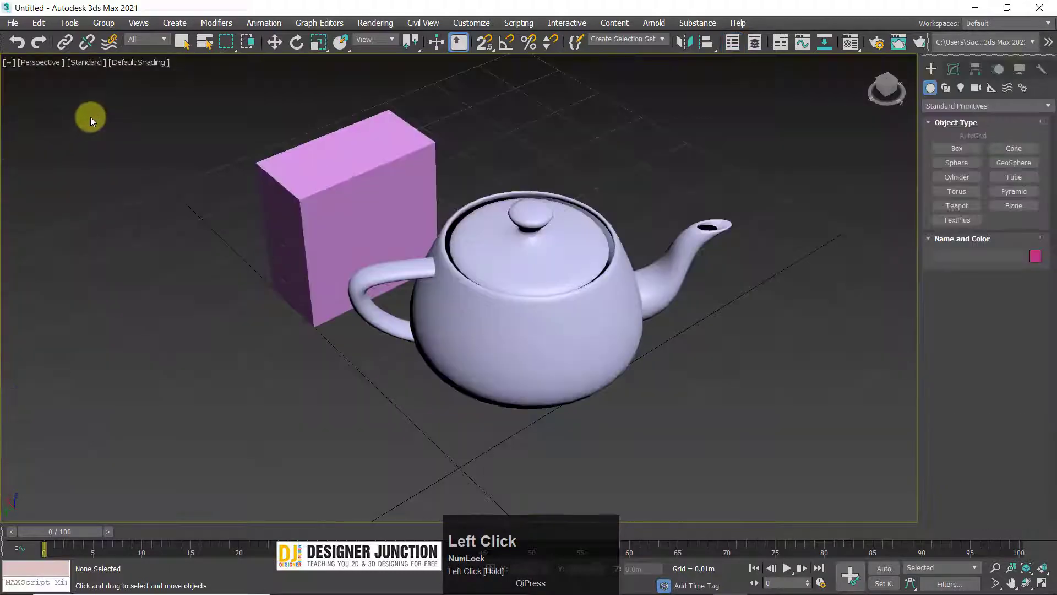
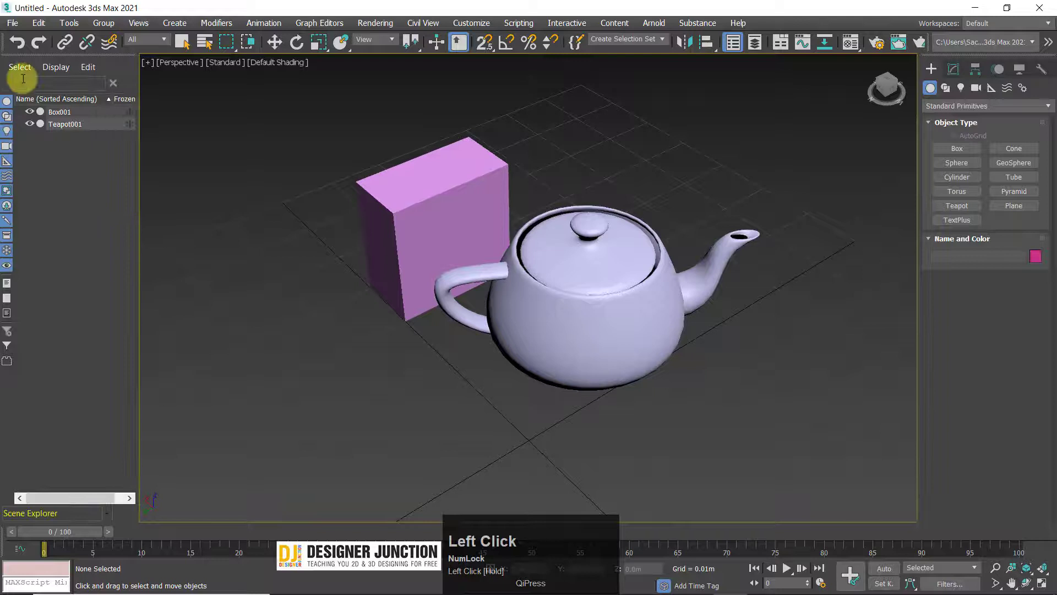
Dismiss the Scene Explorer docking menu and hide the panel via Toggle Scene Explorer
right_click(30, 58)
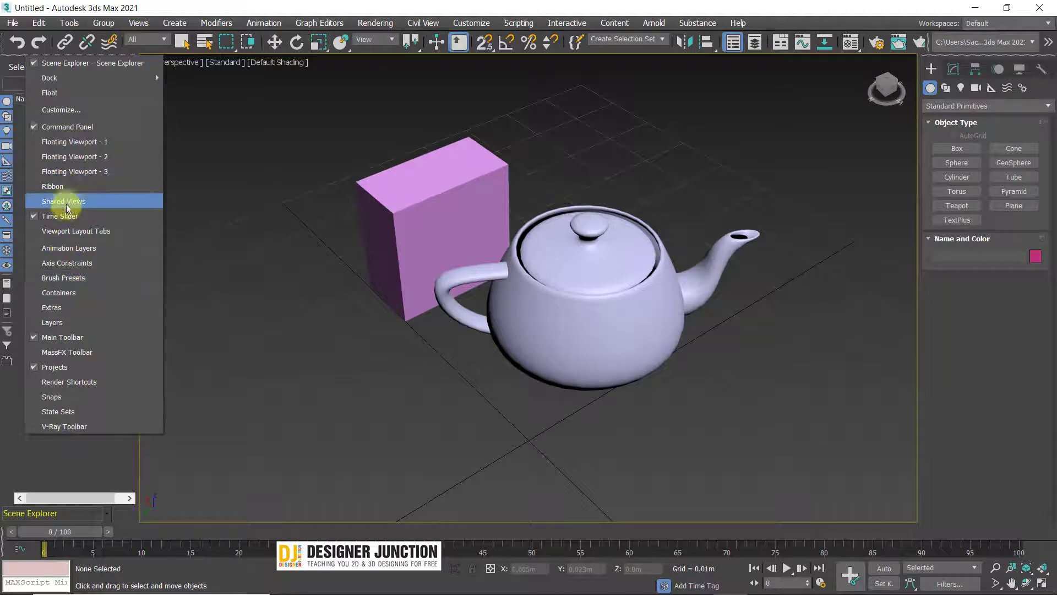
click(1, 70)
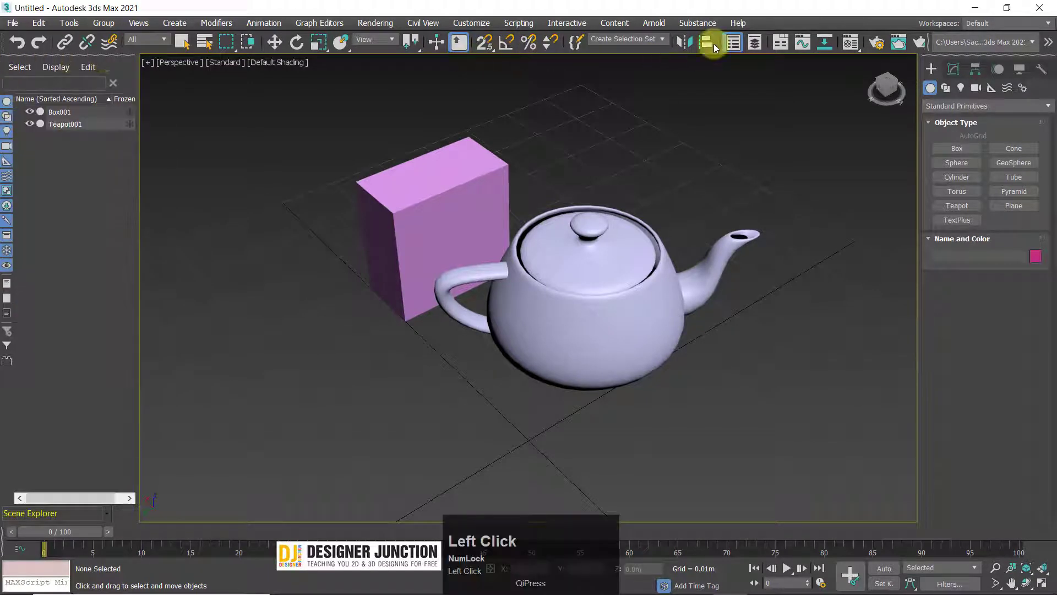
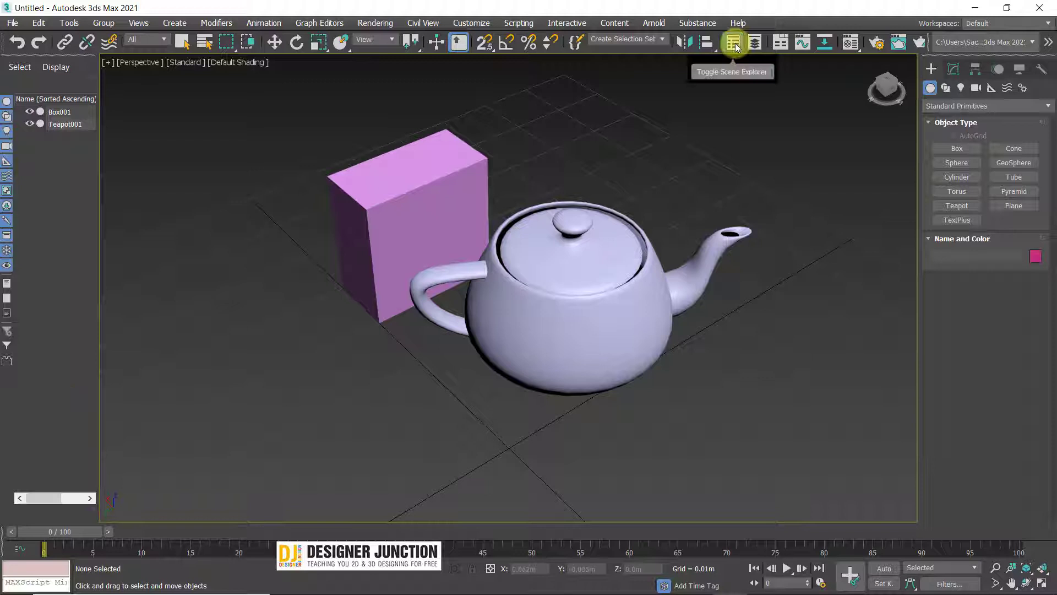
click(741, 44)
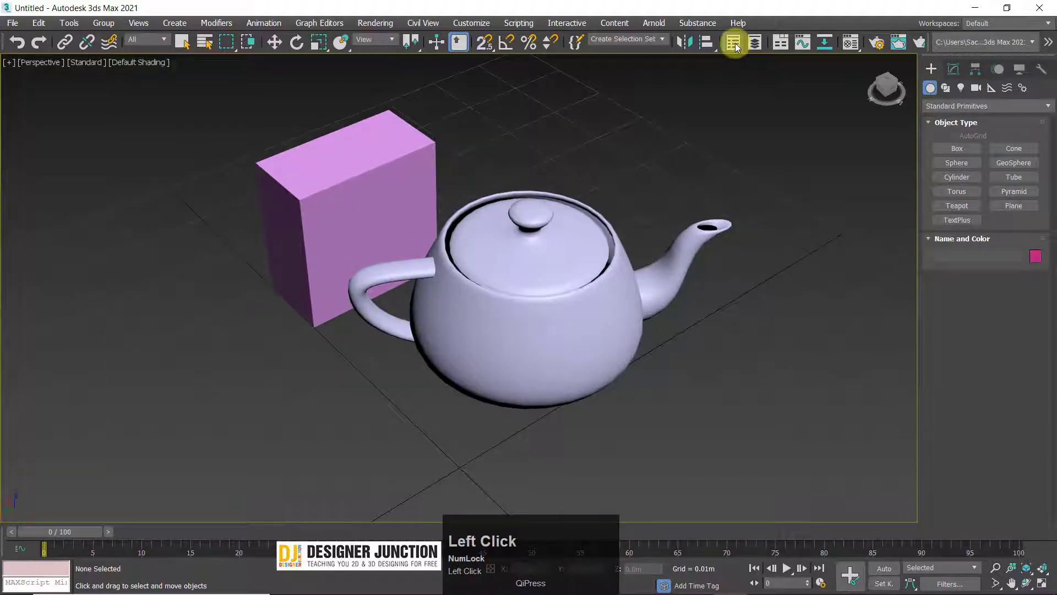
Float the Layer Explorer over the viewport, switch to Box primitives and select Box001 in the scene
drag(740, 45, 890, 190)
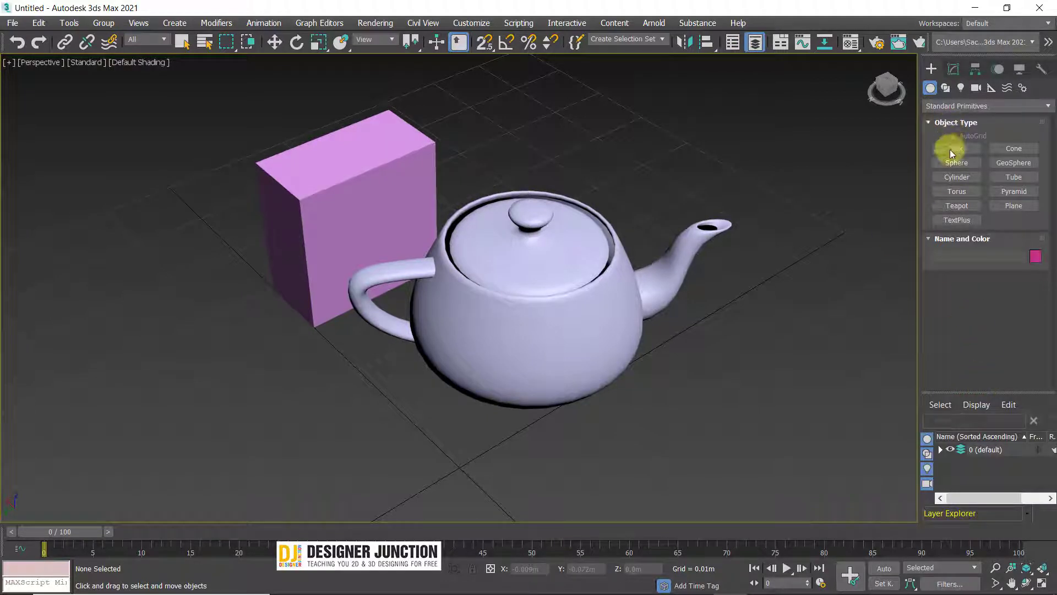
click(962, 150)
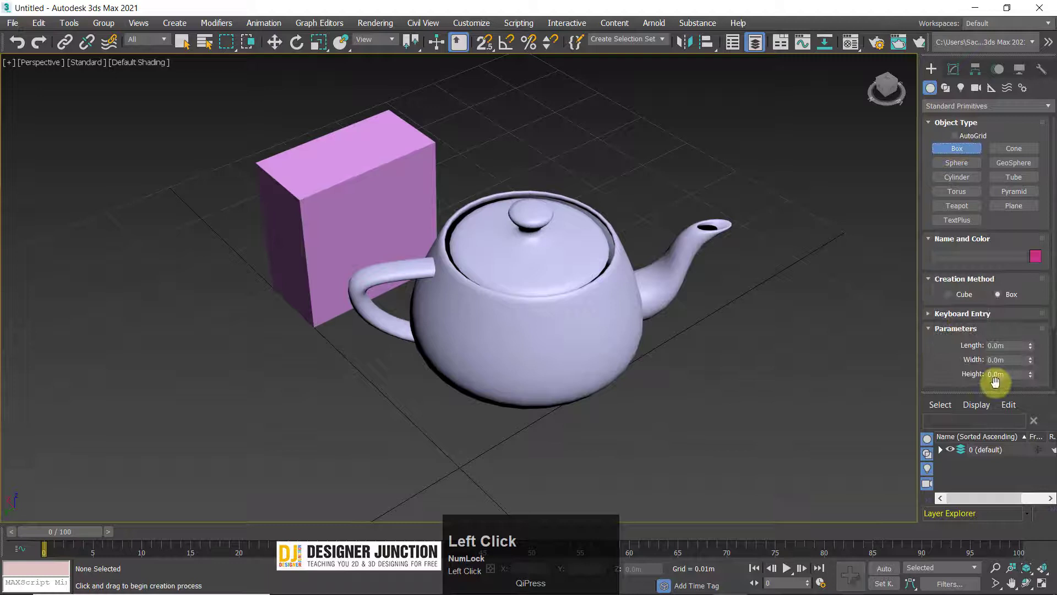
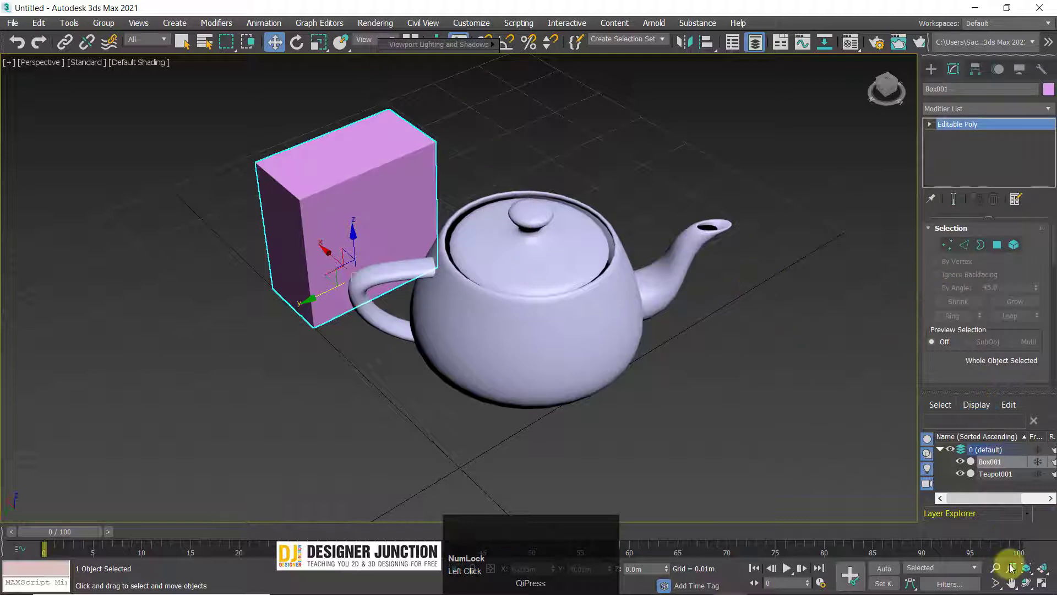
click(1004, 386)
scroll(down, 3)
scroll(up, 3)
scroll(down, 3)
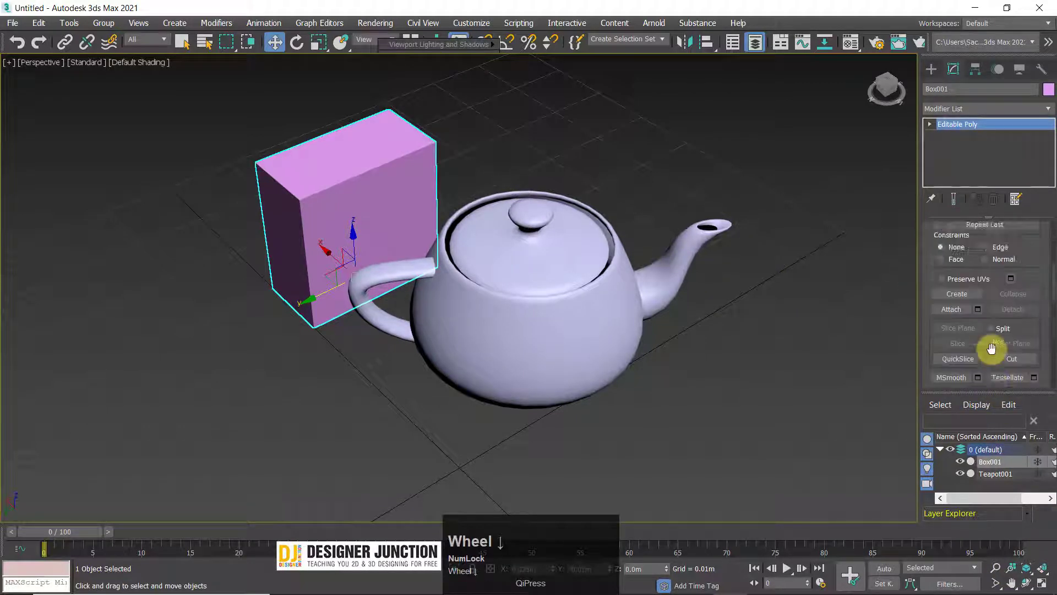
scroll(up, 3)
scroll(up, 3)
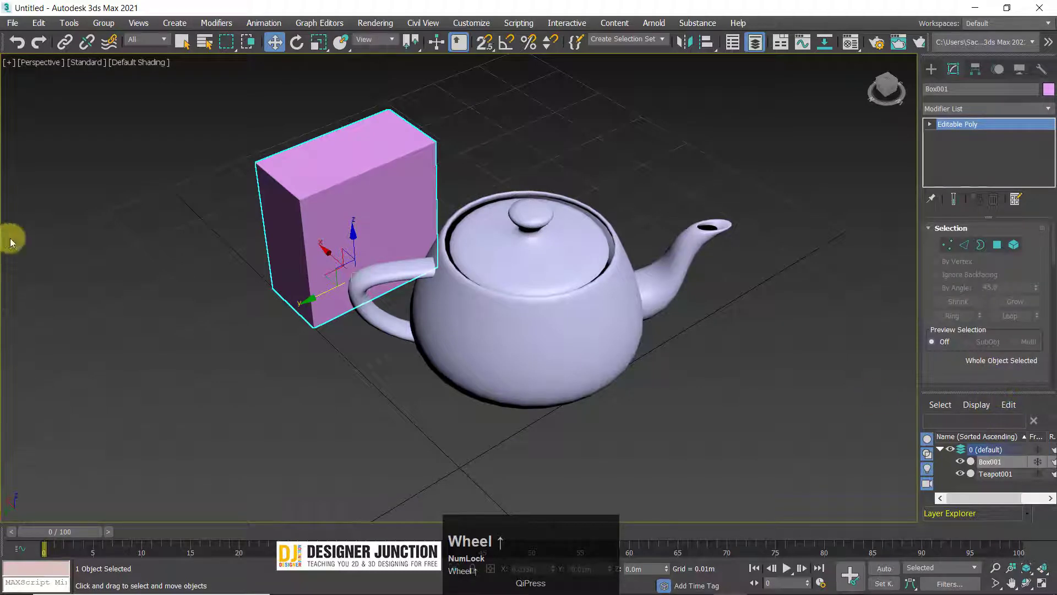
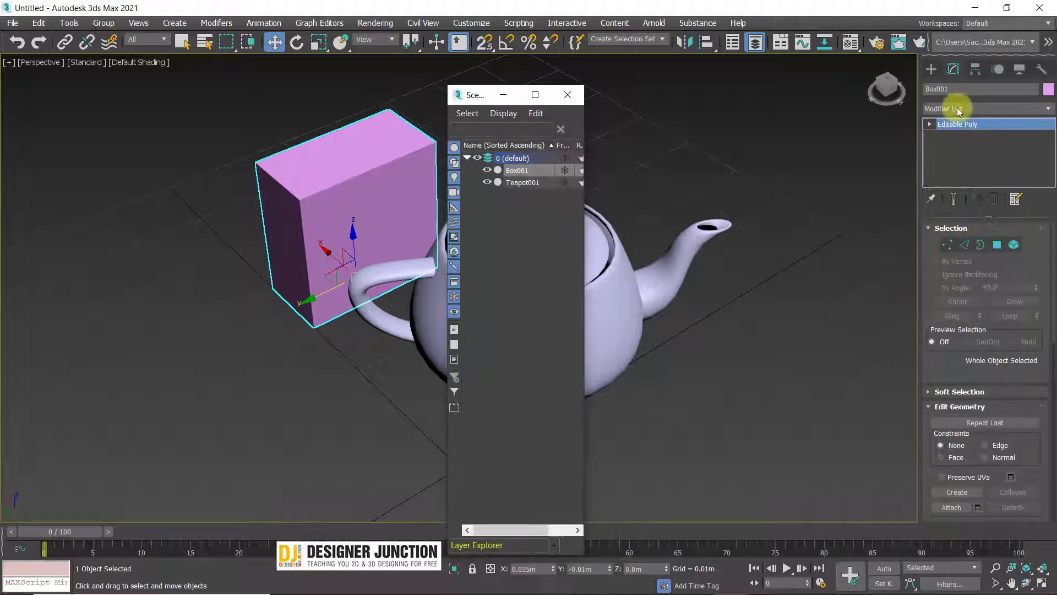
Scroll through Box001's Editable Poly settings while the Layer Explorer sits beside the viewport
scroll(up, 3)
scroll(down, 3)
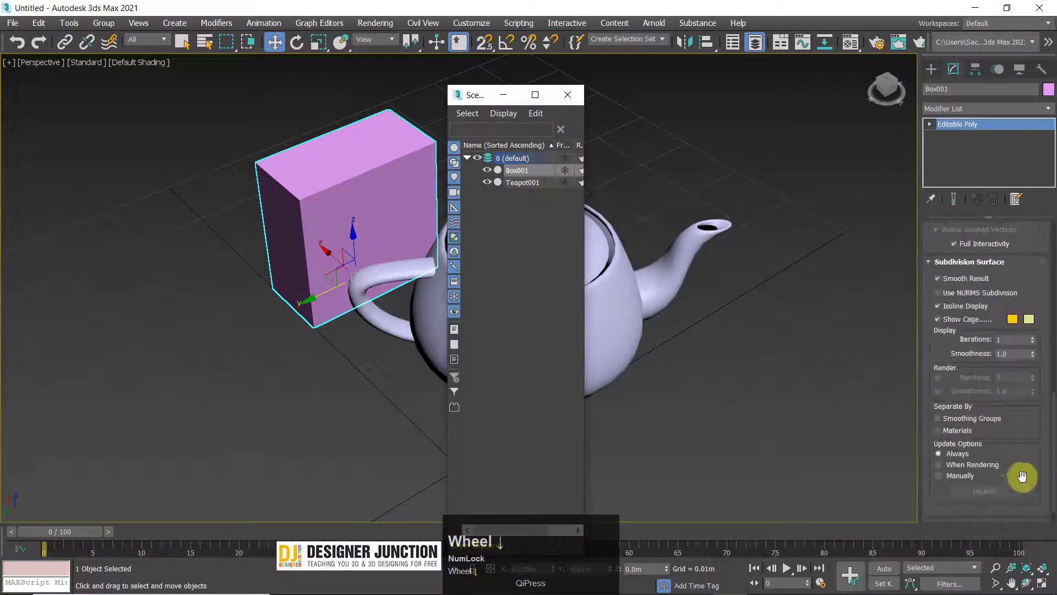
scroll(down, 3)
scroll(up, 3)
scroll(up, 3)
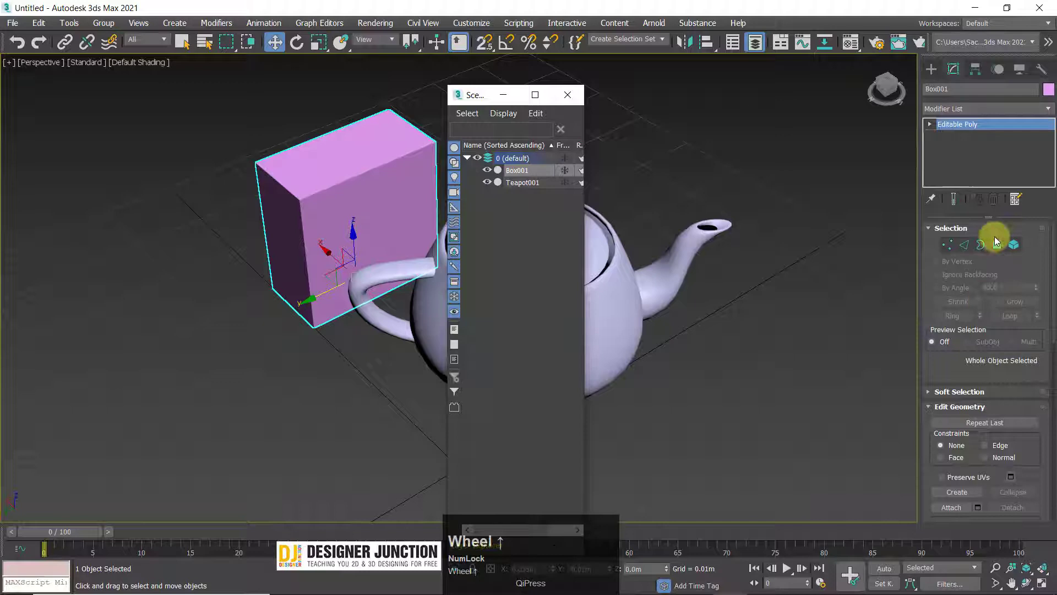
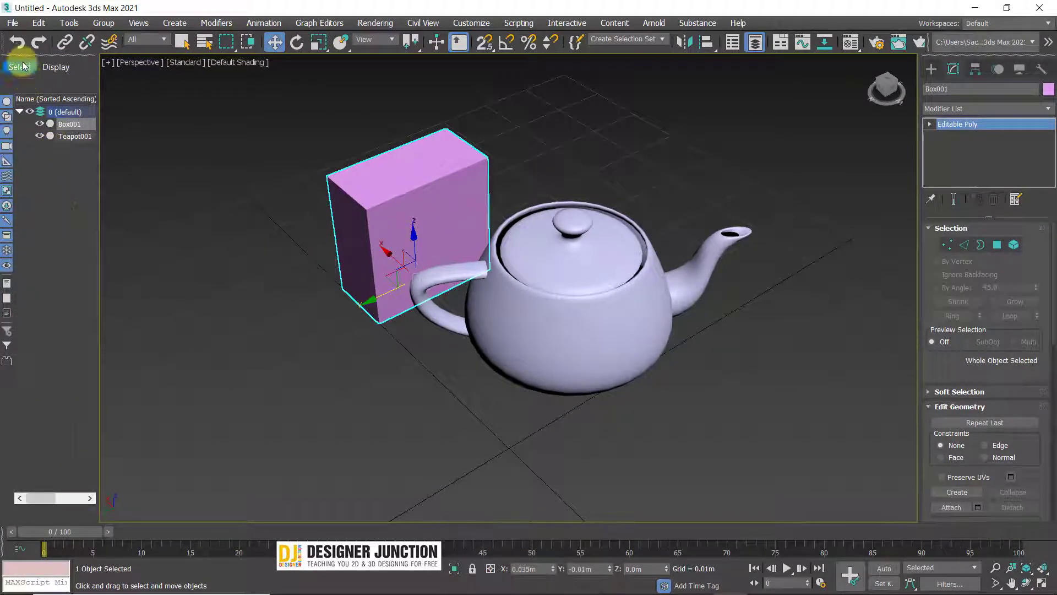
Hide the docked Layer Explorer, show it again, then hide it a second time
right_click(31, 56)
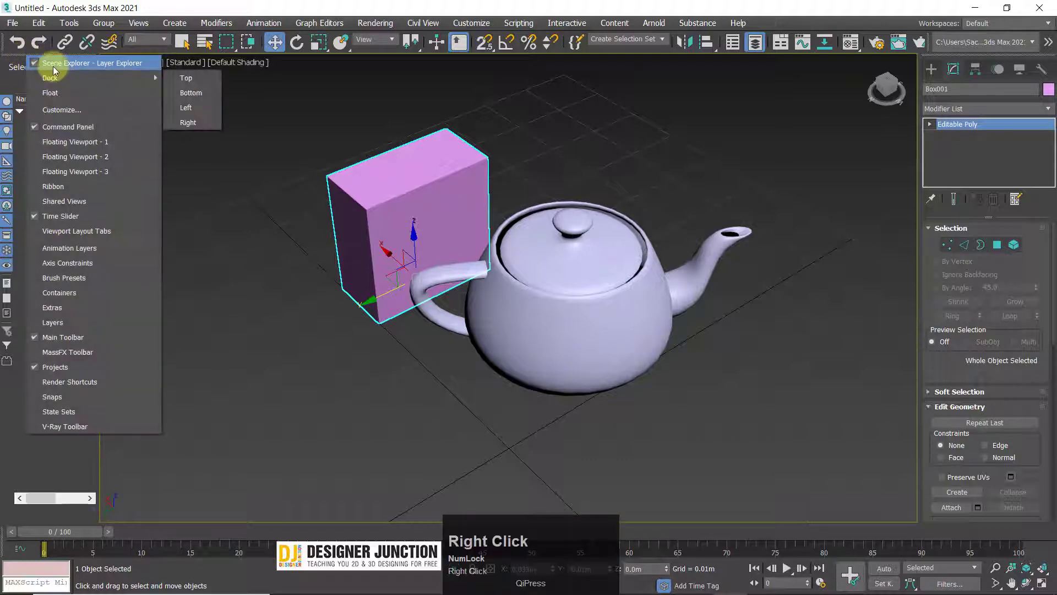
drag(60, 66, 754, 38)
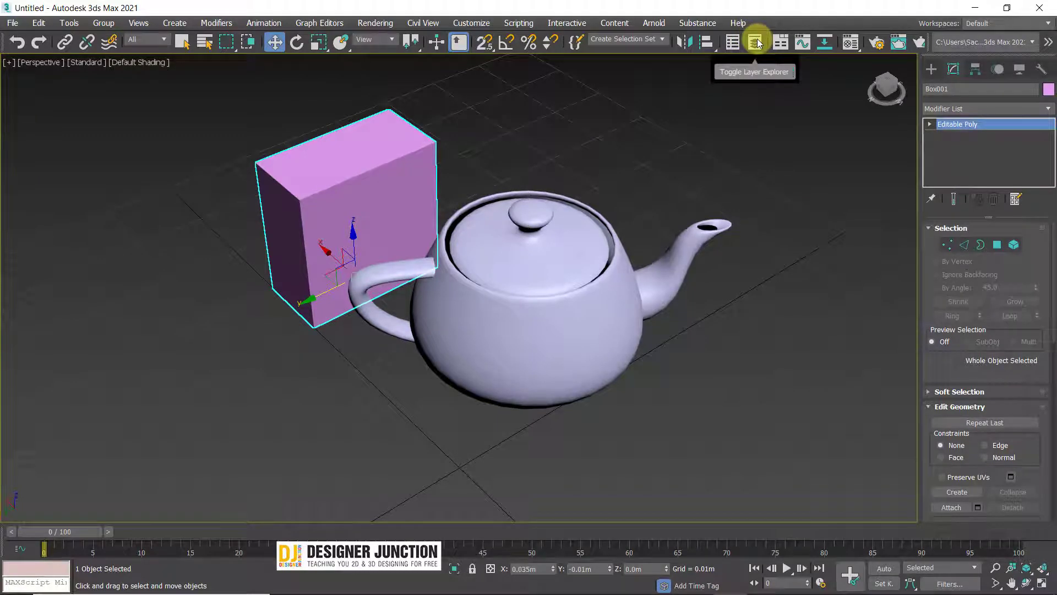
click(761, 48)
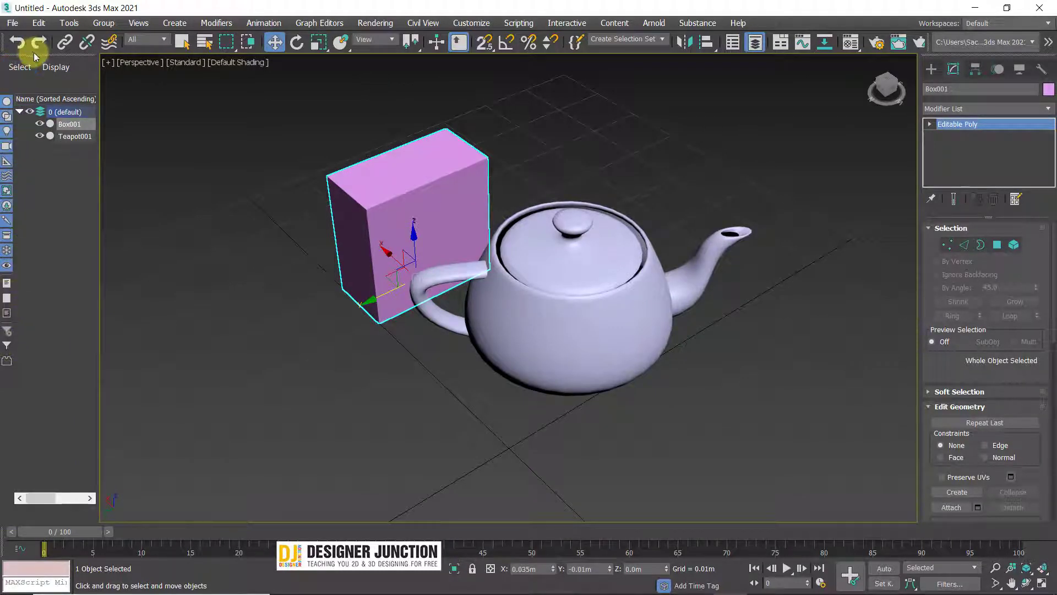
right_click(13, 59)
drag(47, 70, 758, 38)
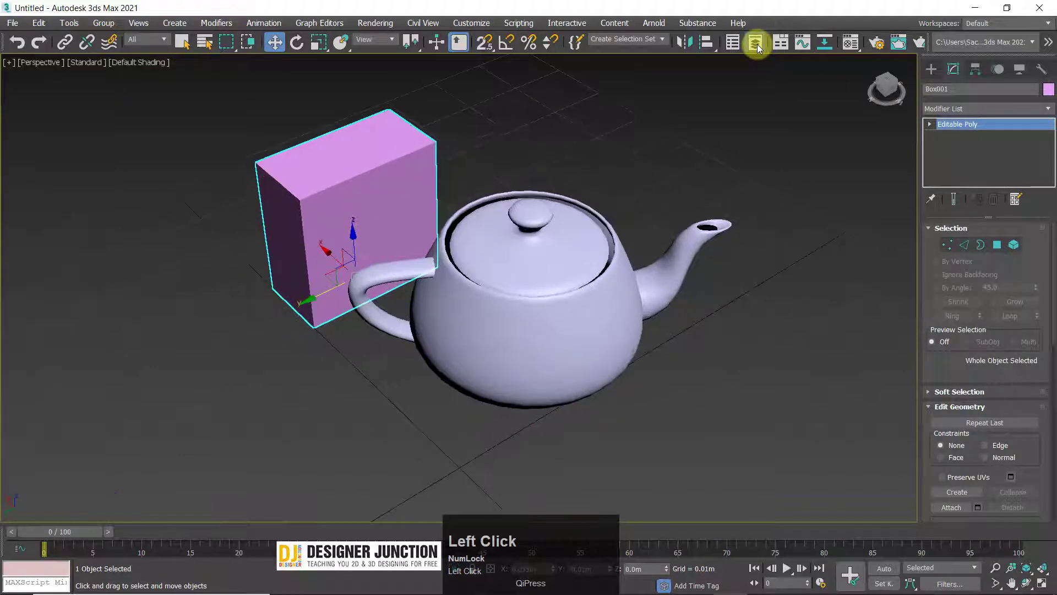
click(736, 41)
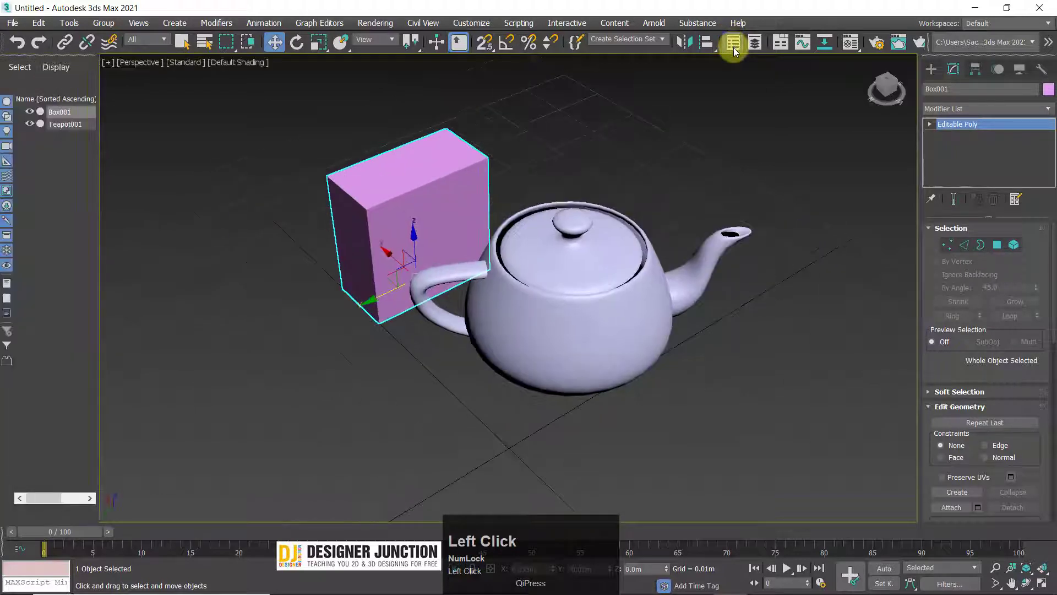
click(56, 217)
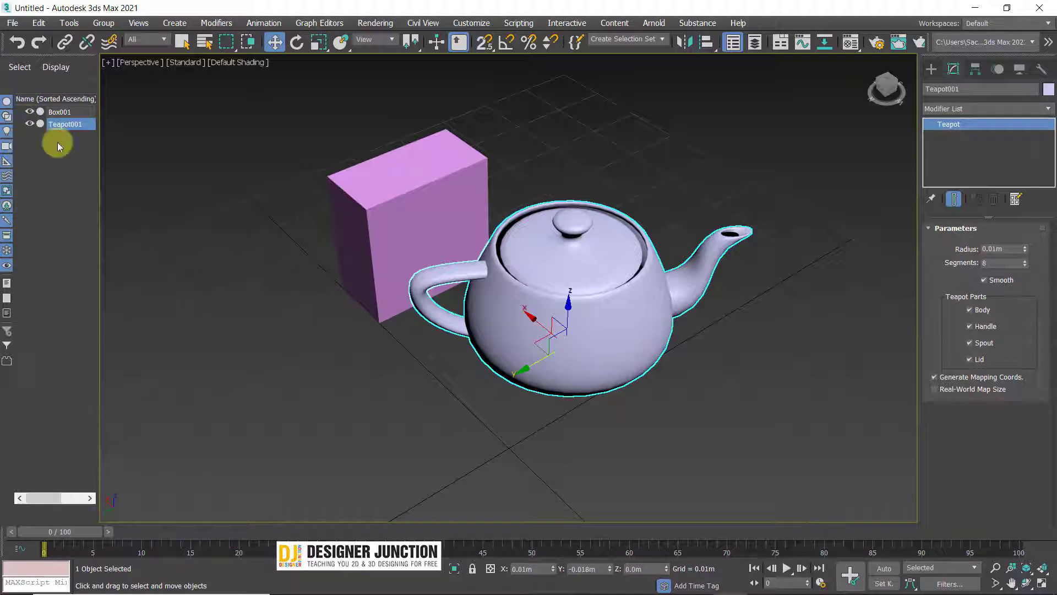
click(738, 46)
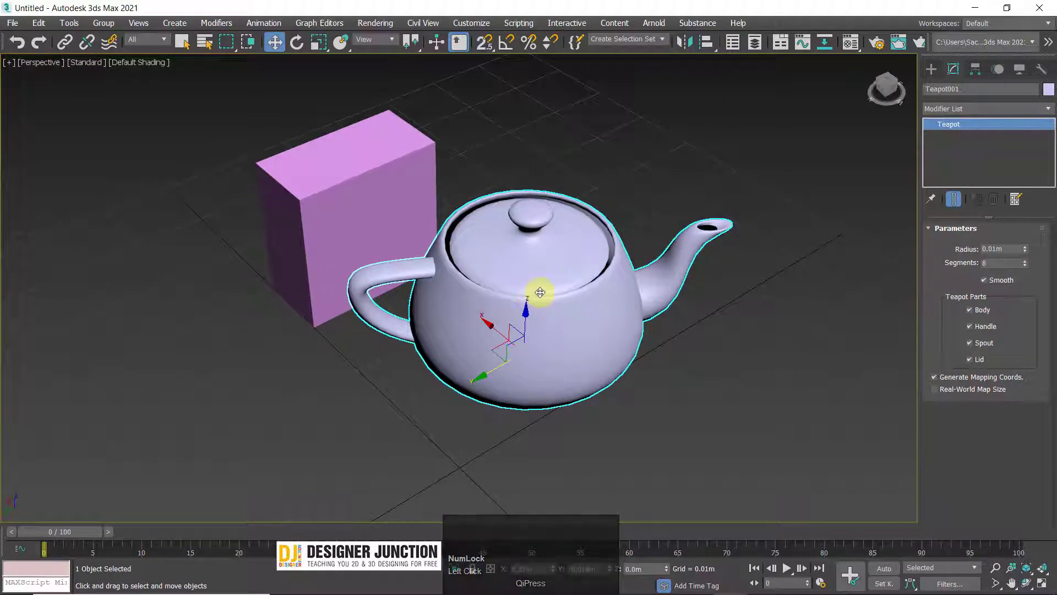
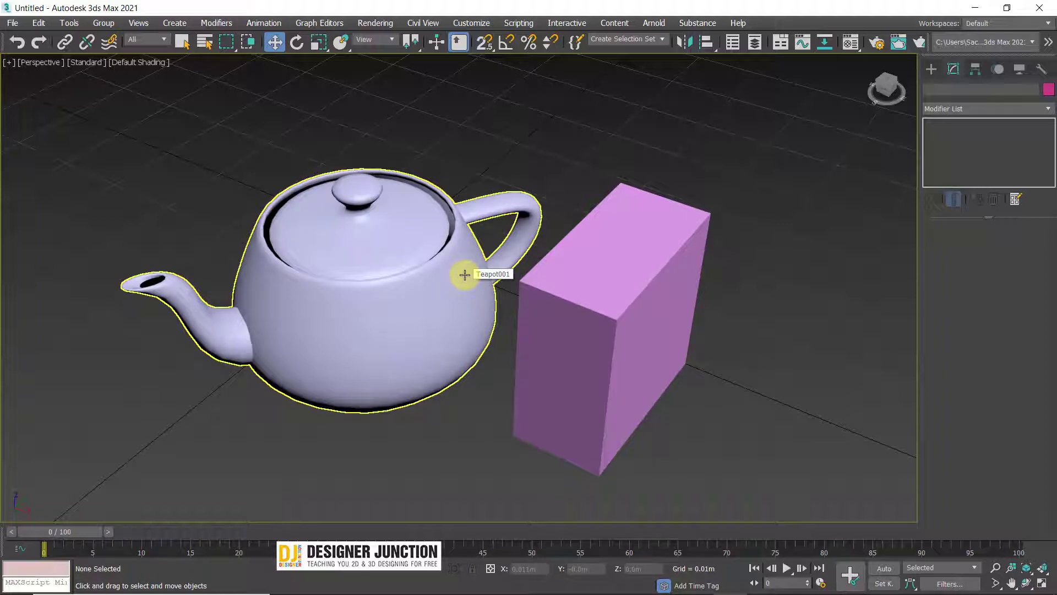
Zoom extents with the Z shortcut to frame the teapot and box
key(z)
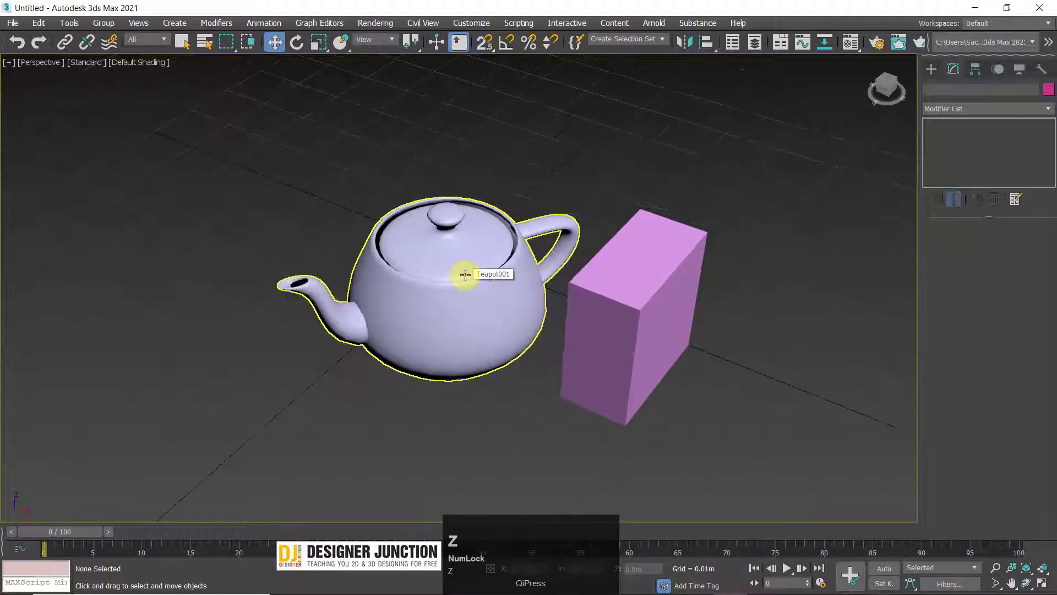